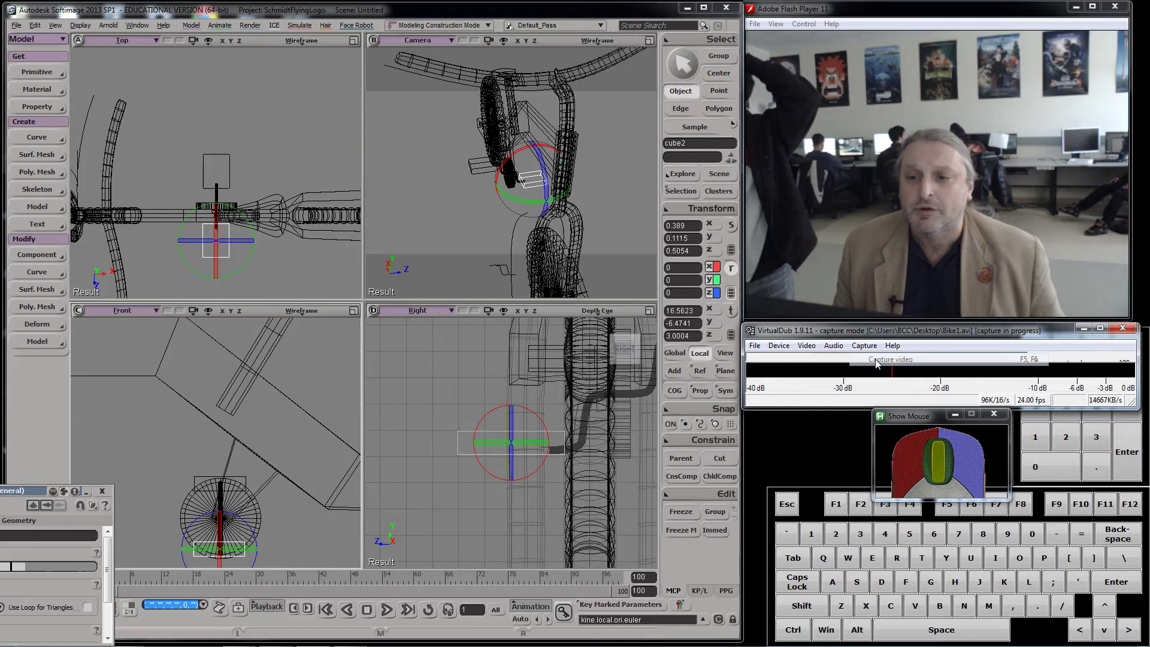
# Frame the entire bike in the camera viewport
pyautogui.press('a')
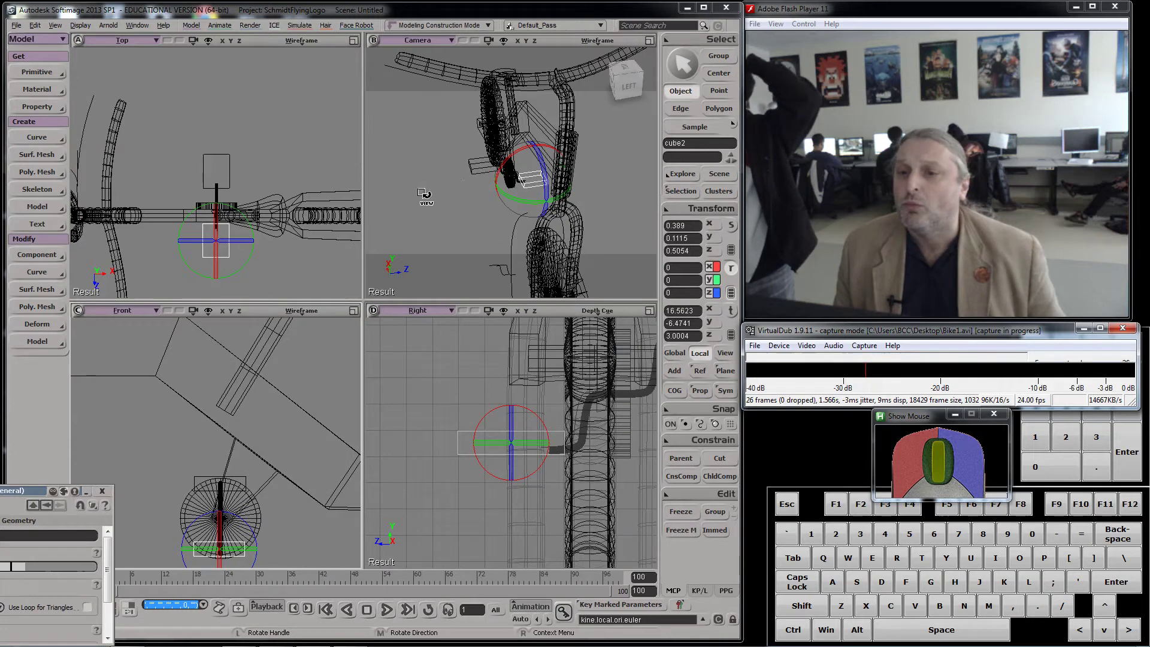
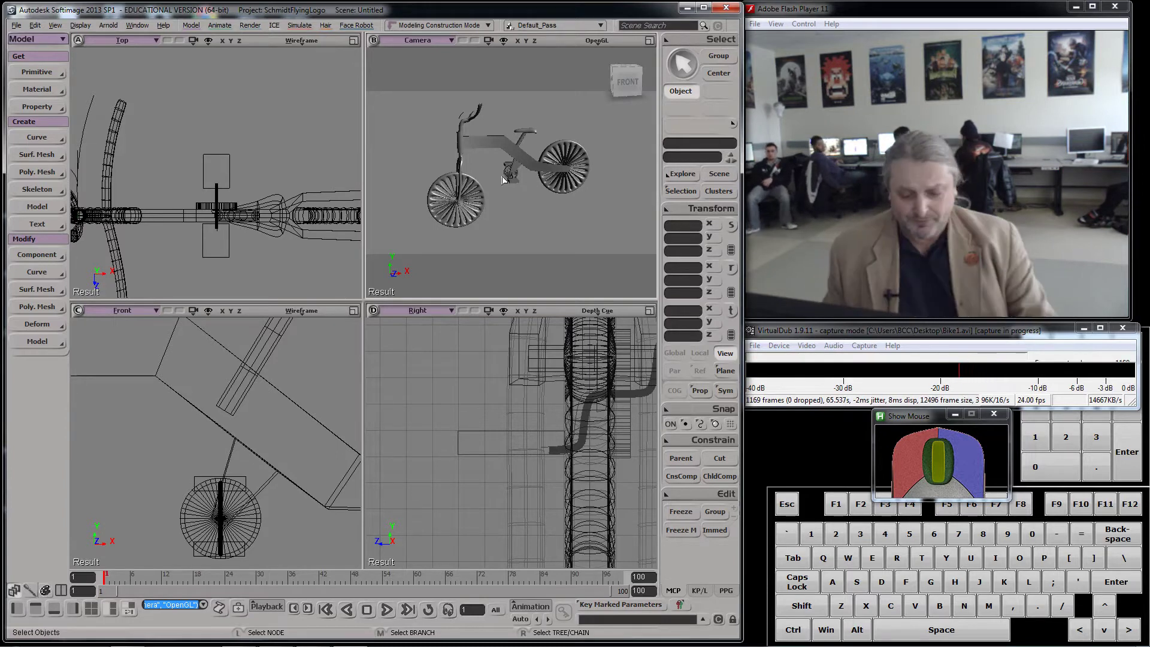
# Open the Schematic view (9), select the row of bike part nodes and reposition the view
pyautogui.press('9')
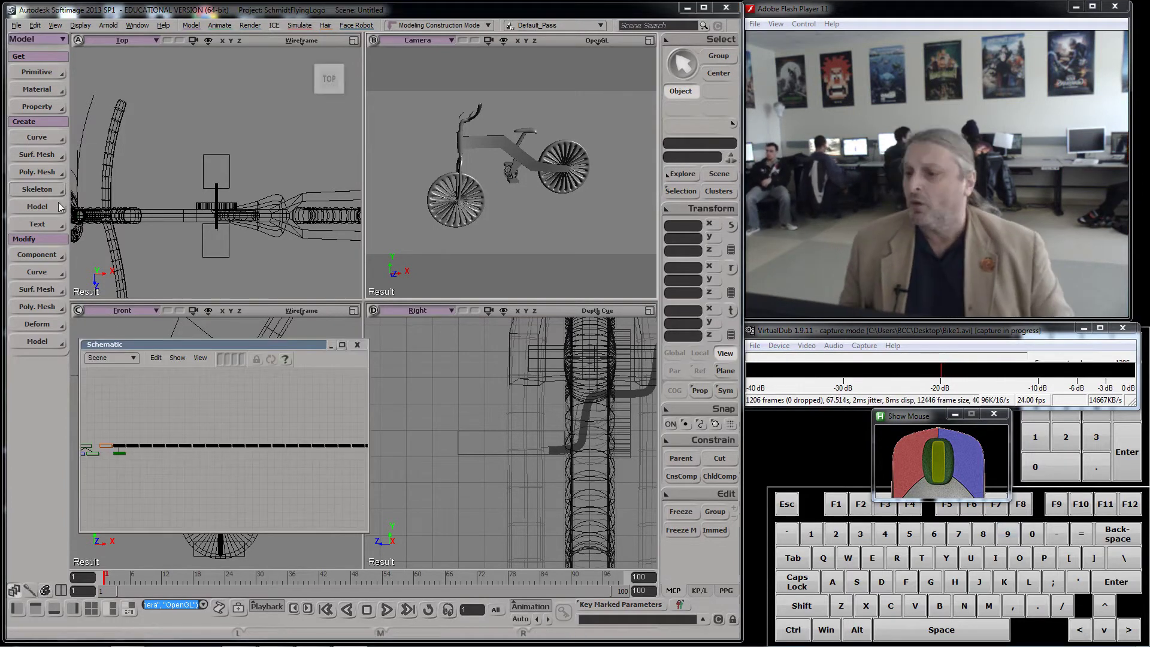
pyautogui.click(239, 353)
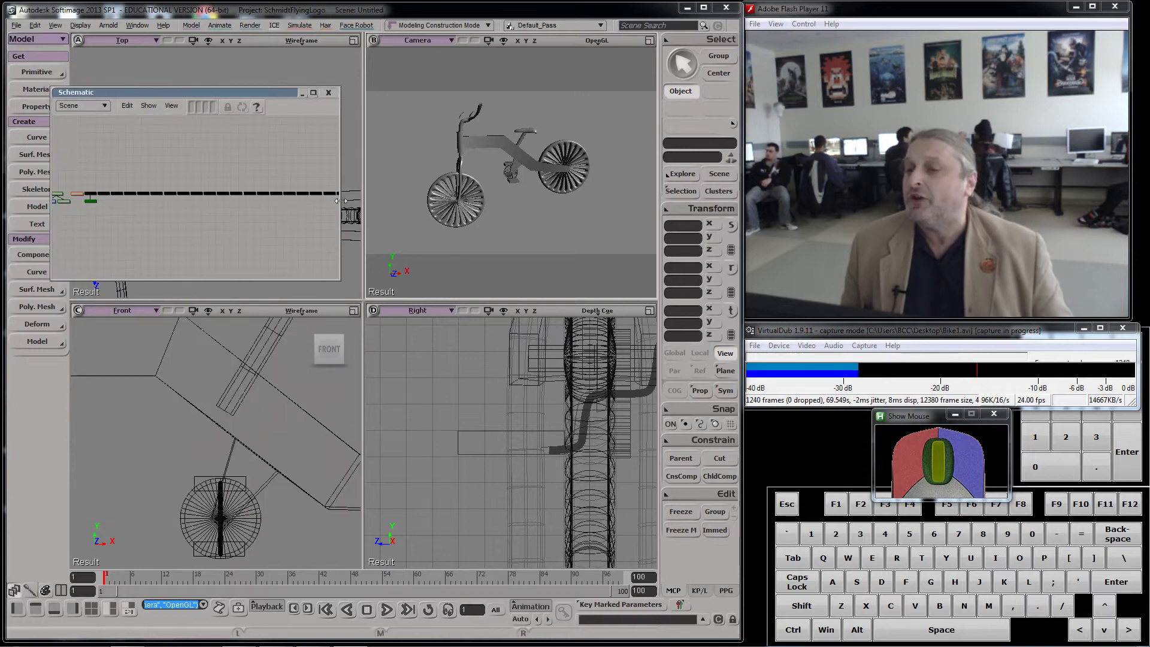
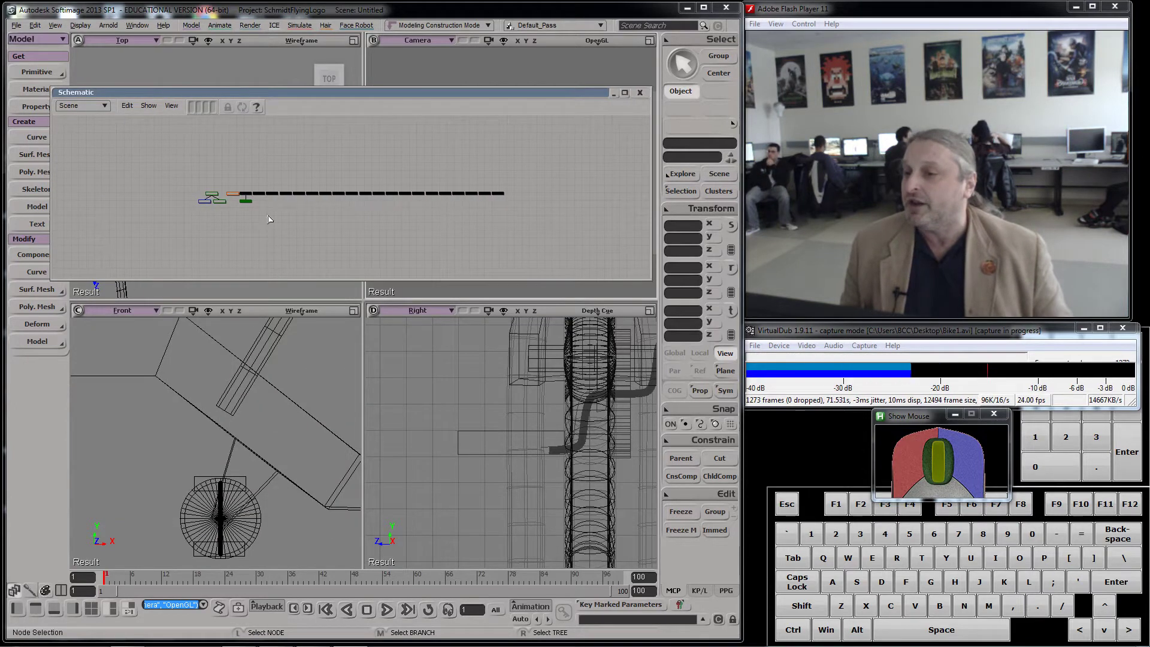
pyautogui.moveTo(293, 213); pyautogui.dragTo(317, 192)
pyautogui.click(317, 250)
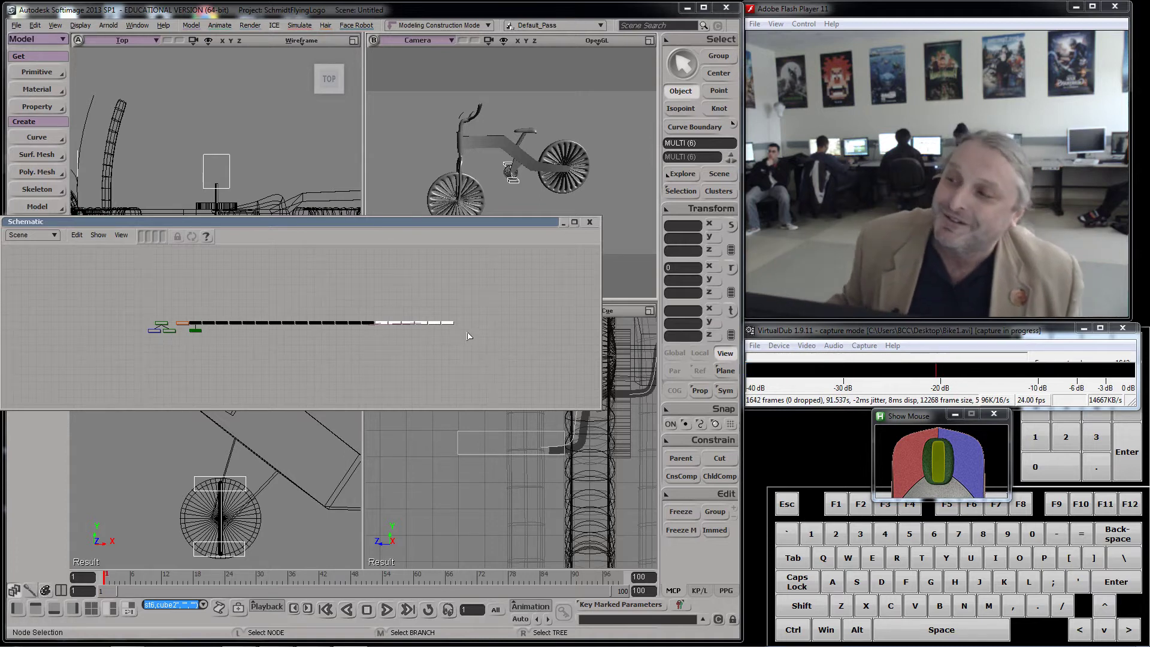
pyautogui.moveTo(439, 222); pyautogui.dragTo(499, 252)
pyautogui.click(432, 330)
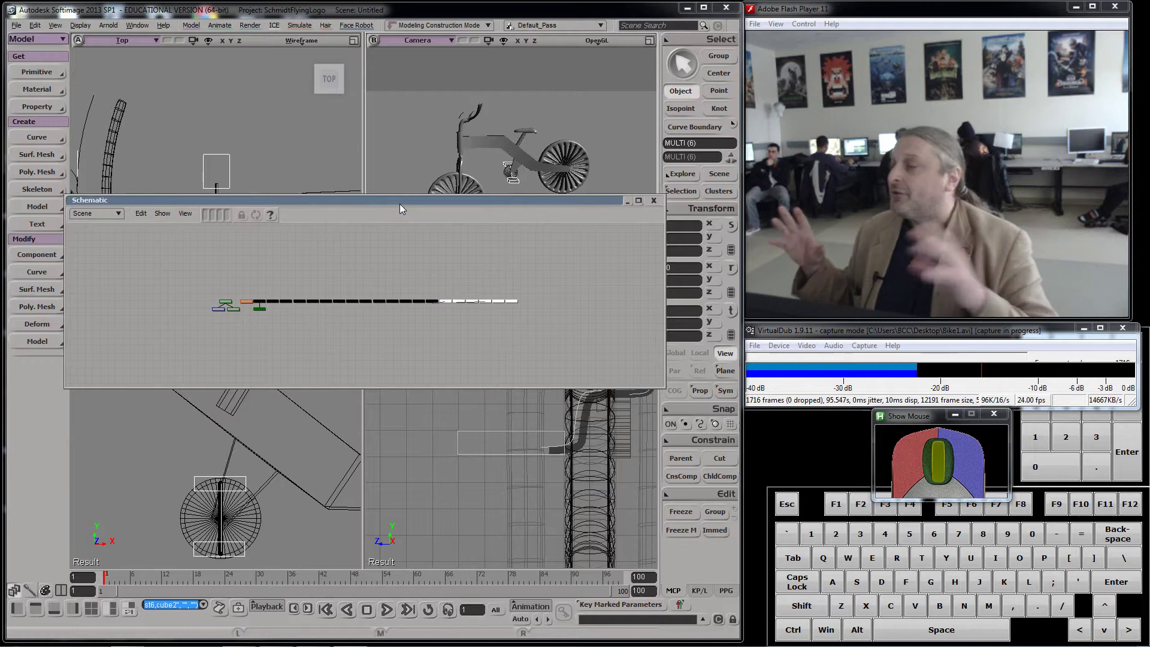
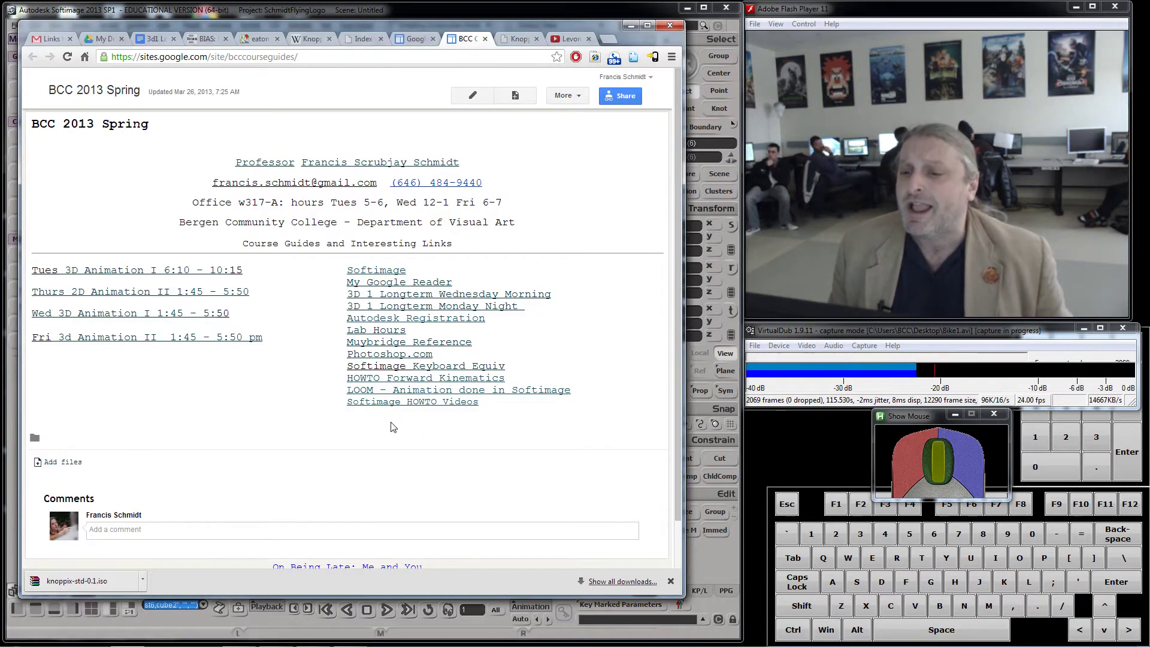
# Open the HOWTO Forward Kinematics guide from the course site
pyautogui.click(427, 385)
pyautogui.middleClick(427, 384)
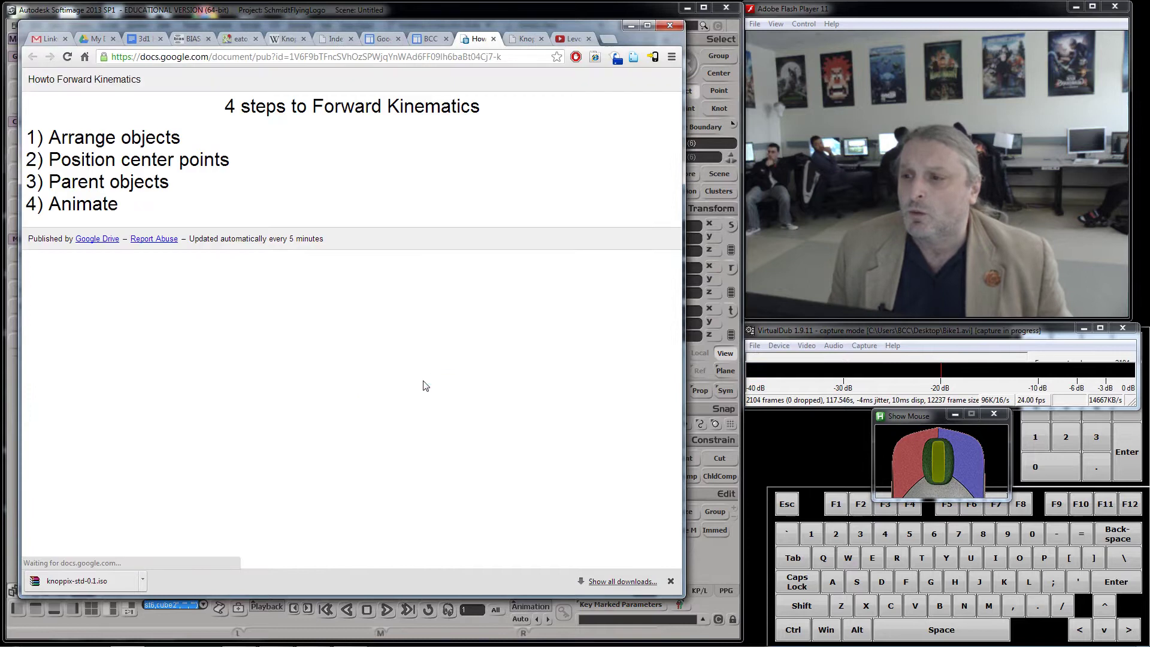
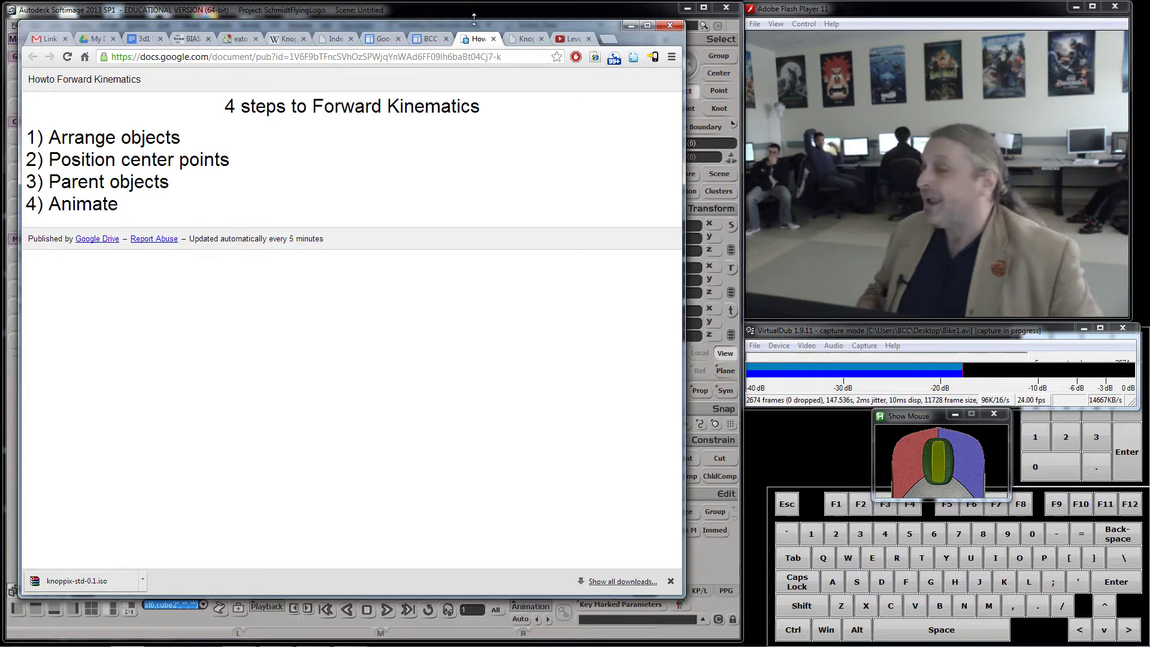
# Return to the bike scene and zoom the Schematic onto the chain of part nodes
pyautogui.click(632, 26)
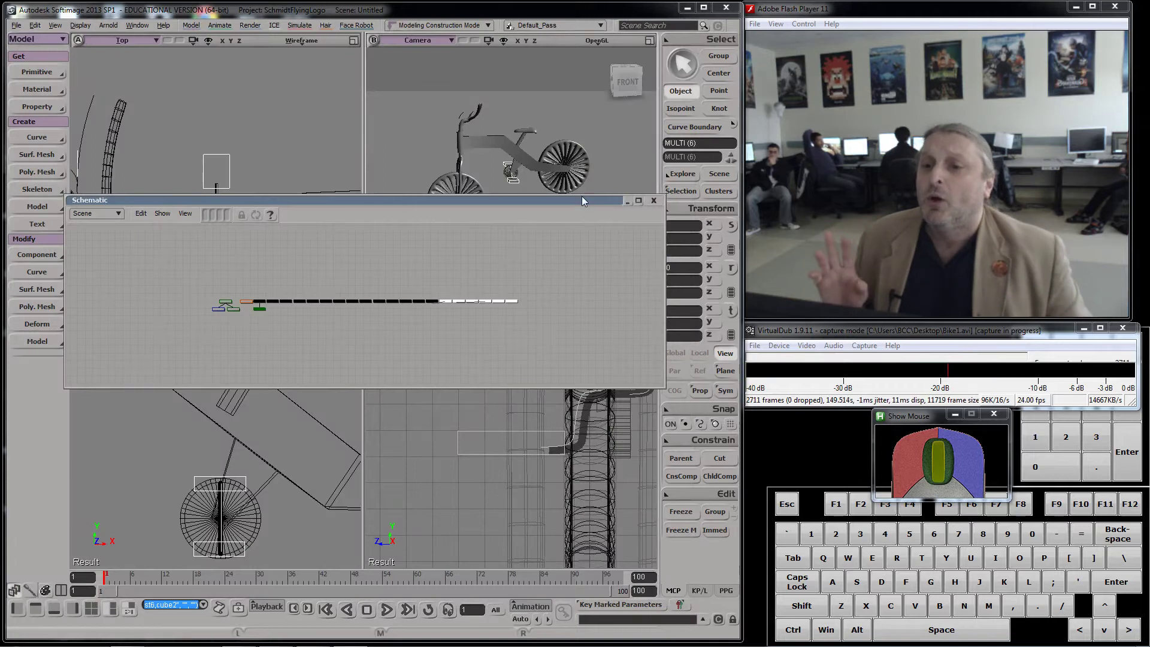
pyautogui.moveTo(534, 208); pyautogui.dragTo(536, 248)
pyautogui.middleClick(495, 156)
pyautogui.scroll(3)
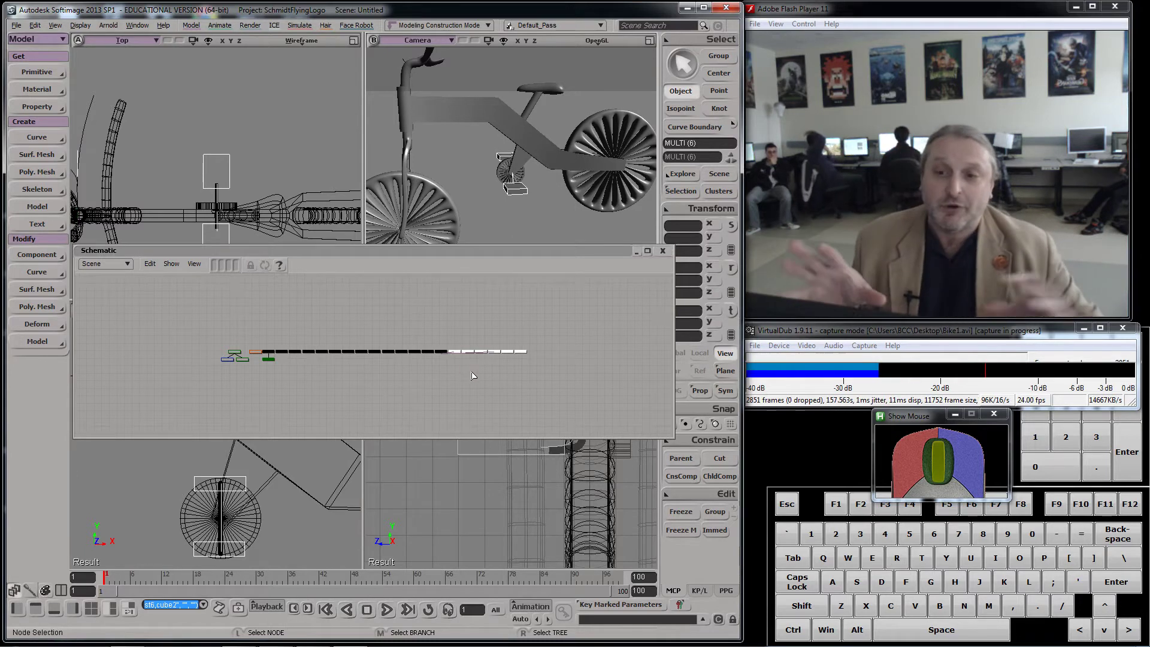
pyautogui.middleClick(564, 174)
pyautogui.scroll(3)
pyautogui.moveTo(563, 174); pyautogui.dragTo(559, 188)
pyautogui.middleClick(558, 188)
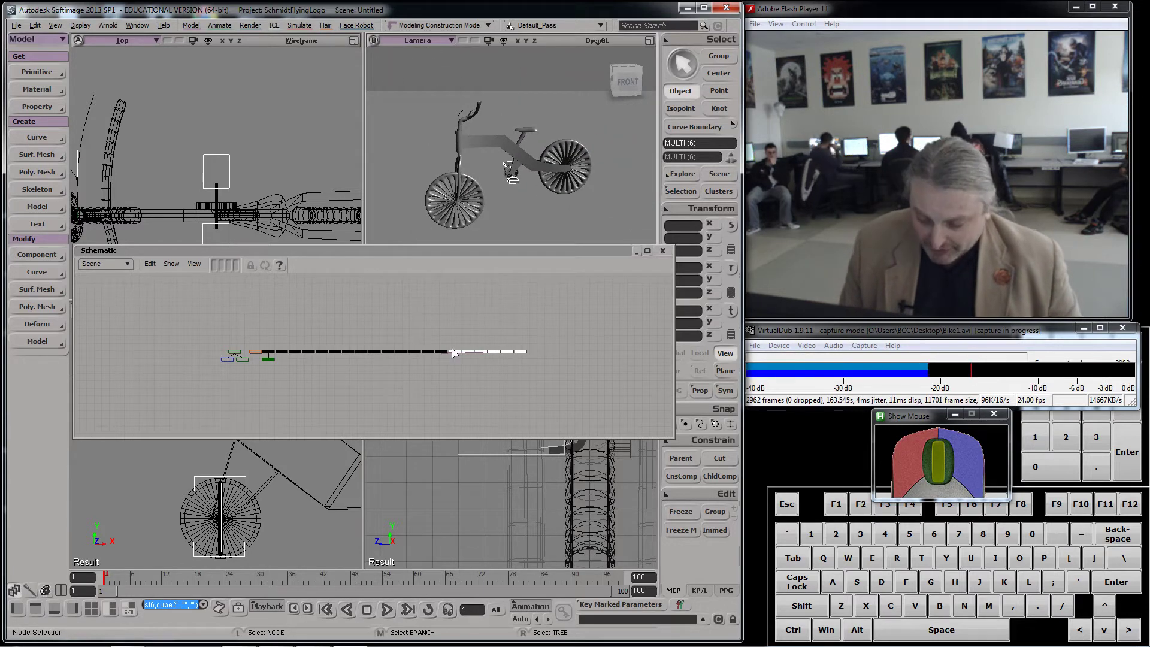
# In Parent pick mode, pick several bike part nodes as children of the frame
pyautogui.press('m')
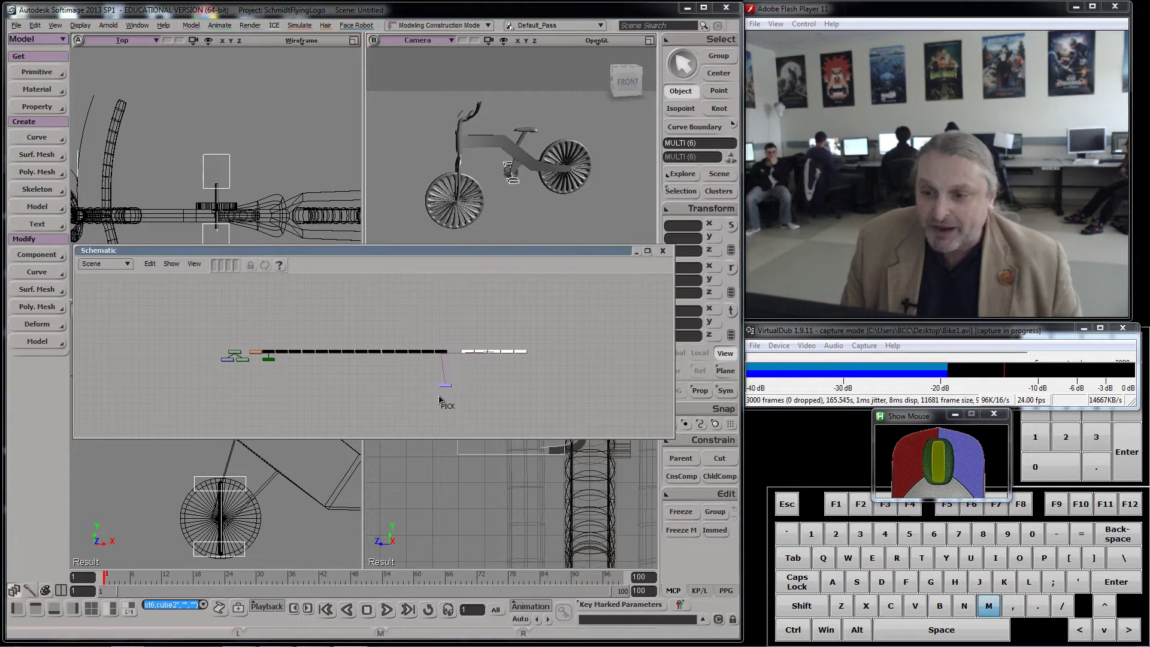
pyautogui.click(470, 351)
pyautogui.moveTo(471, 357); pyautogui.dragTo(499, 345)
pyautogui.moveTo(484, 354); pyautogui.dragTo(495, 360)
pyautogui.moveTo(501, 352); pyautogui.dragTo(491, 354)
pyautogui.press('m')
pyautogui.moveTo(493, 355); pyautogui.dragTo(499, 354)
pyautogui.moveTo(502, 355); pyautogui.dragTo(567, 534)
pyautogui.moveTo(495, 112); pyautogui.dragTo(496, 145)
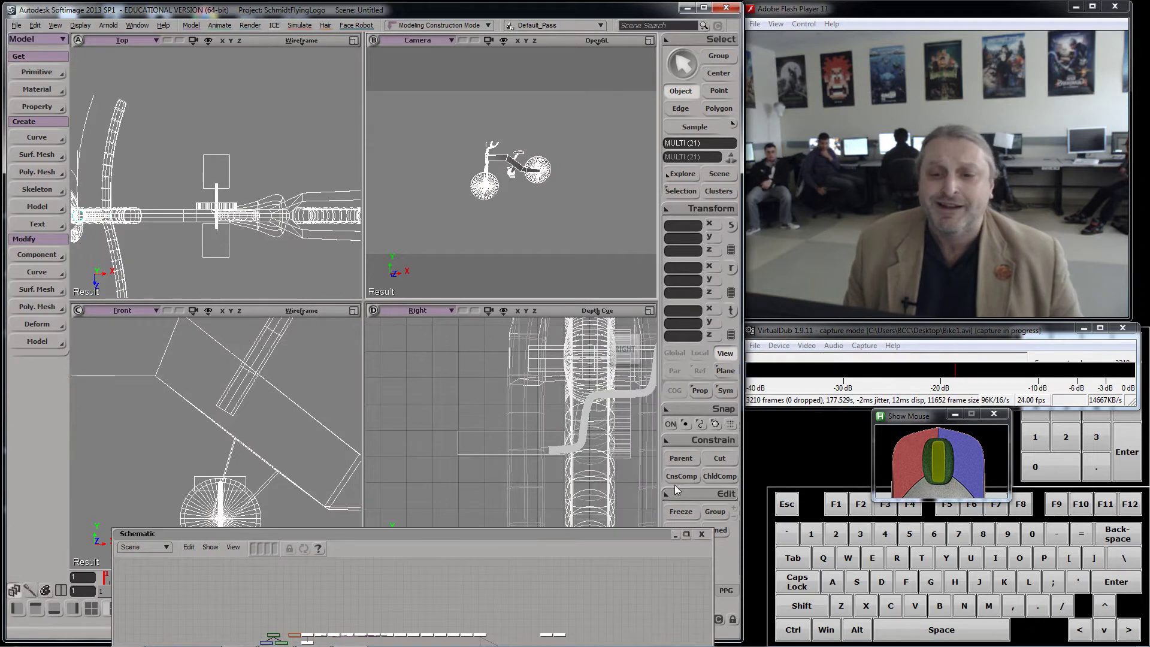
# Freeze the modelling history of the 21 selected bike objects
pyautogui.click(646, 539)
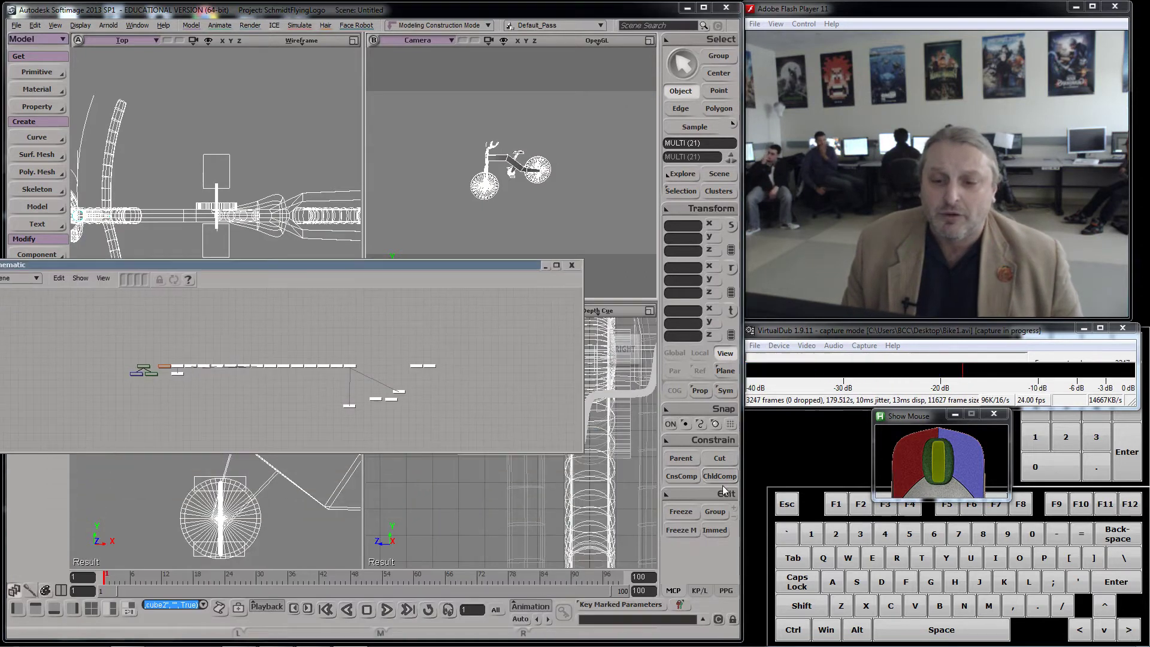
pyautogui.click(686, 514)
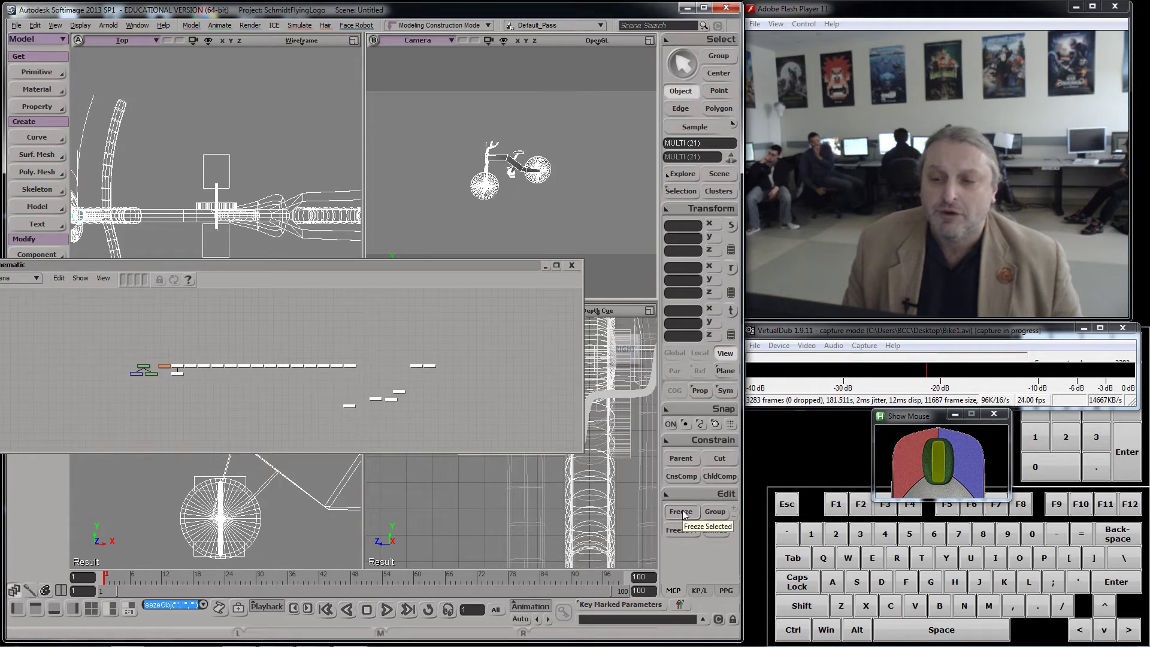
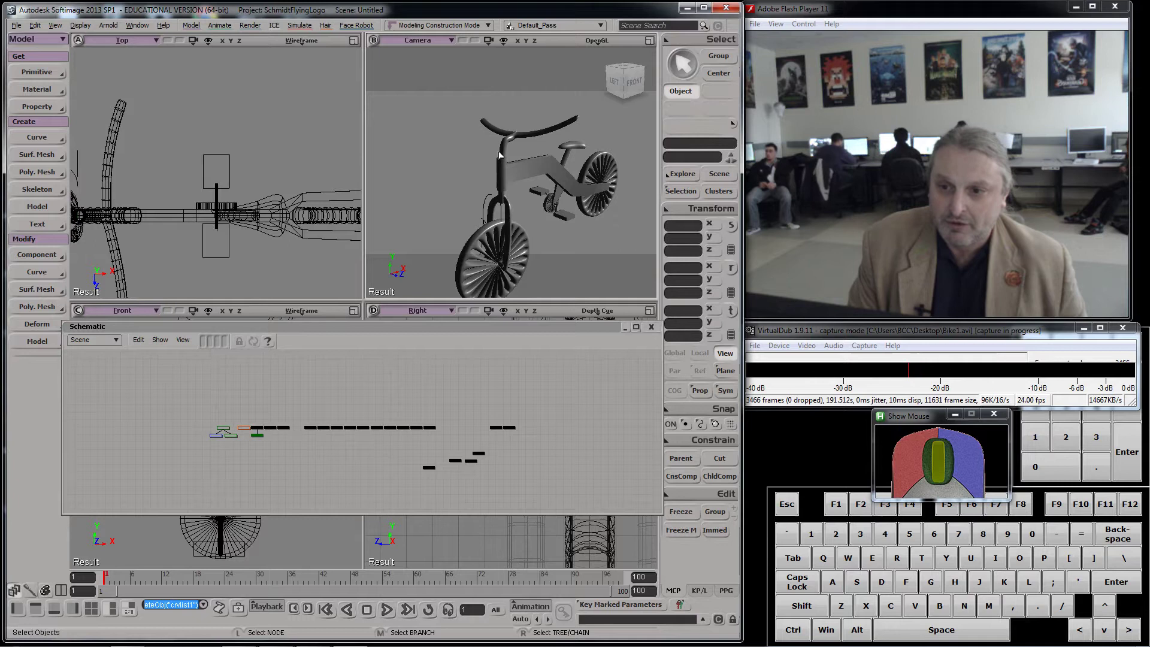
# Delete the leftover crvlist nodes such as crvlist2, then select the bike's cylinder frame
pyautogui.click(489, 199)
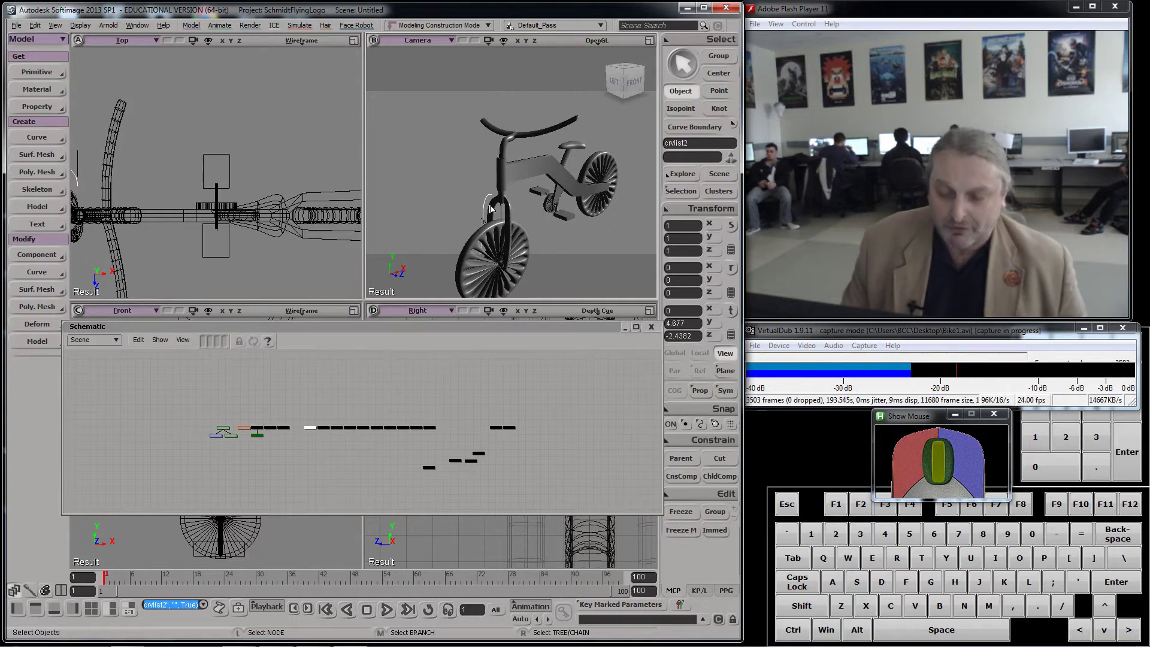
pyautogui.click(501, 214)
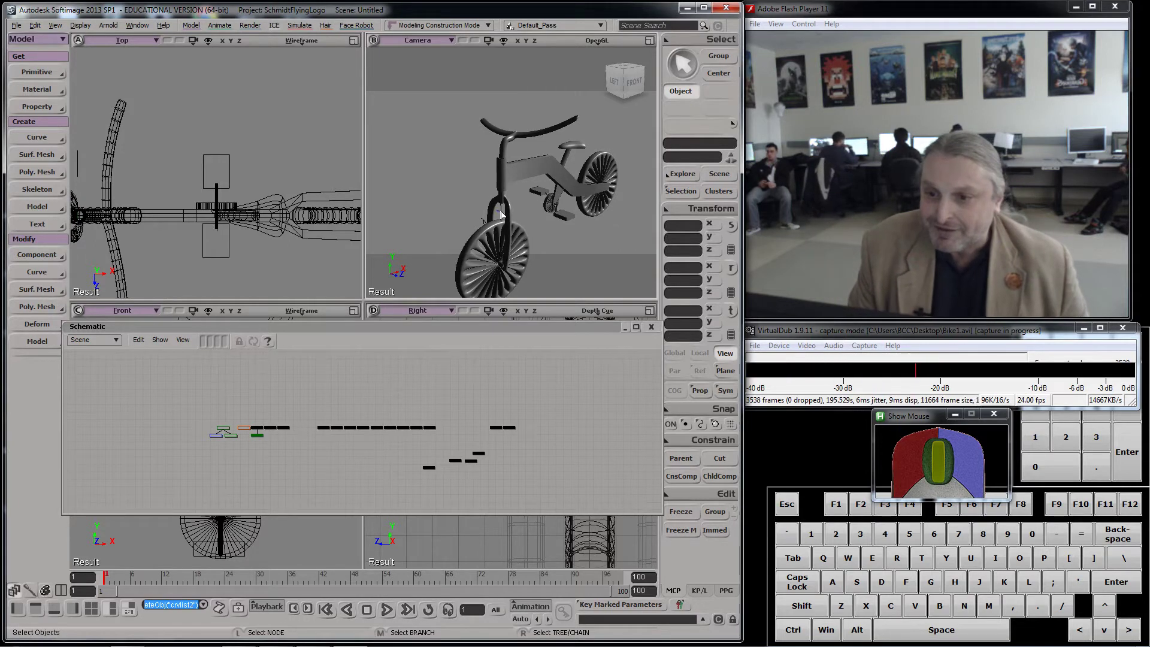
pyautogui.click(488, 220)
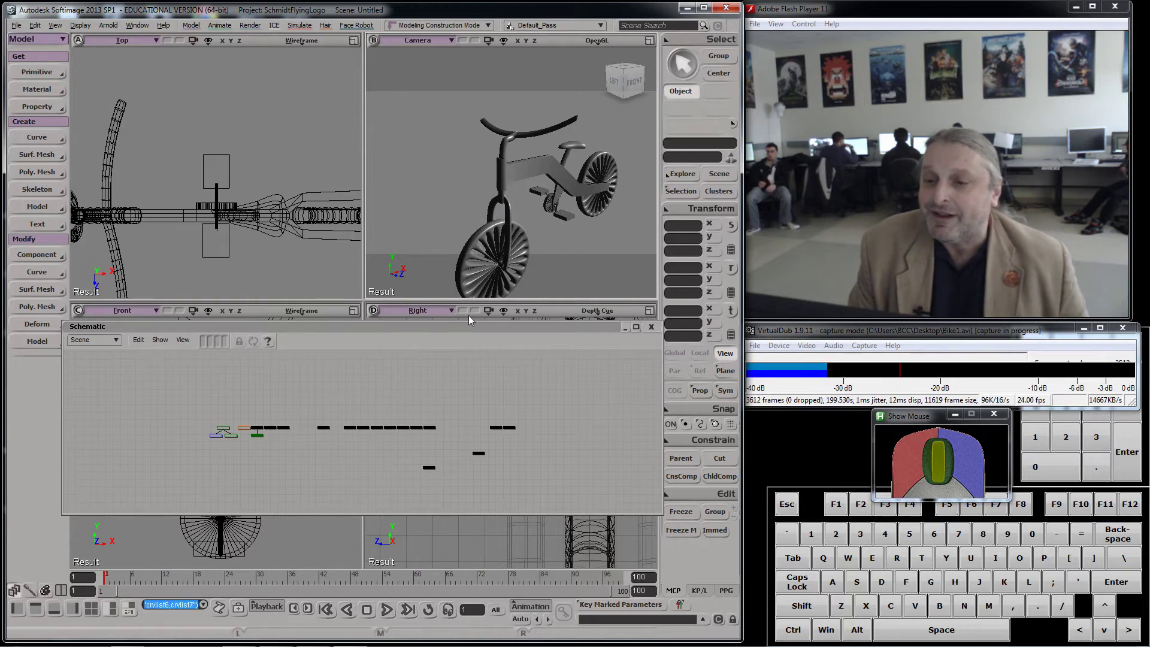
pyautogui.moveTo(479, 309); pyautogui.dragTo(526, 300)
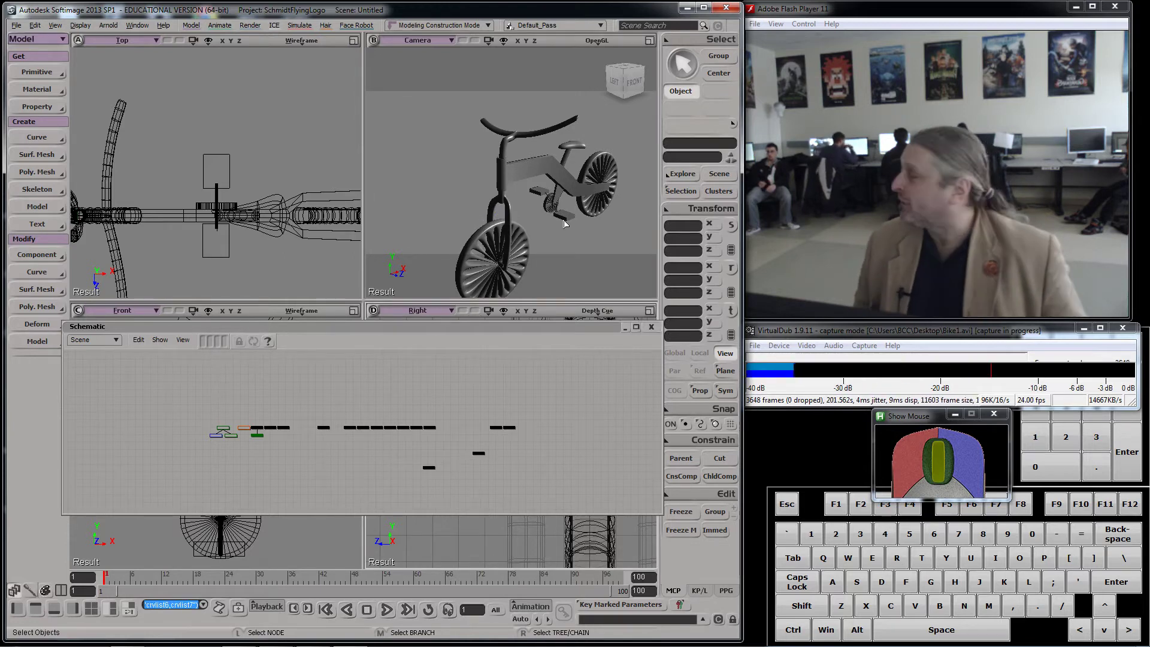
pyautogui.click(539, 171)
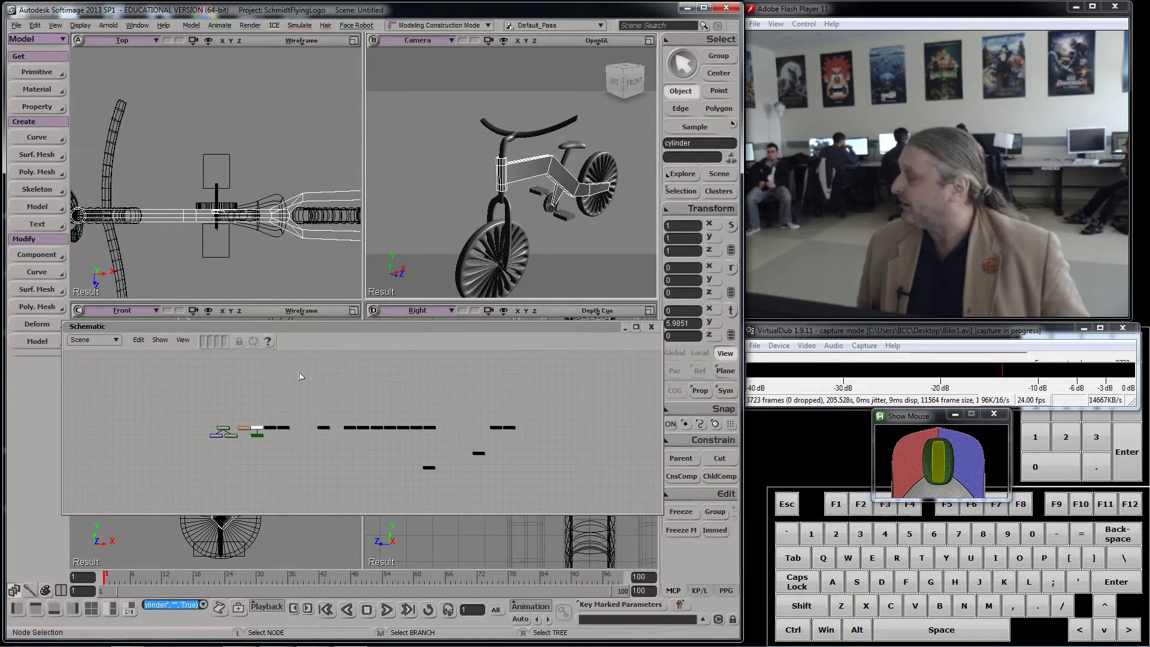
# Frame the nodes, rename the frame cylinder to bike and select the disc part
pyautogui.press('f')
pyautogui.click(366, 469)
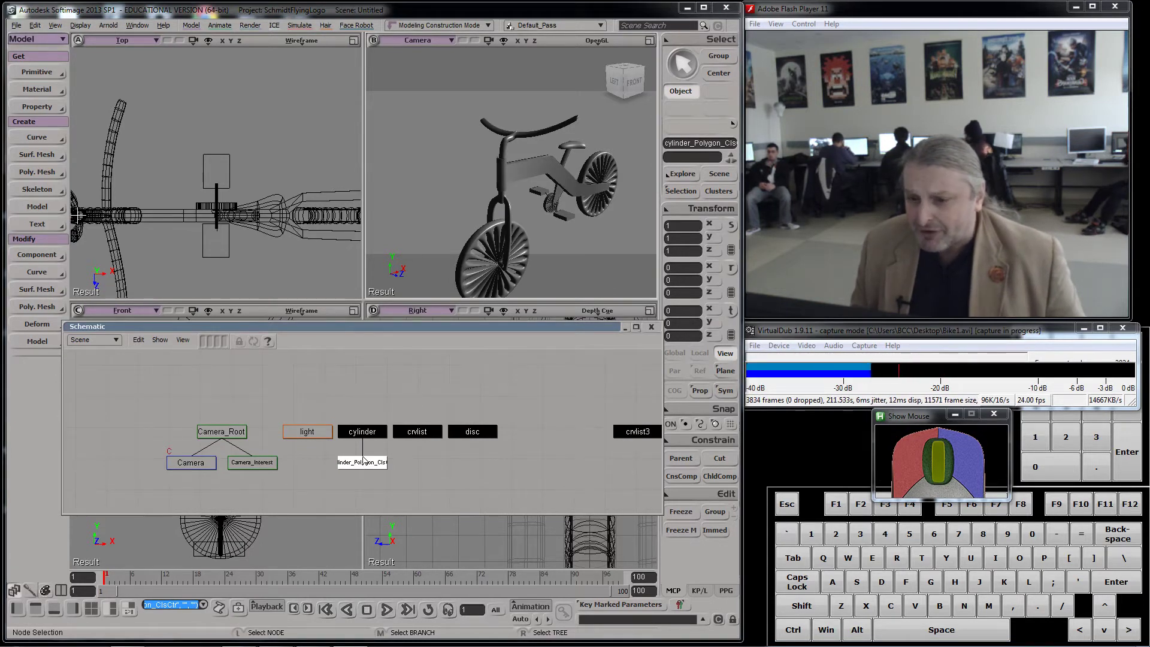
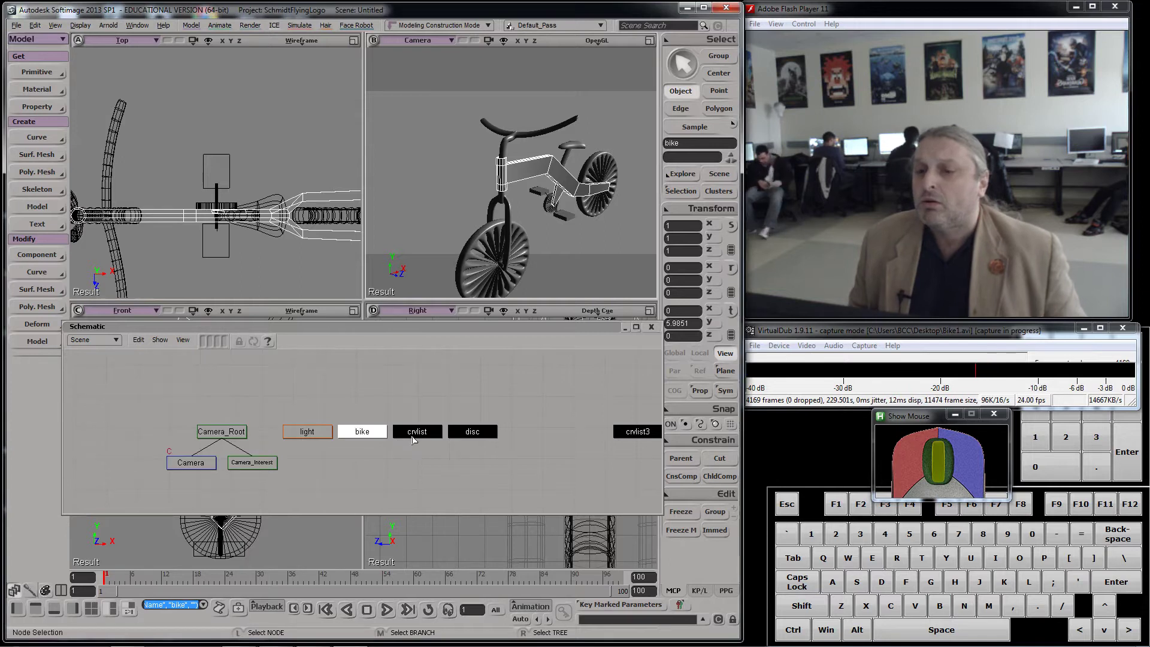
pyautogui.press('v')
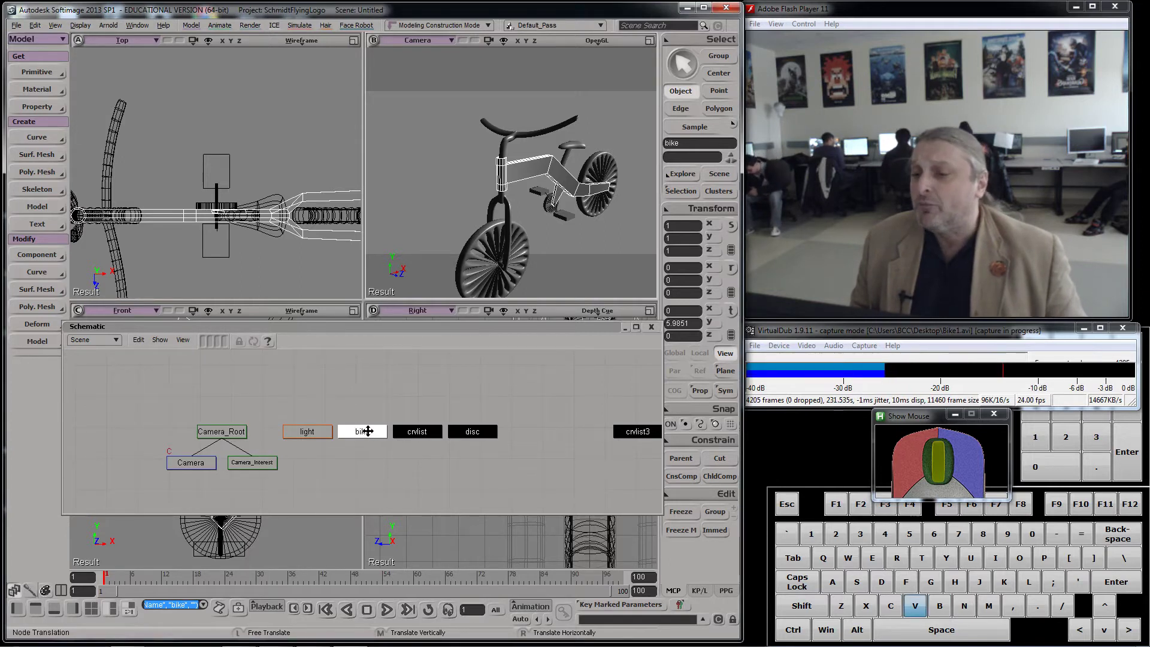
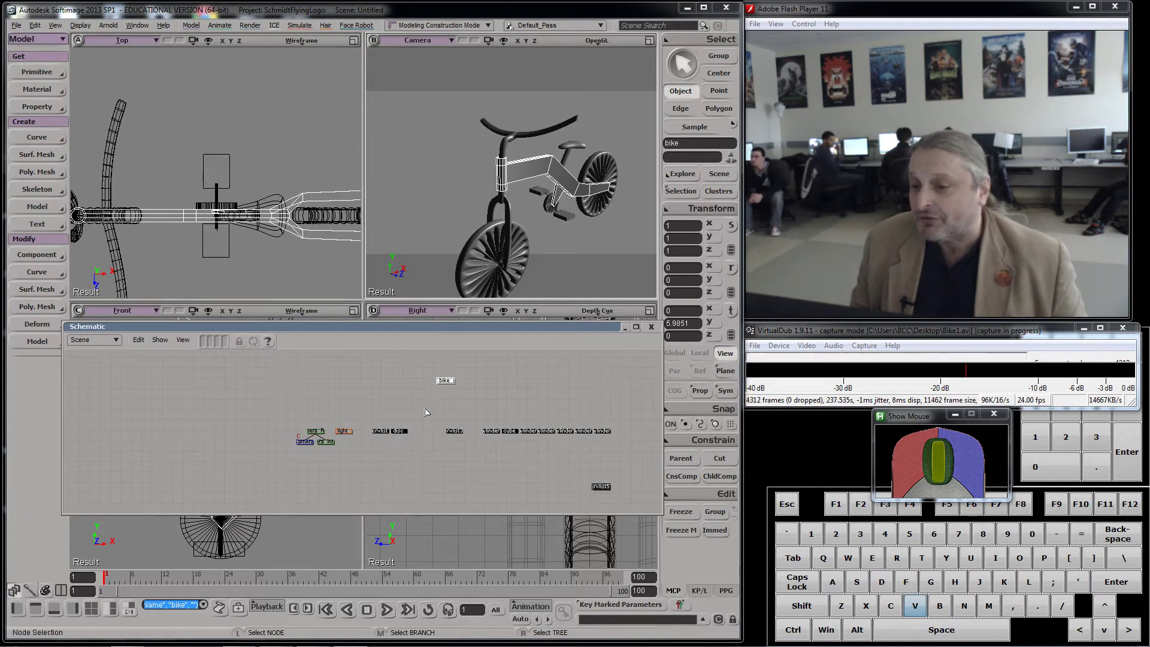
pyautogui.click(389, 434)
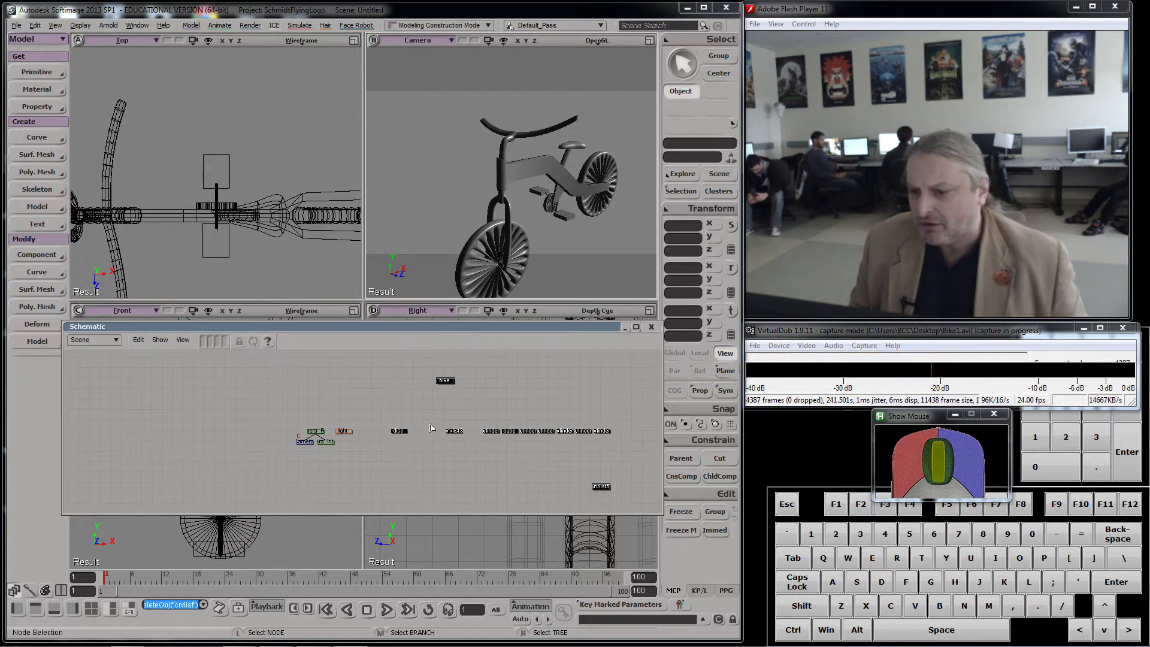
pyautogui.click(403, 435)
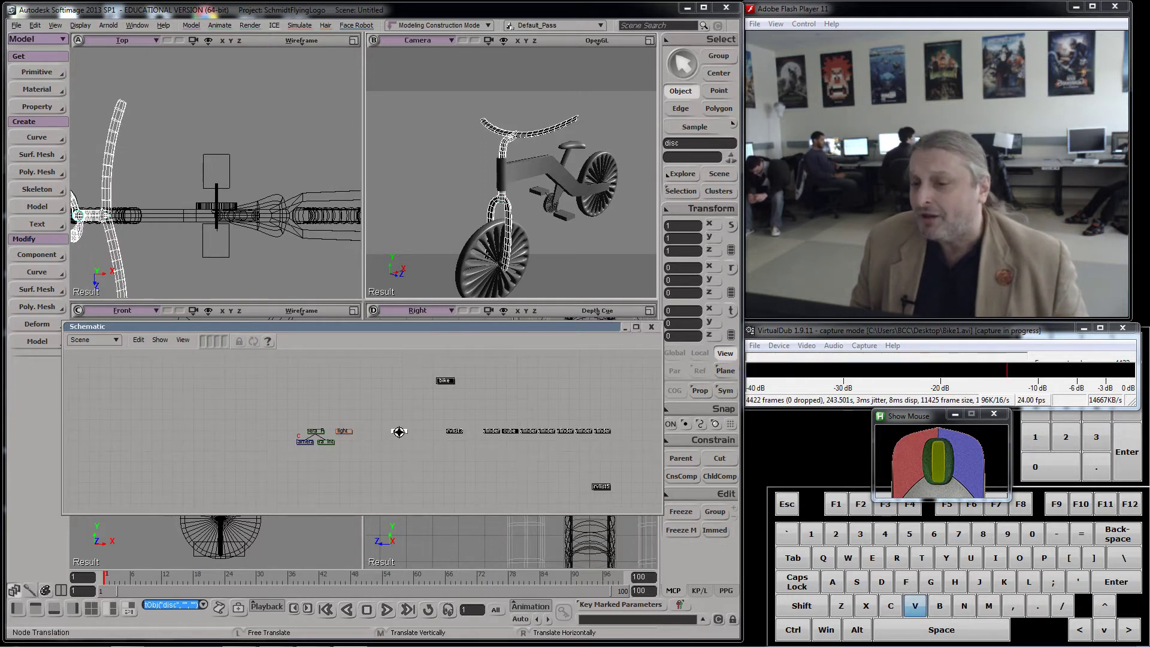
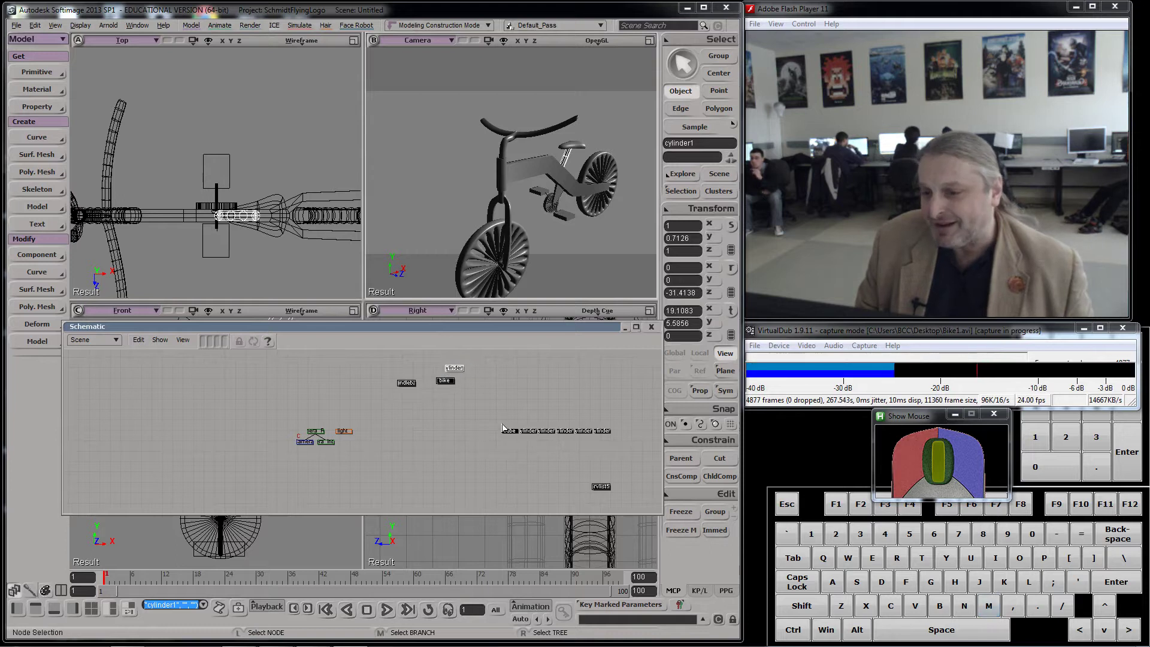
# Drag the cylinder nodes out of the row into open space, ending on cylinder5 framed close up
pyautogui.press('m')
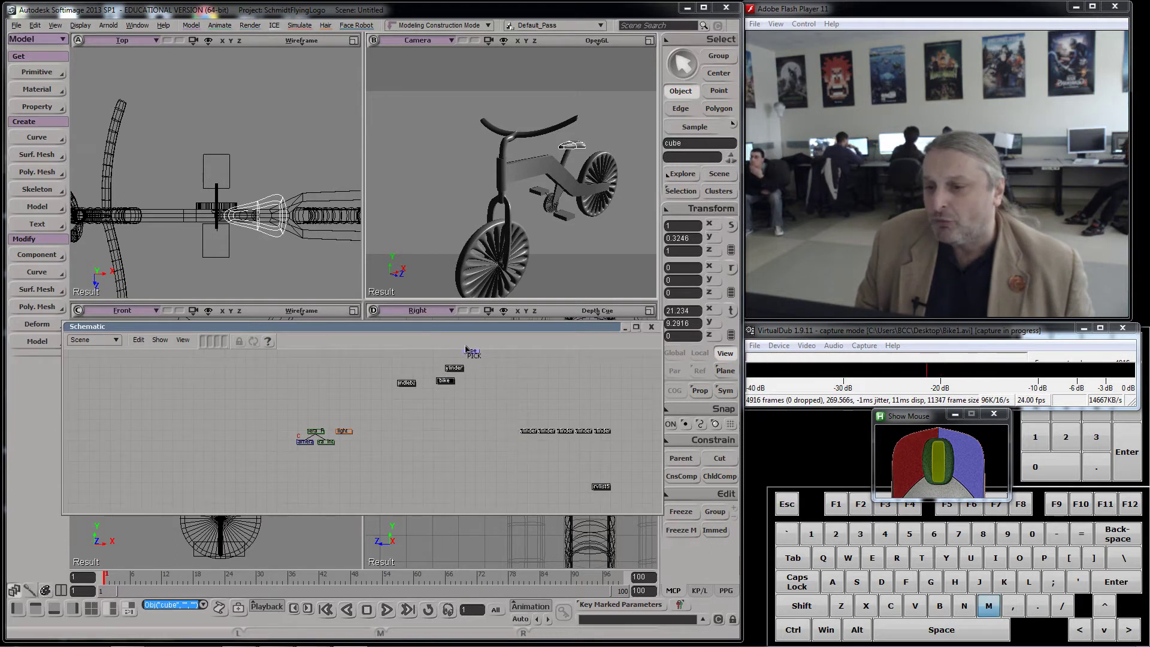
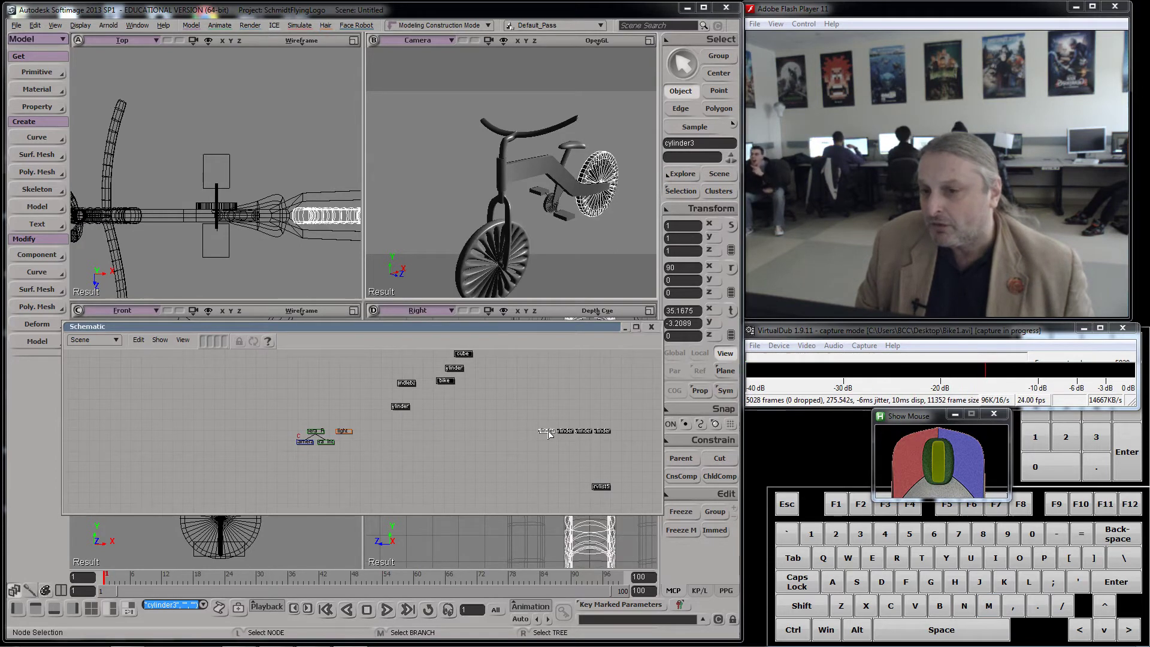
pyautogui.press('m')
pyautogui.moveTo(554, 435); pyautogui.dragTo(550, 435)
pyautogui.click(568, 435)
pyautogui.press('m')
pyautogui.moveTo(571, 436); pyautogui.dragTo(406, 398)
pyautogui.click(403, 411)
pyautogui.click(413, 399)
pyautogui.click(409, 401)
pyautogui.click(587, 435)
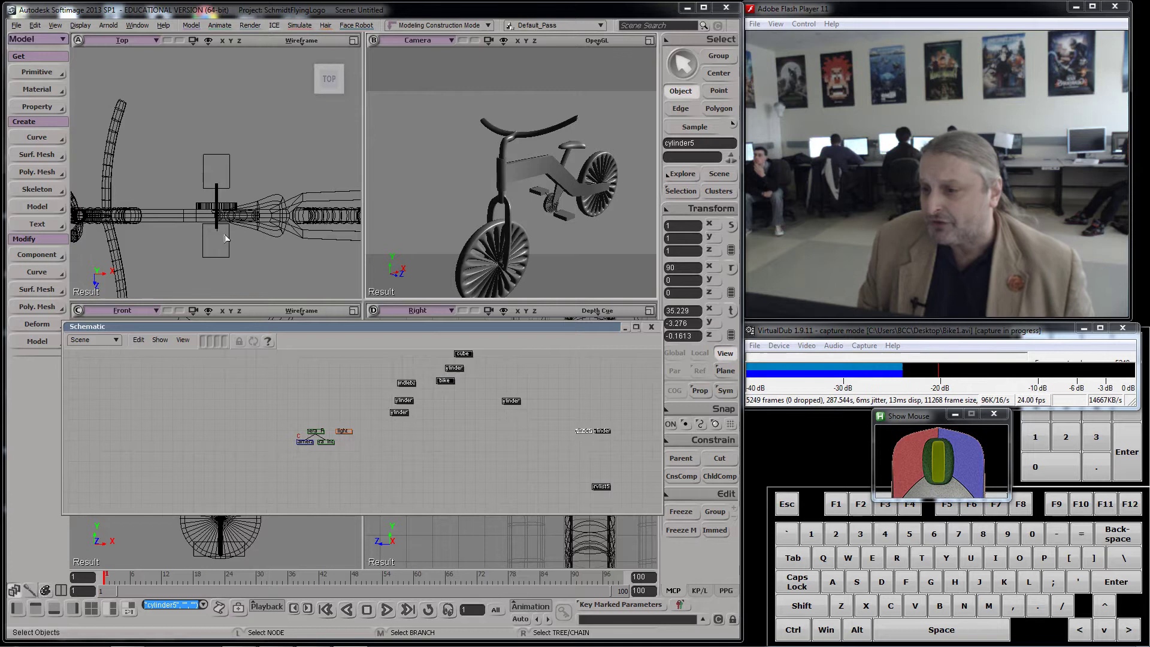
pyautogui.press('f')
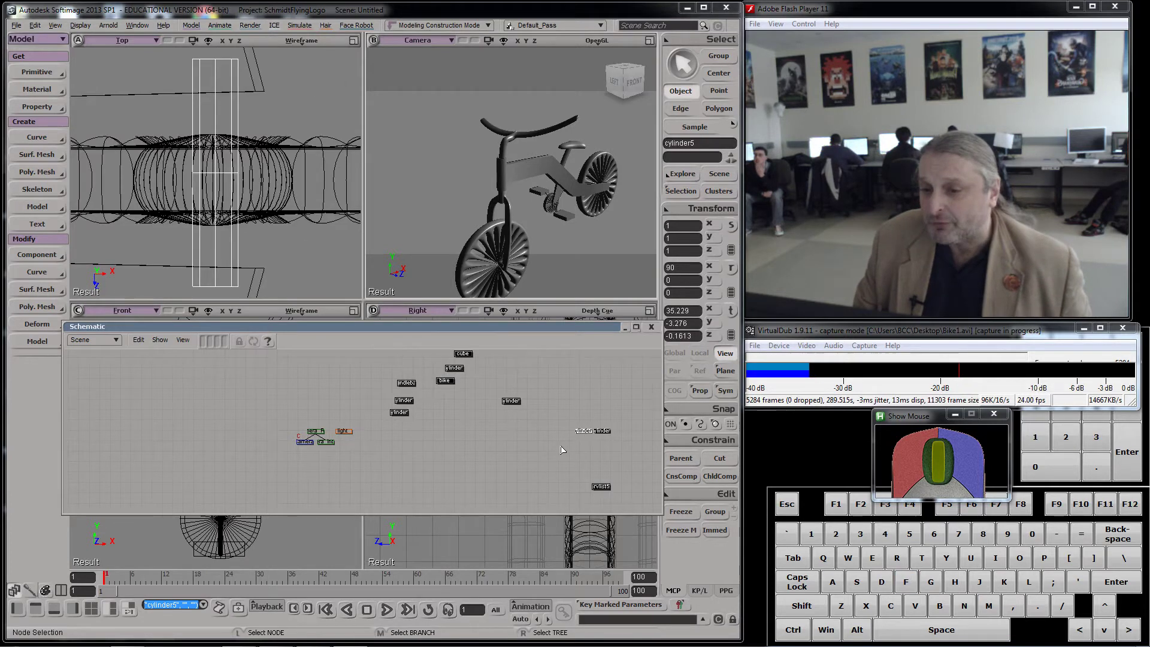
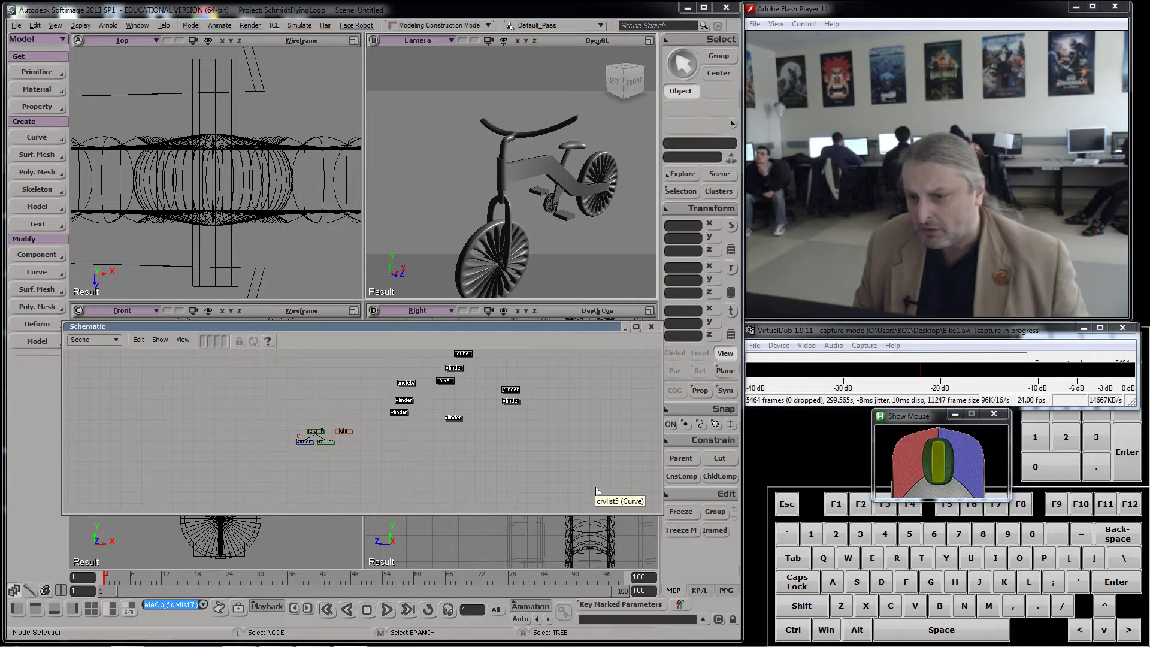
# Check and close cube2's property page, then frame and navigate to all schematic nodes
pyautogui.click(570, 217)
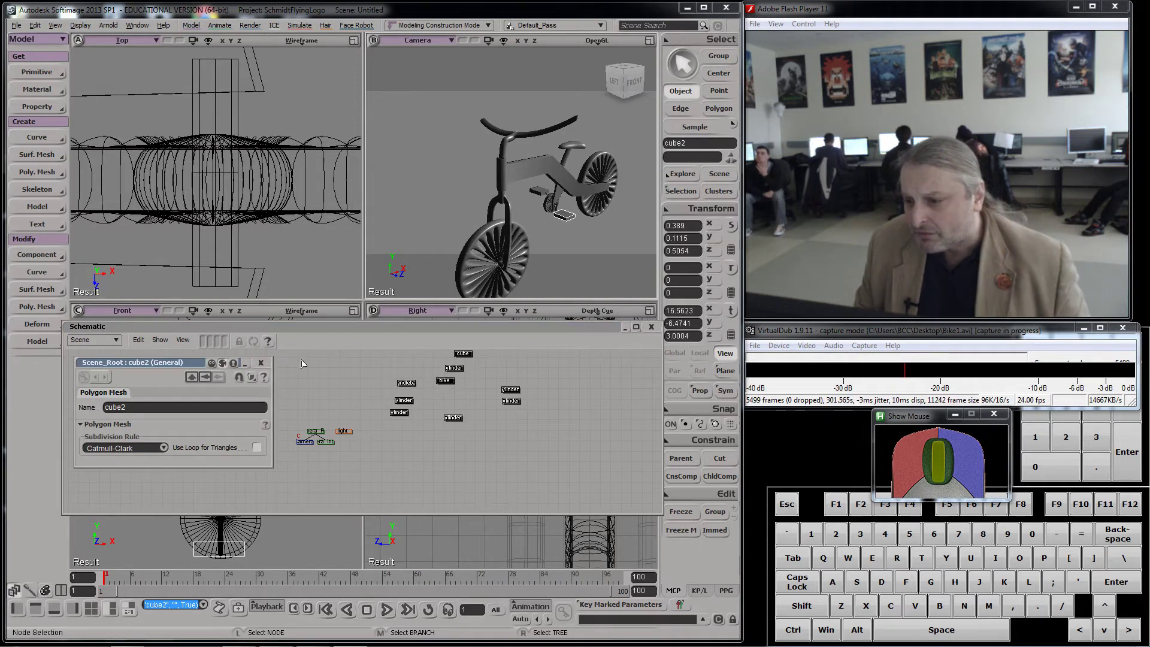
pyautogui.click(267, 366)
pyautogui.press('f')
pyautogui.middleClick(489, 449)
pyautogui.scroll(-3)
pyautogui.middleClick(481, 446)
pyautogui.middleClick(480, 437)
pyautogui.middleClick(480, 439)
pyautogui.scroll(3)
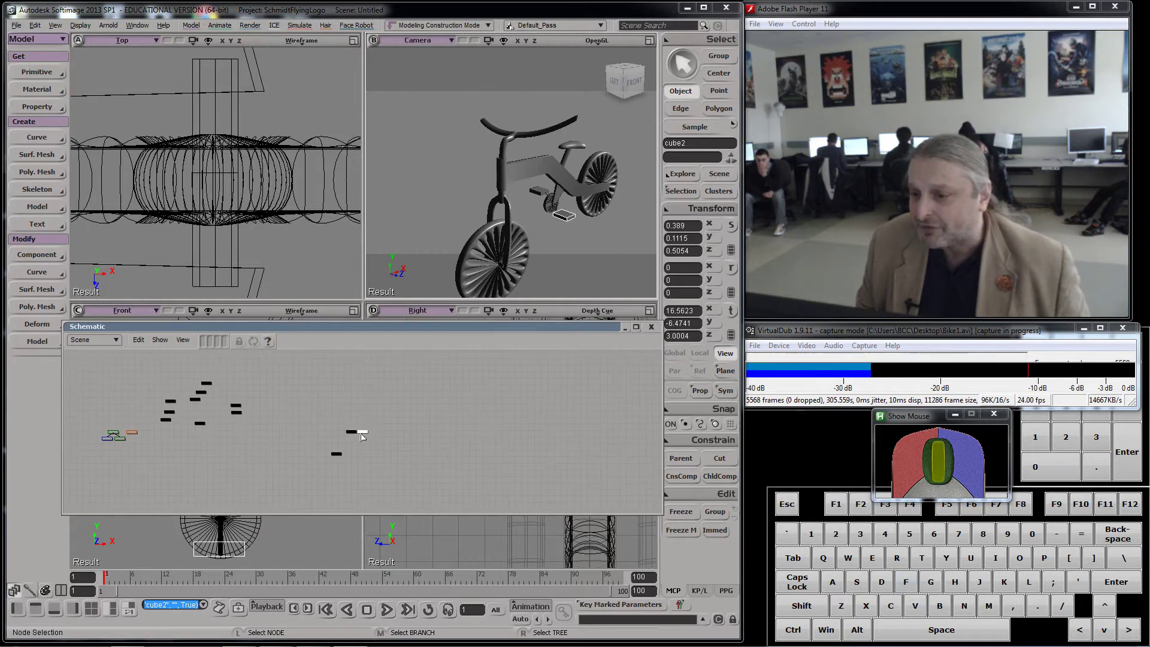
# Drag the cube1 and cube2 nodes in beside the other bike part nodes
pyautogui.press('n')
pyautogui.press('m')
pyautogui.moveTo(367, 436); pyautogui.dragTo(285, 434)
pyautogui.click(359, 435)
pyautogui.press('m')
pyautogui.moveTo(361, 438); pyautogui.dragTo(235, 434)
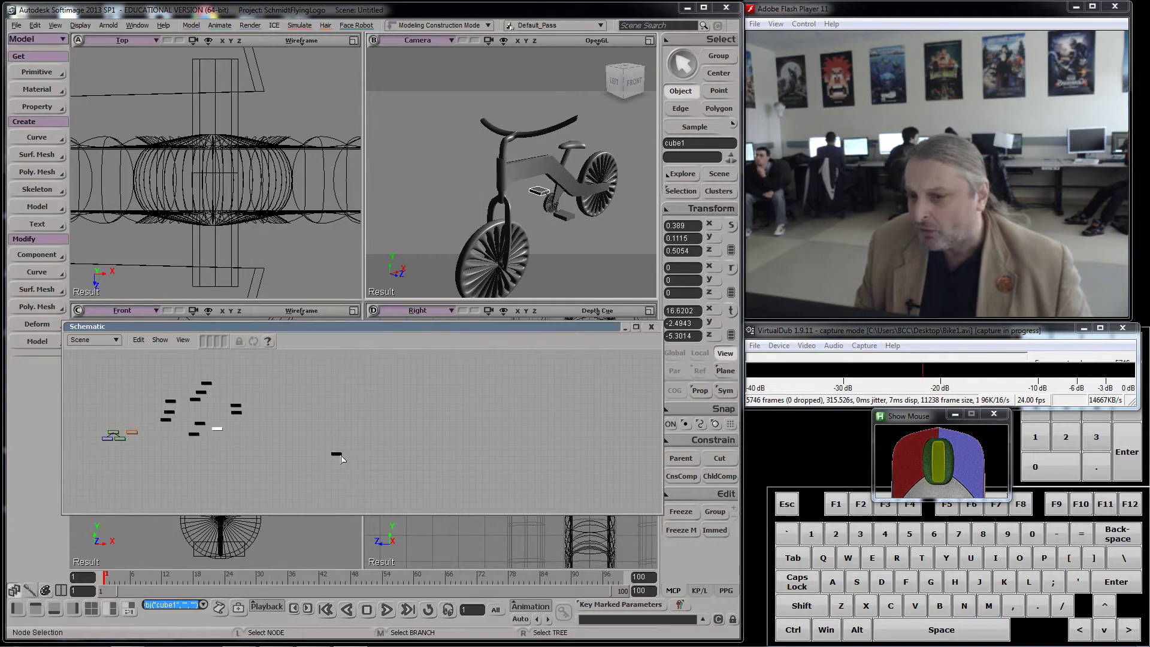
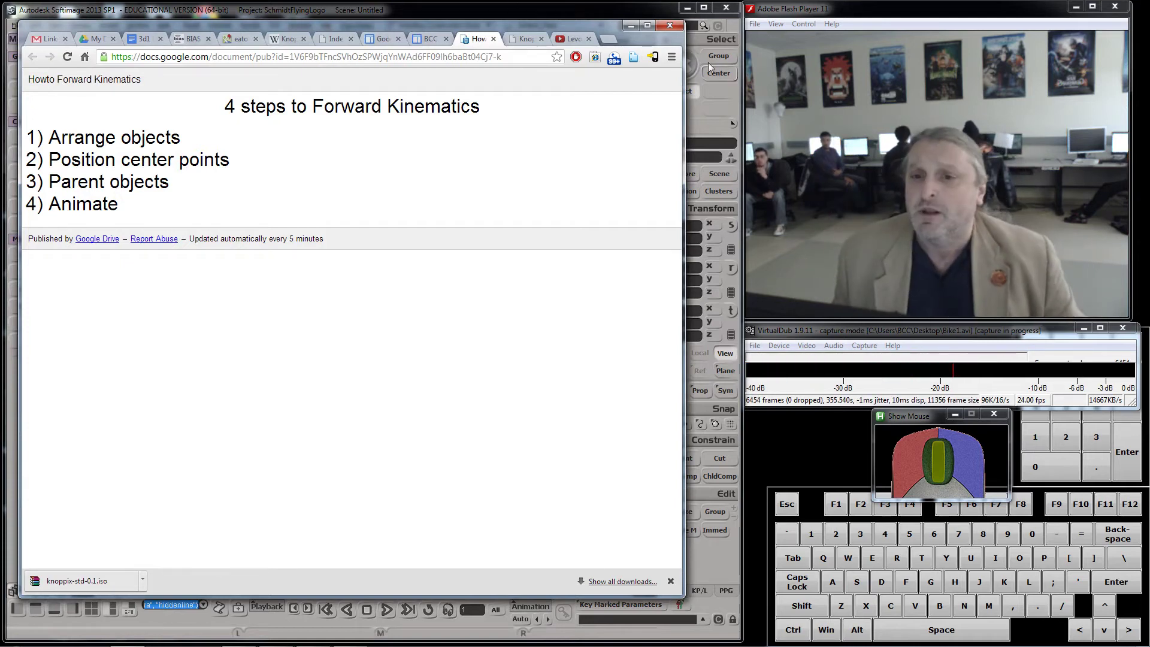
# Return to the bike scene from the Google Docs guide
pyautogui.click(635, 28)
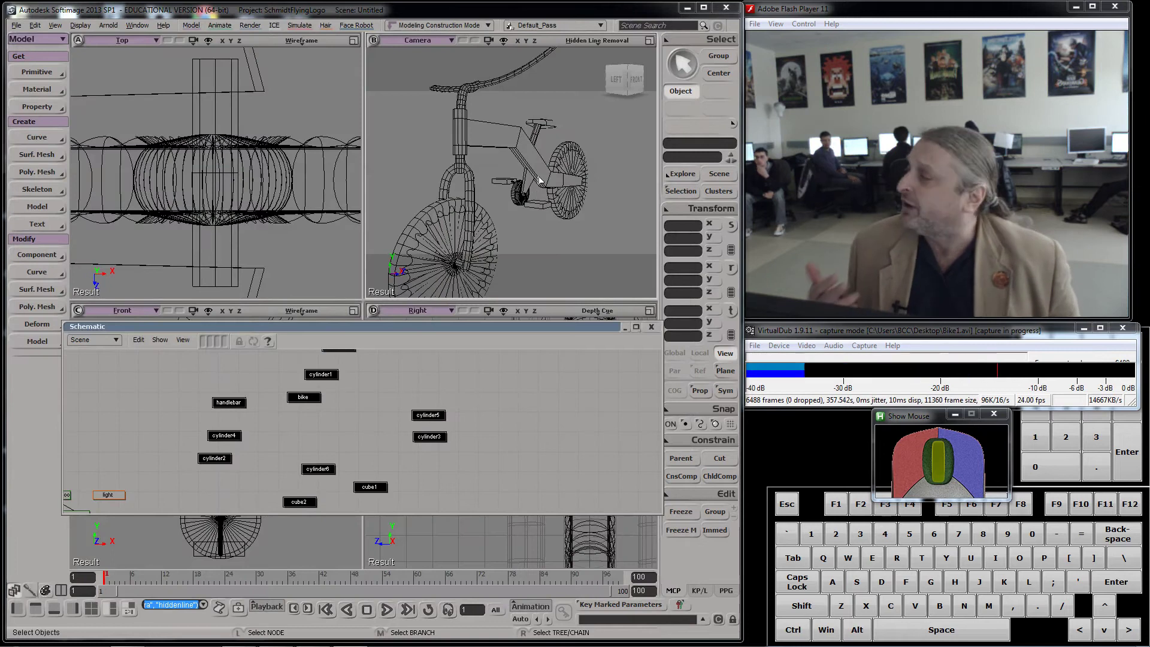
# Select the bike, then the handlebar, and rotate it slightly on Y with the rotate tool
pyautogui.click(498, 140)
pyautogui.middleClick(500, 139)
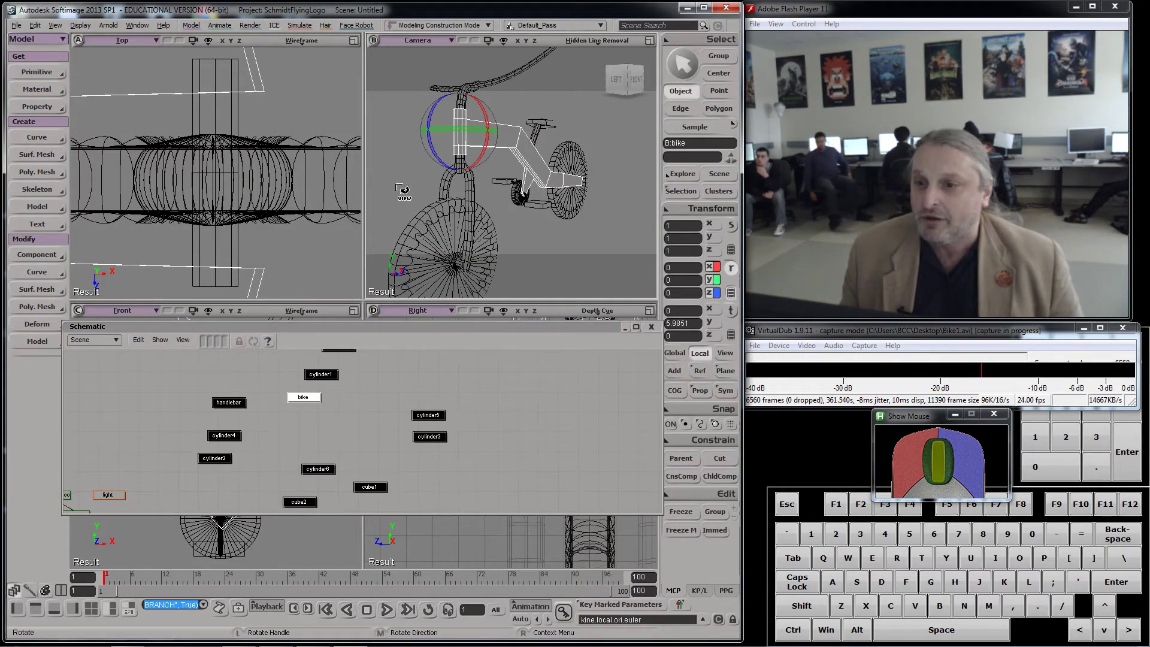
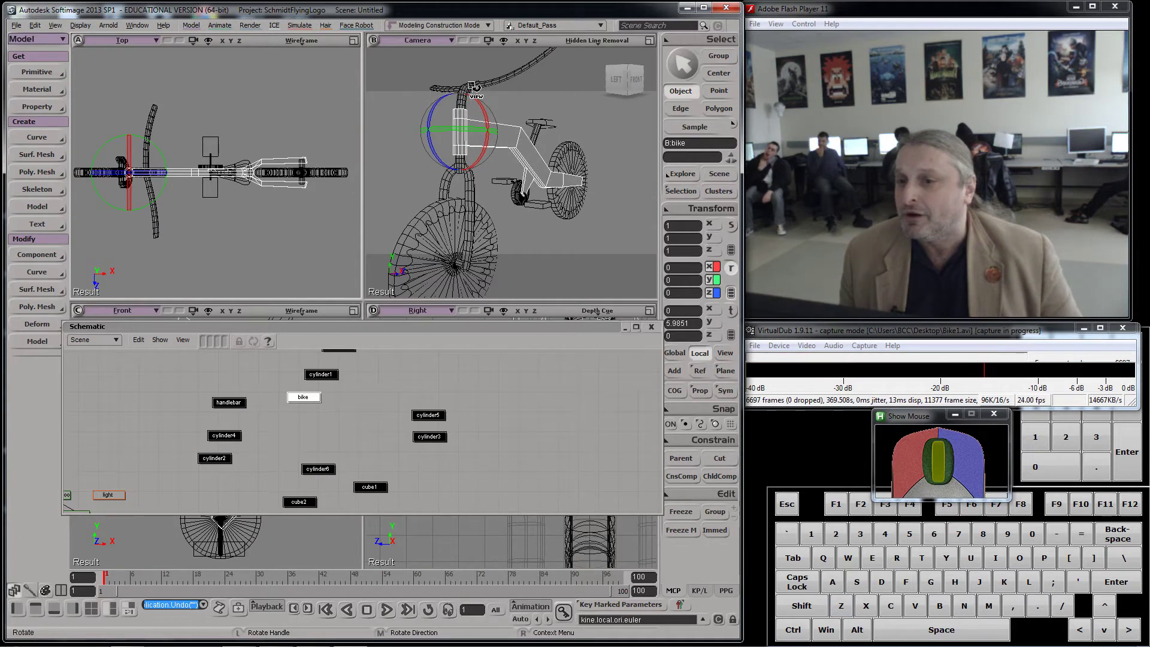
pyautogui.click(465, 96)
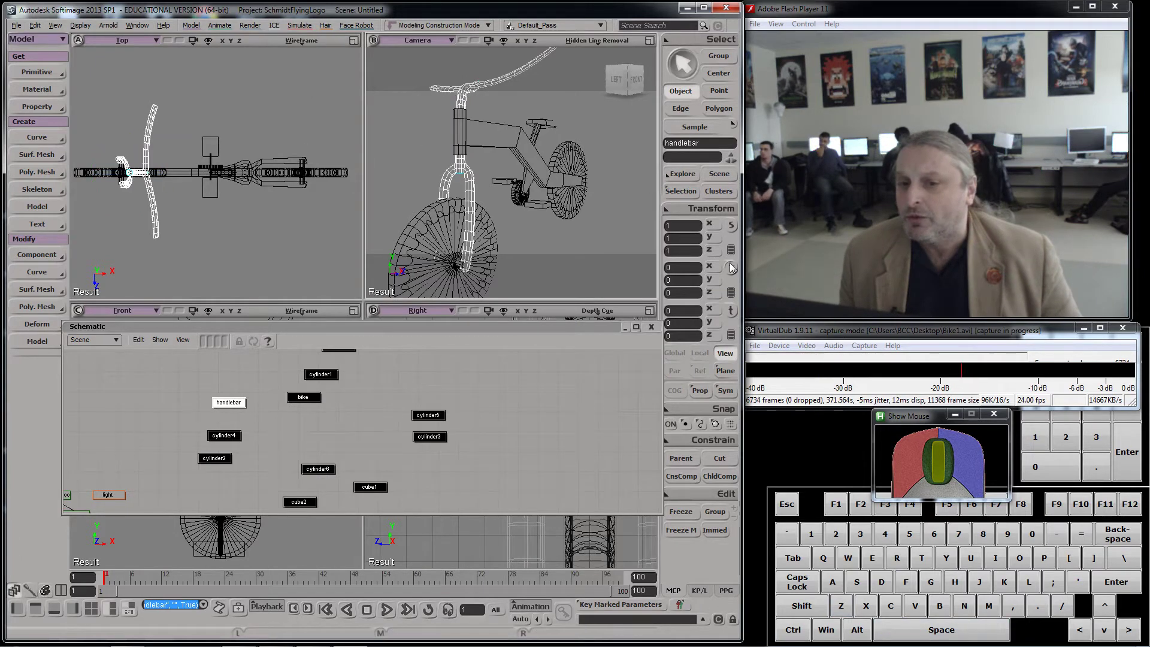
pyautogui.click(735, 267)
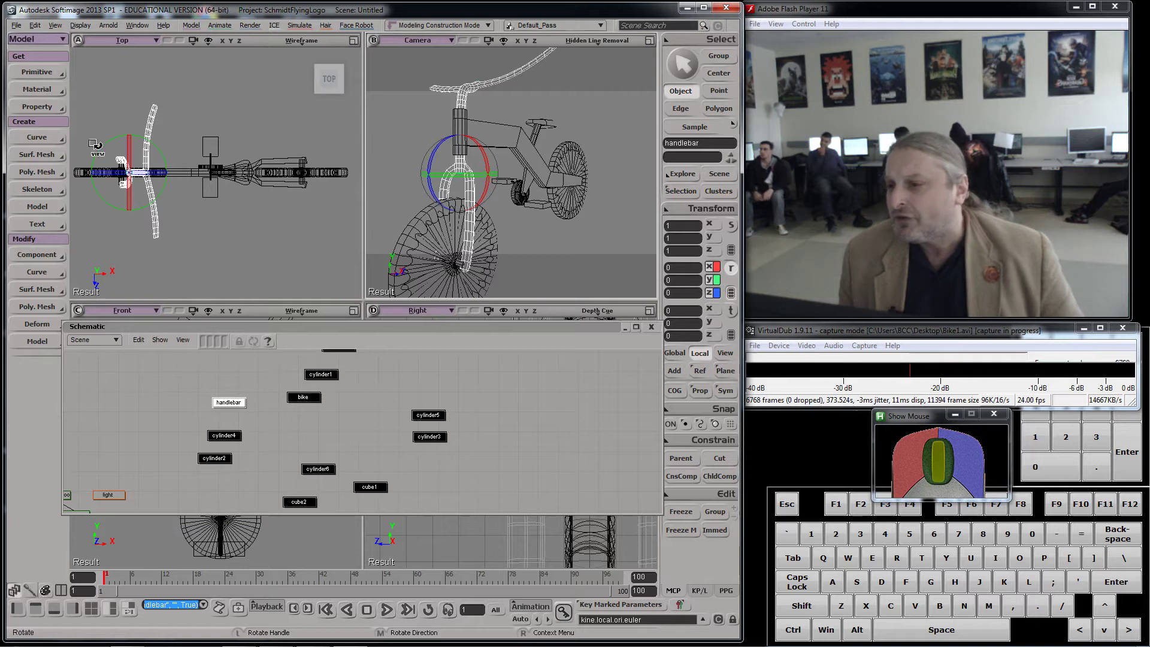
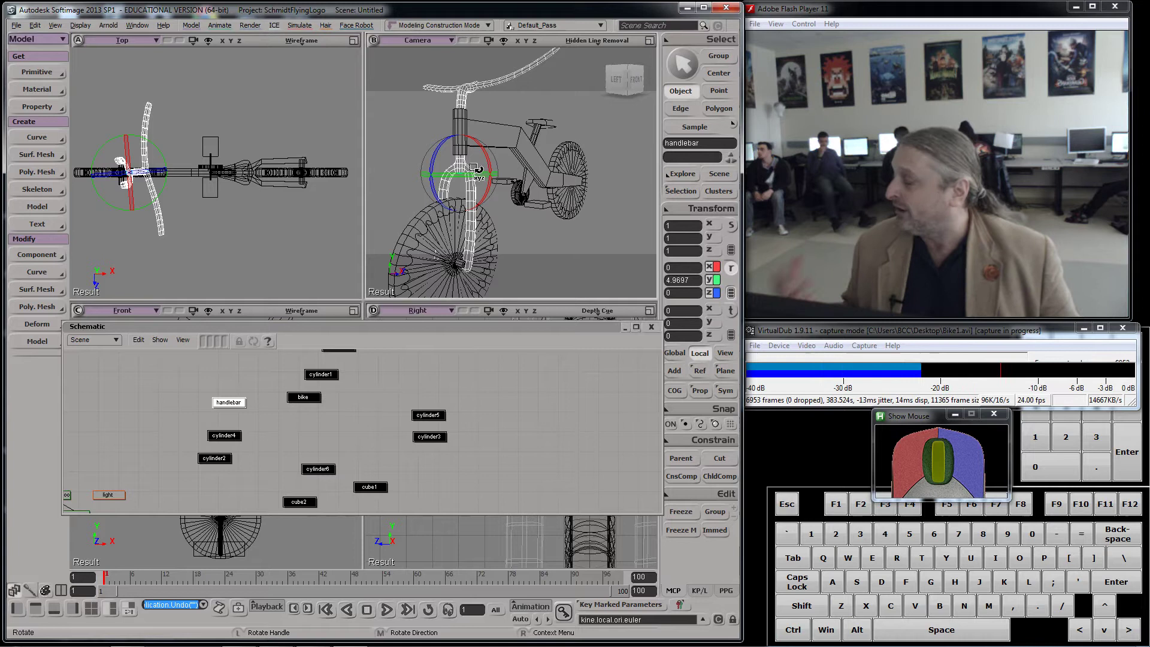
pyautogui.moveTo(668, 104); pyautogui.dragTo(680, 99)
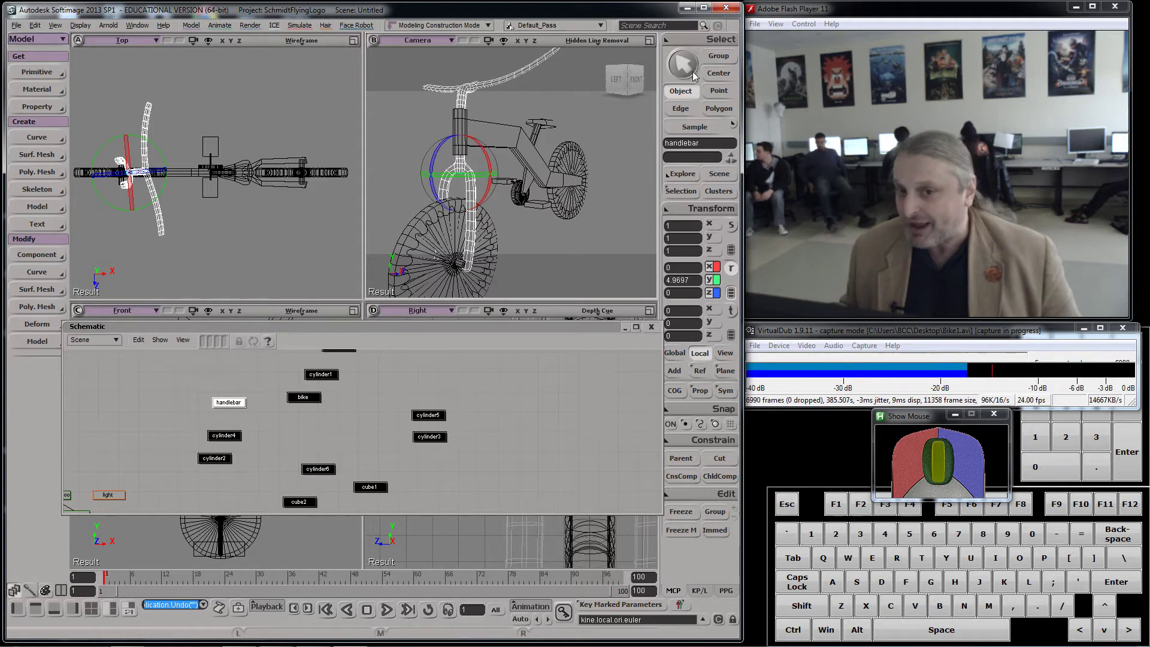
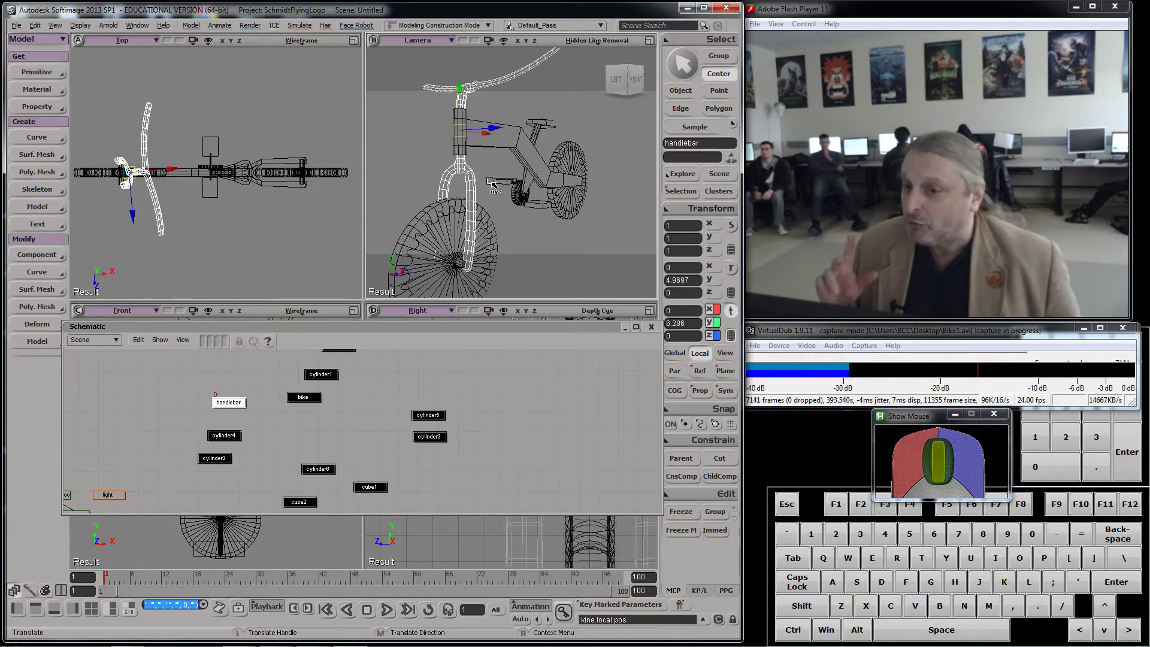
# Raise the handlebar's center point in Y to the top of its stem
pyautogui.scroll(3)
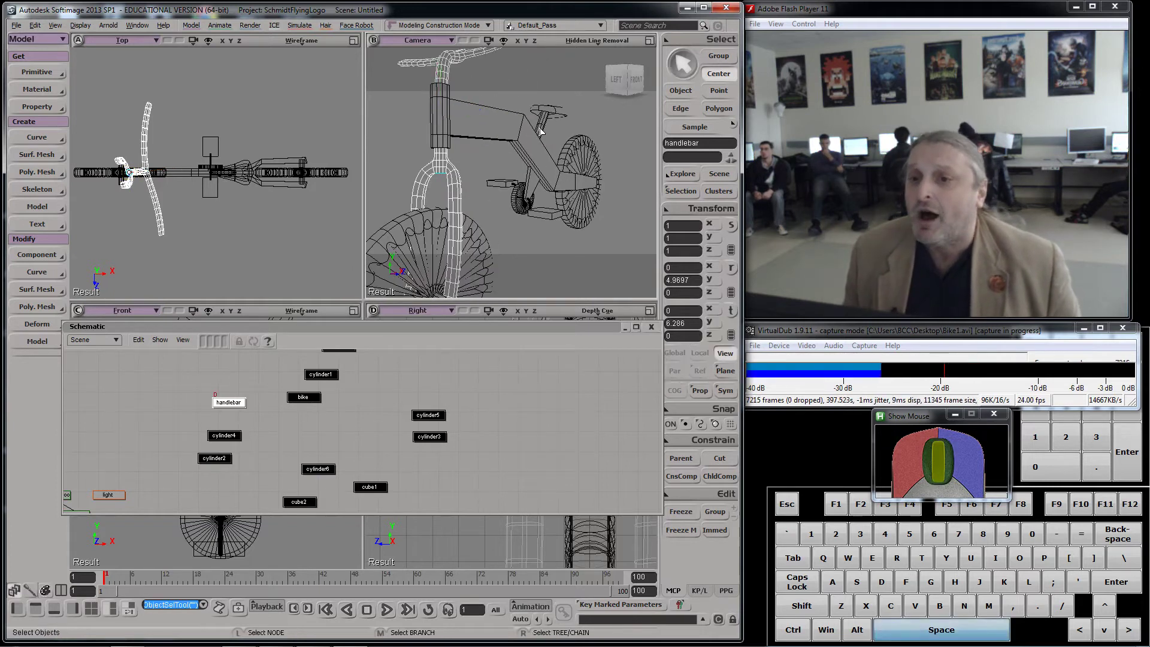
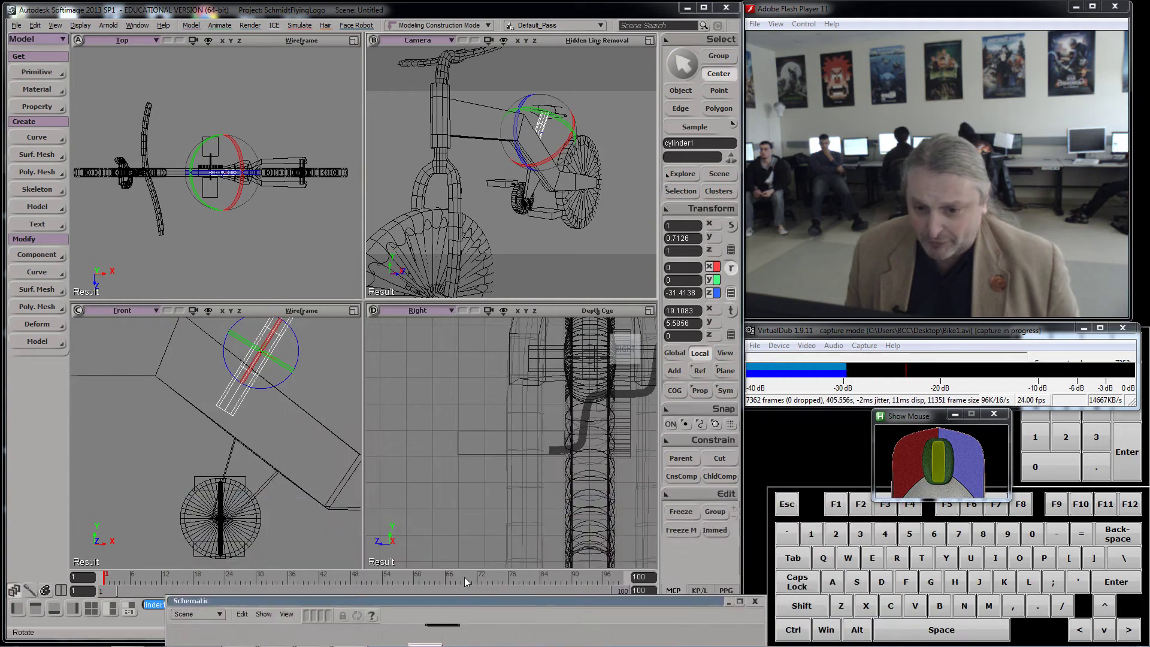
# Frame the seat-post cylinder1 in the Front and Right views to reposition its center
pyautogui.press('f')
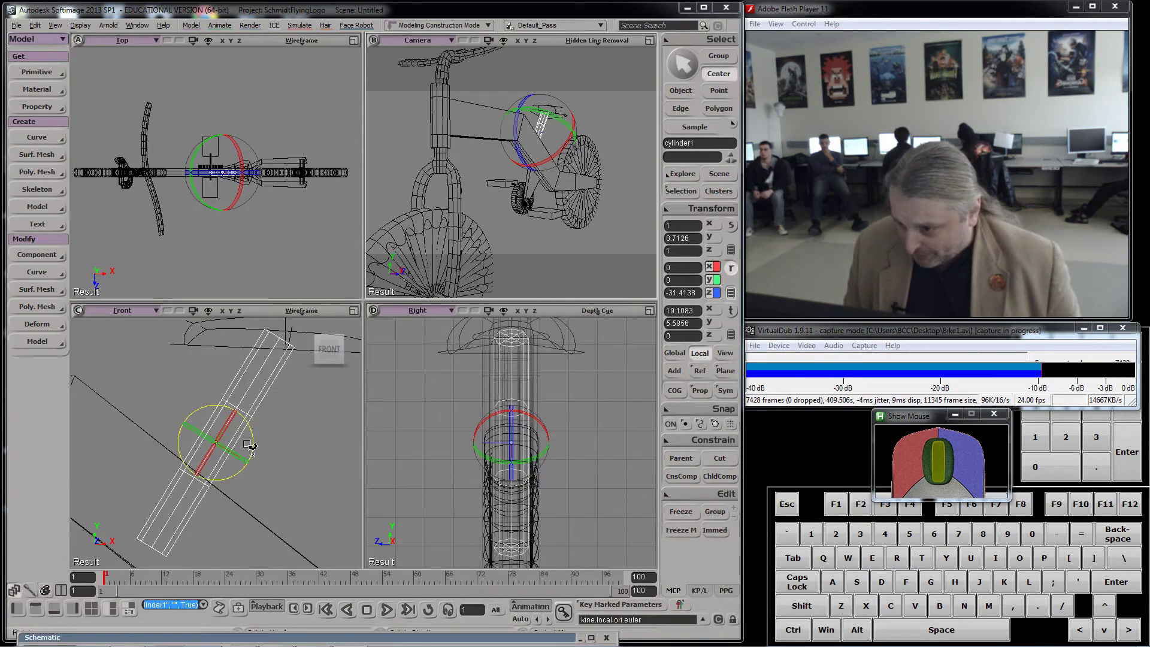
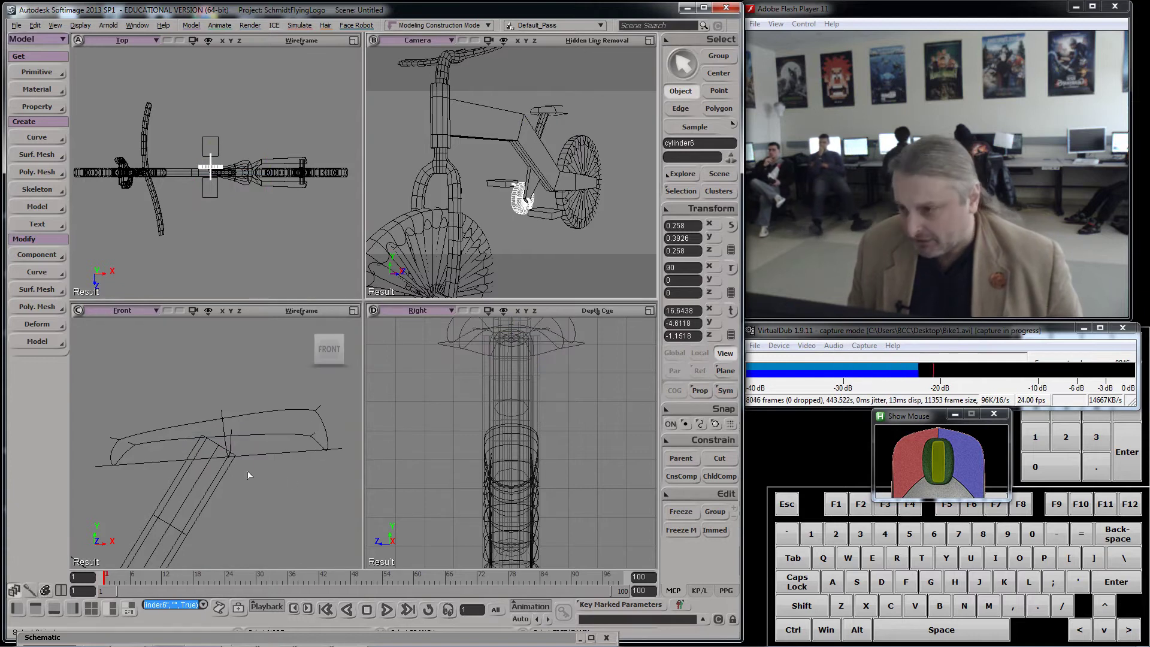
# Frame the pedal crank cylinder6, then select the pedal and start rotating it around the crank hub
pyautogui.press('f')
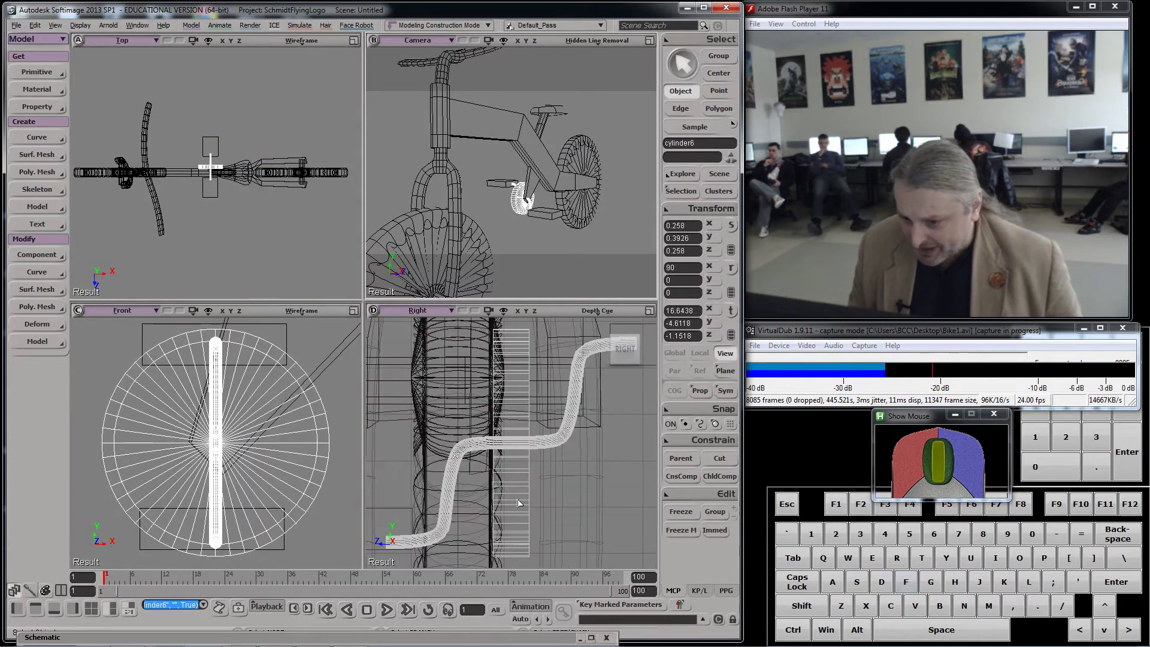
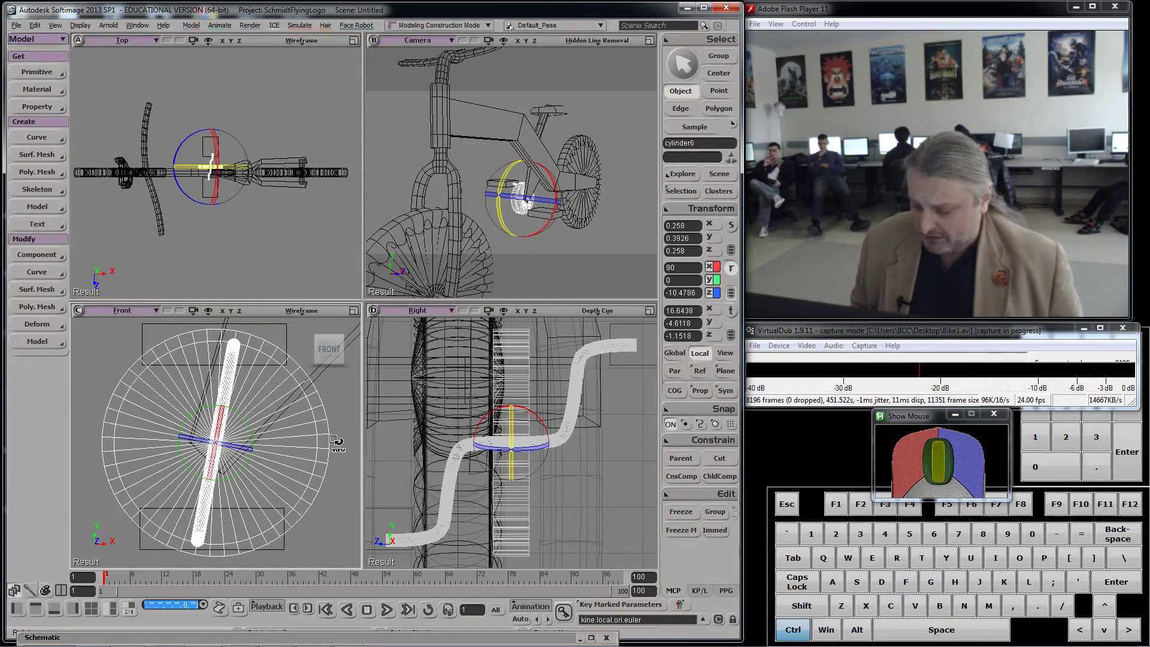
pyautogui.press('z')
pyautogui.click(219, 140)
pyautogui.press('c')
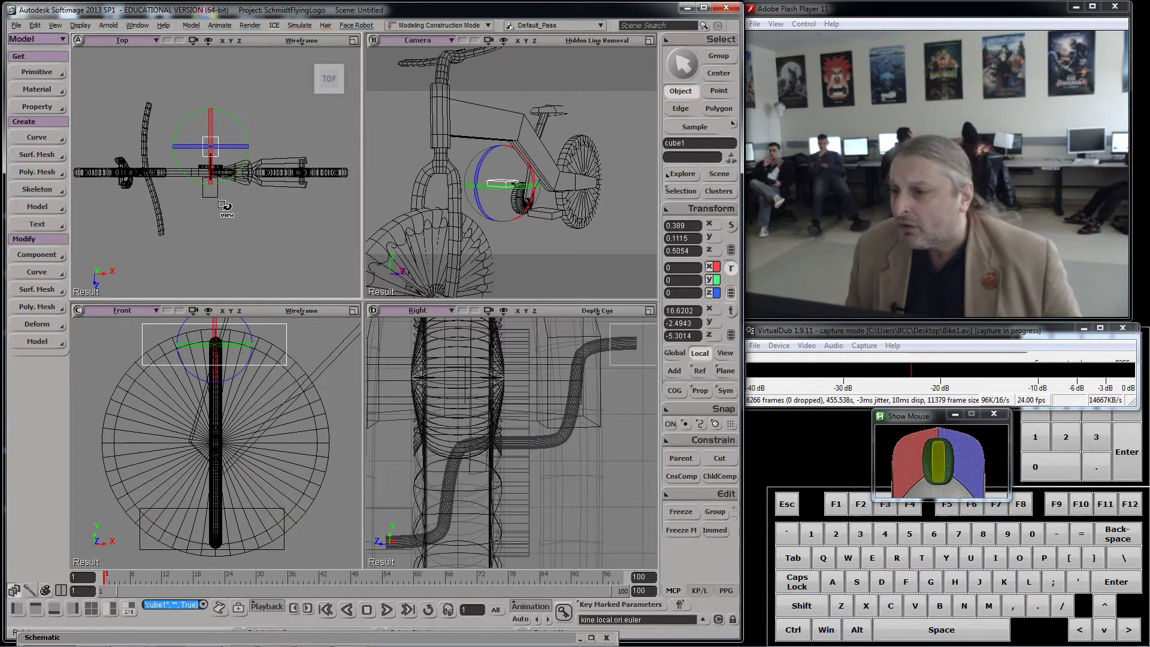
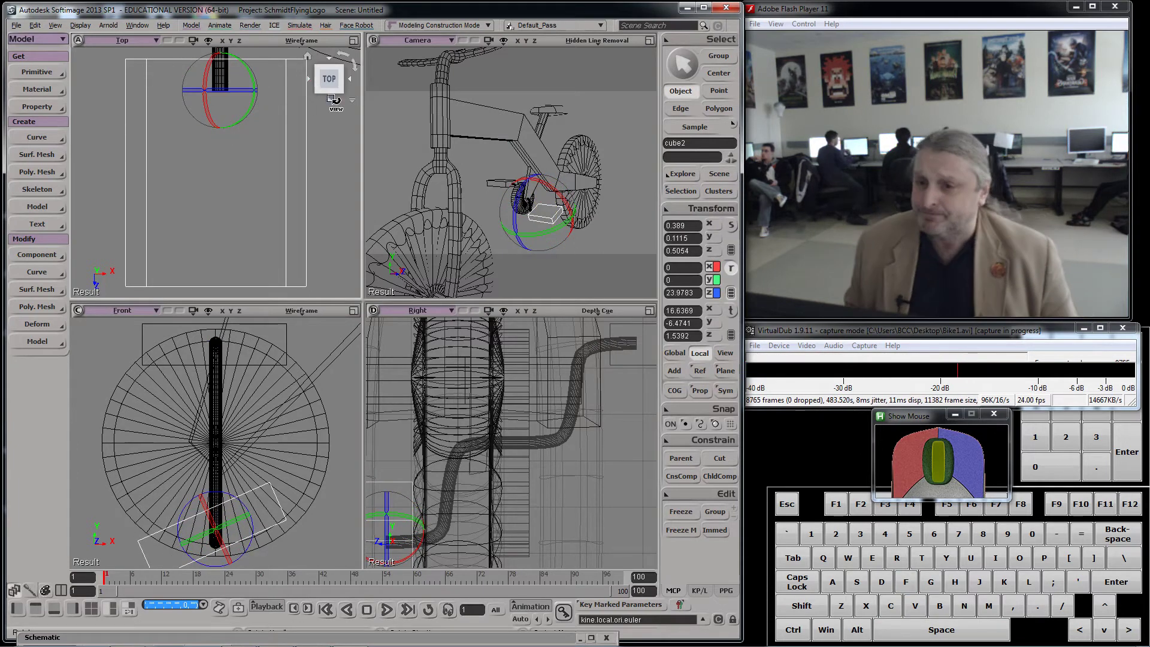
# Select the rear wheel cylinder3 and get it ready for rotation
pyautogui.press('space')
pyautogui.click(581, 148)
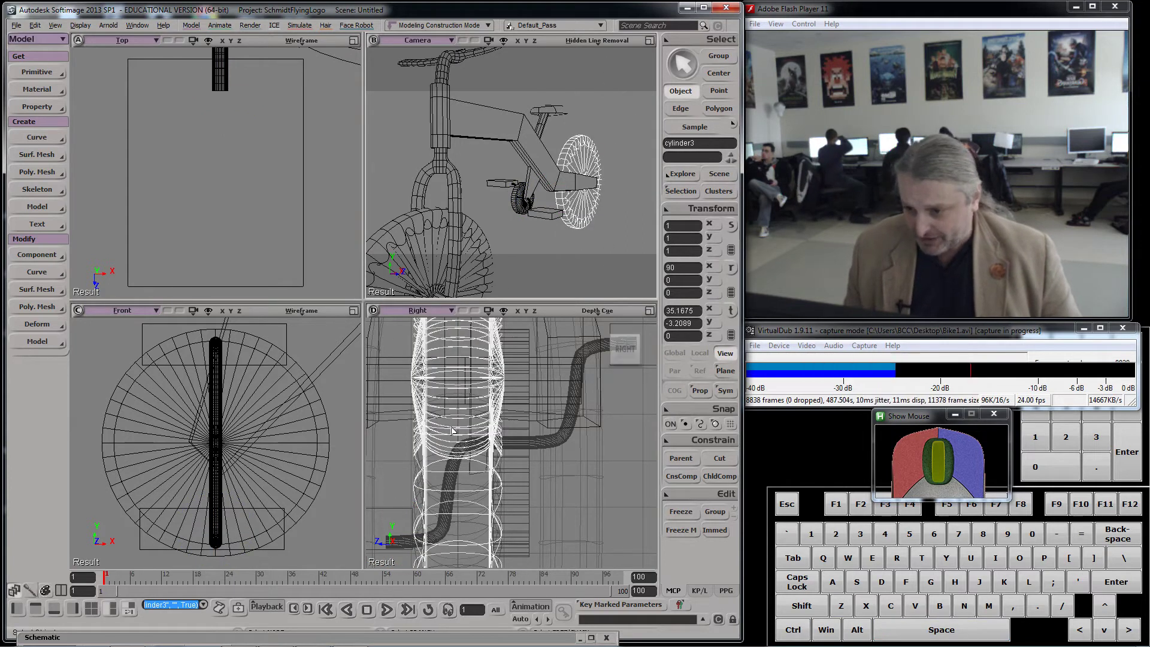
pyautogui.click(735, 274)
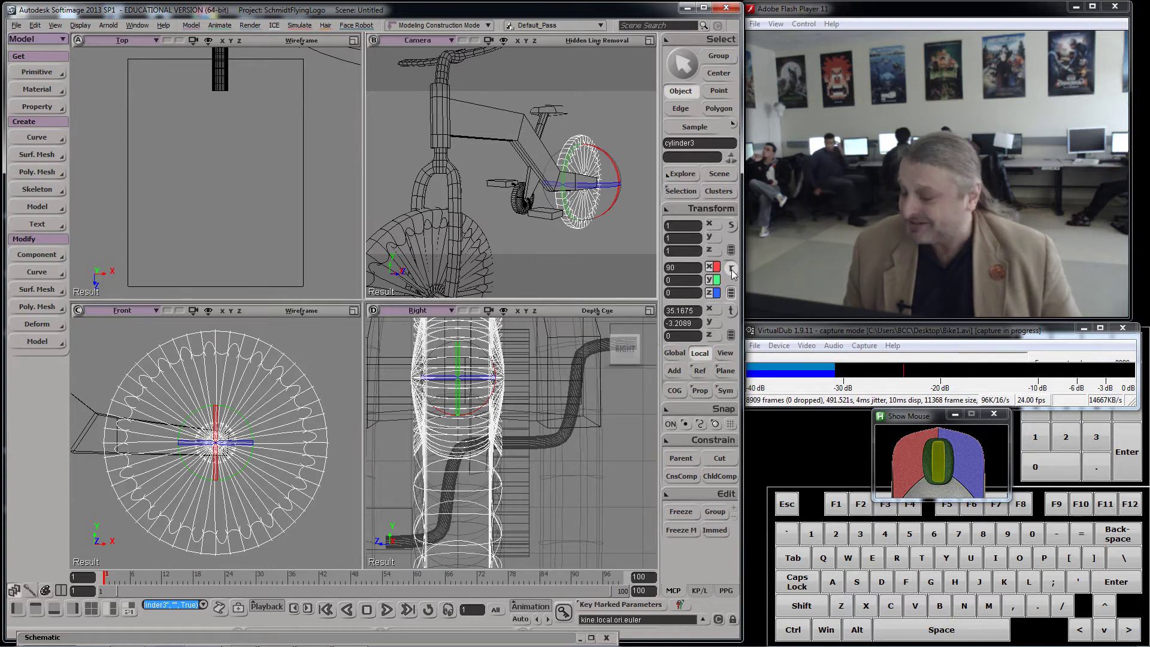
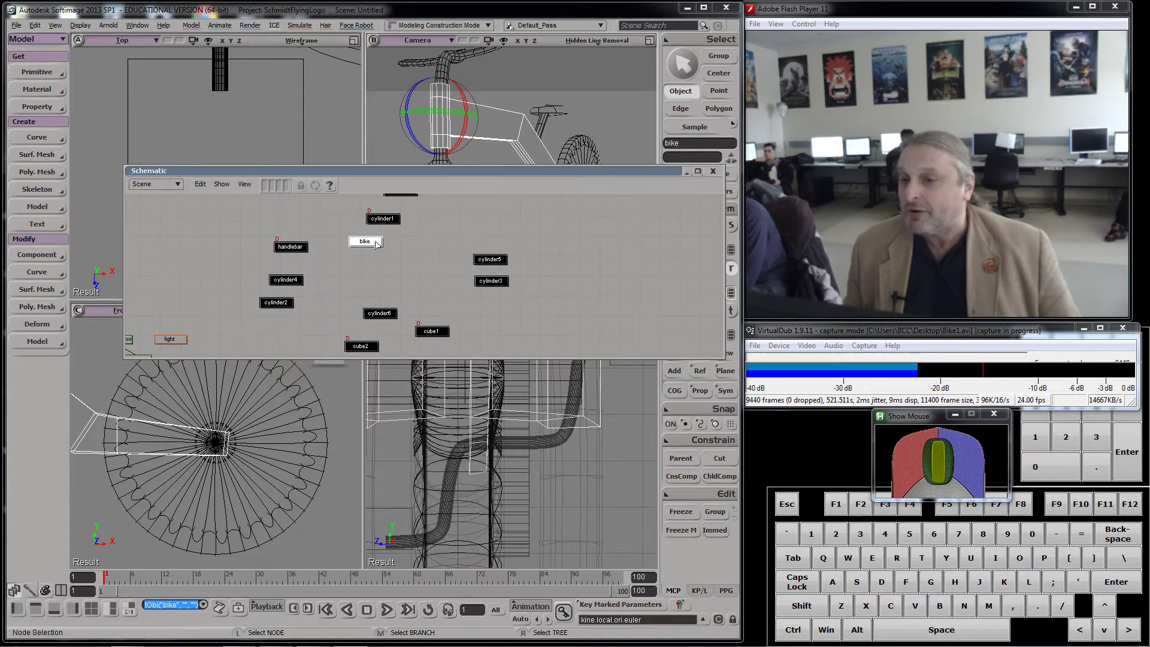
# Select the bike node in the schematic and move the schematic aside to uncover the bike
pyautogui.click(395, 219)
pyautogui.click(364, 244)
pyautogui.moveTo(962, 379); pyautogui.dragTo(685, 461)
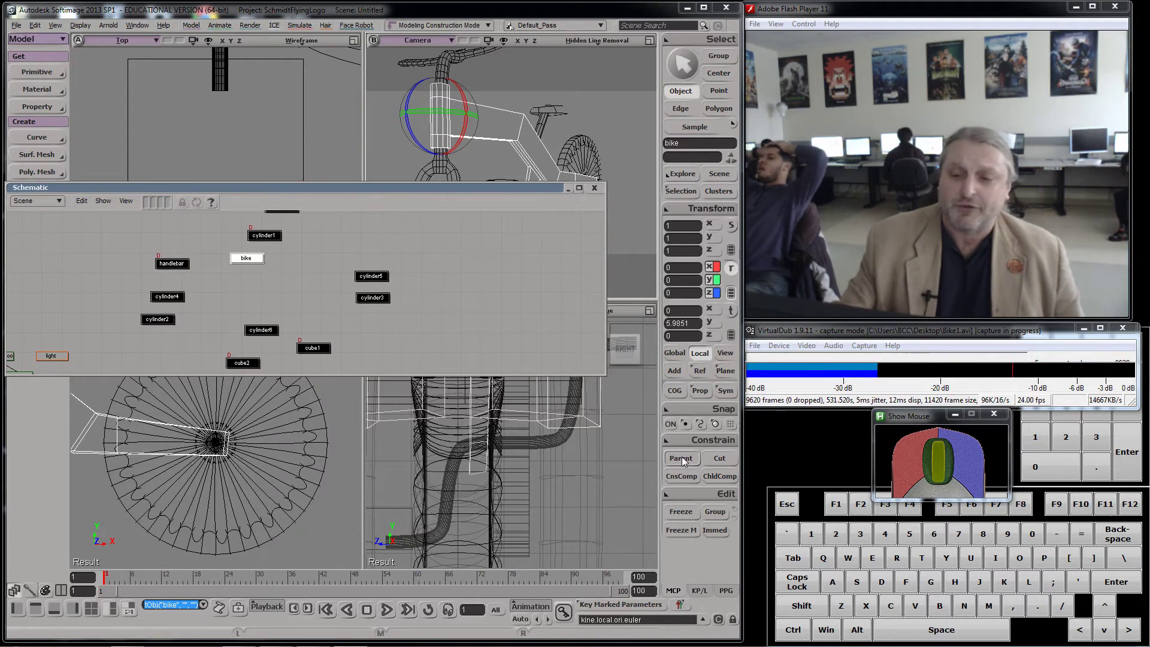
# Parent the handlebar, cylinder1, cylinder6 and cylinder5 under the bike node, then end the pick session
pyautogui.click(685, 461)
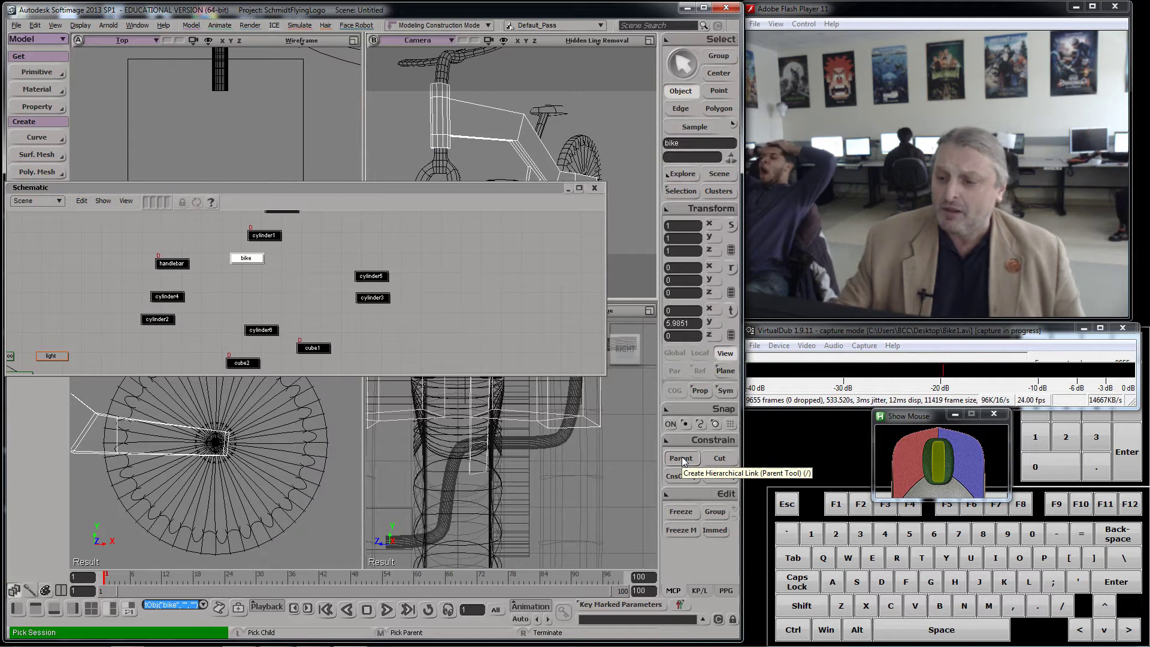
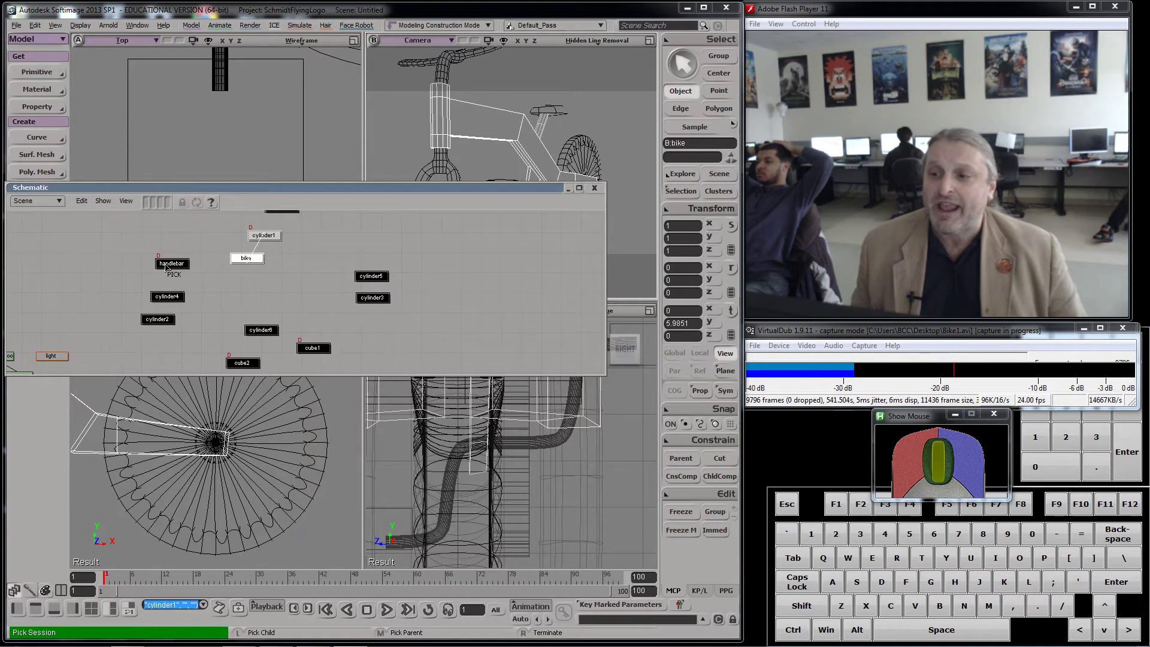
pyautogui.click(173, 268)
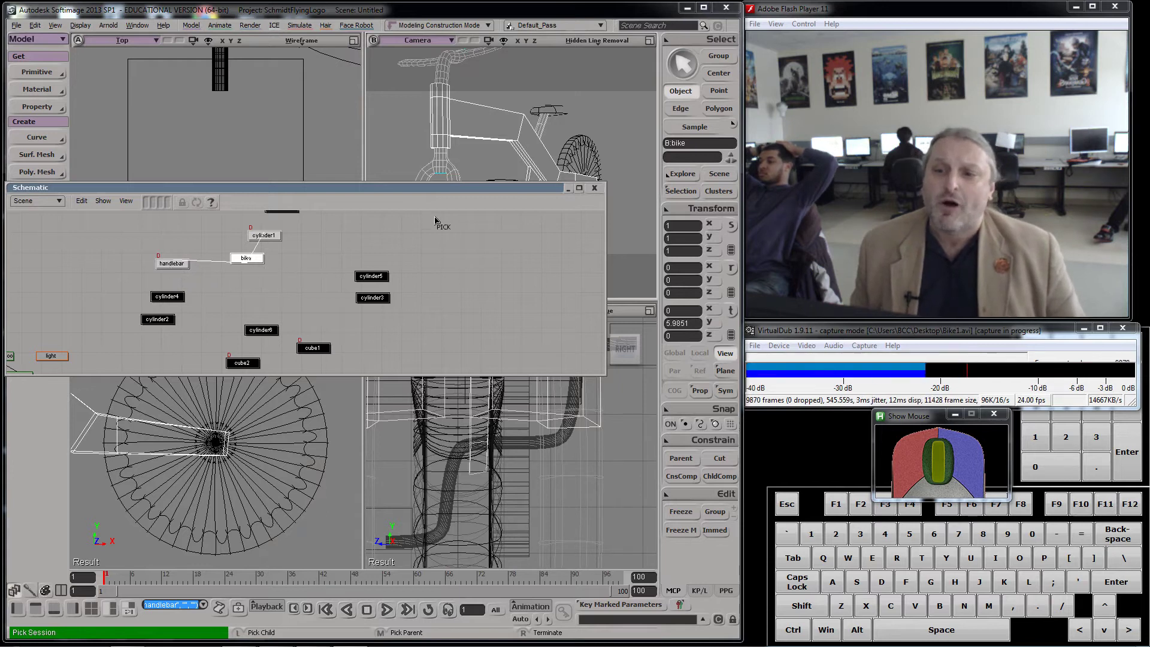
pyautogui.moveTo(451, 195); pyautogui.dragTo(493, 303)
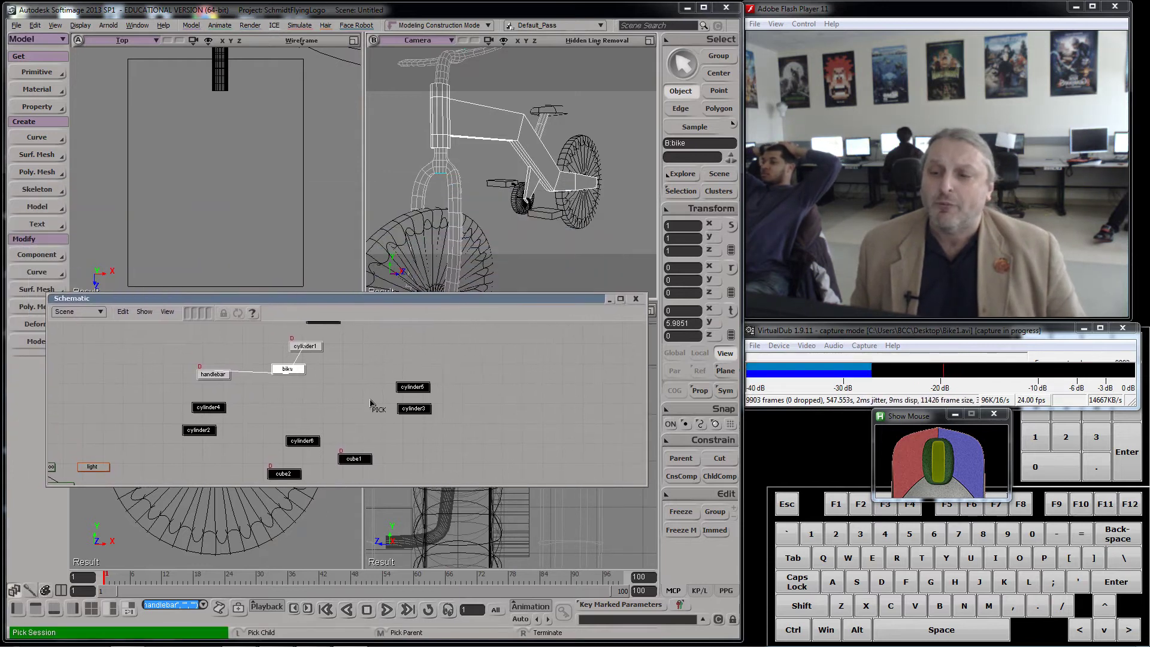
pyautogui.click(314, 445)
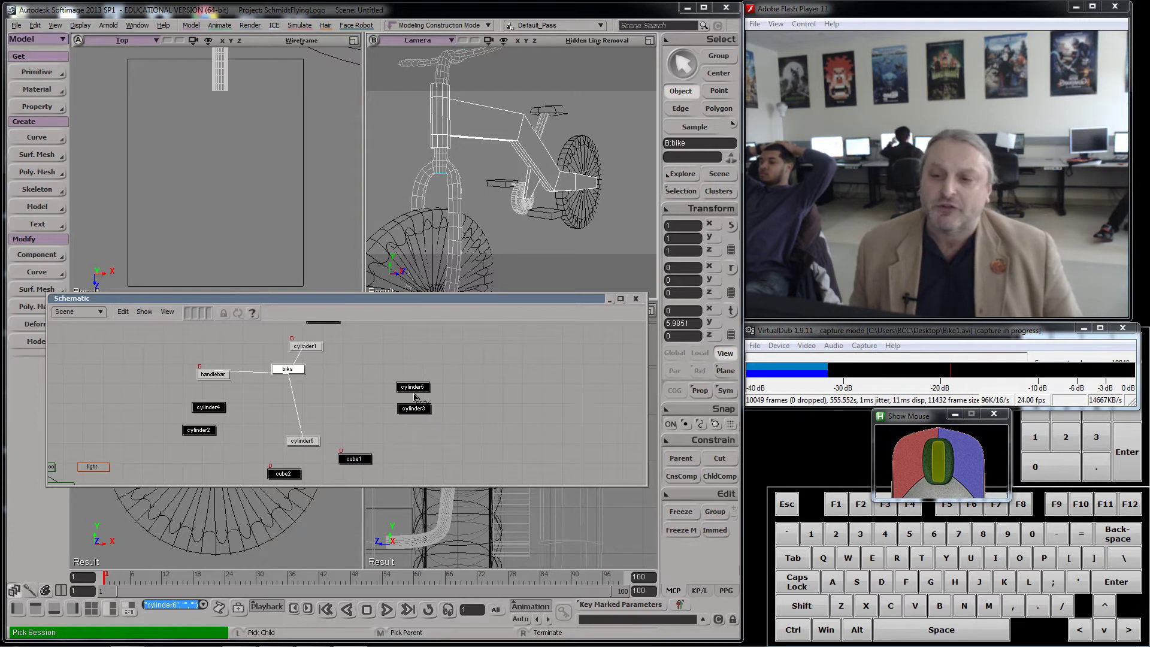
pyautogui.click(422, 392)
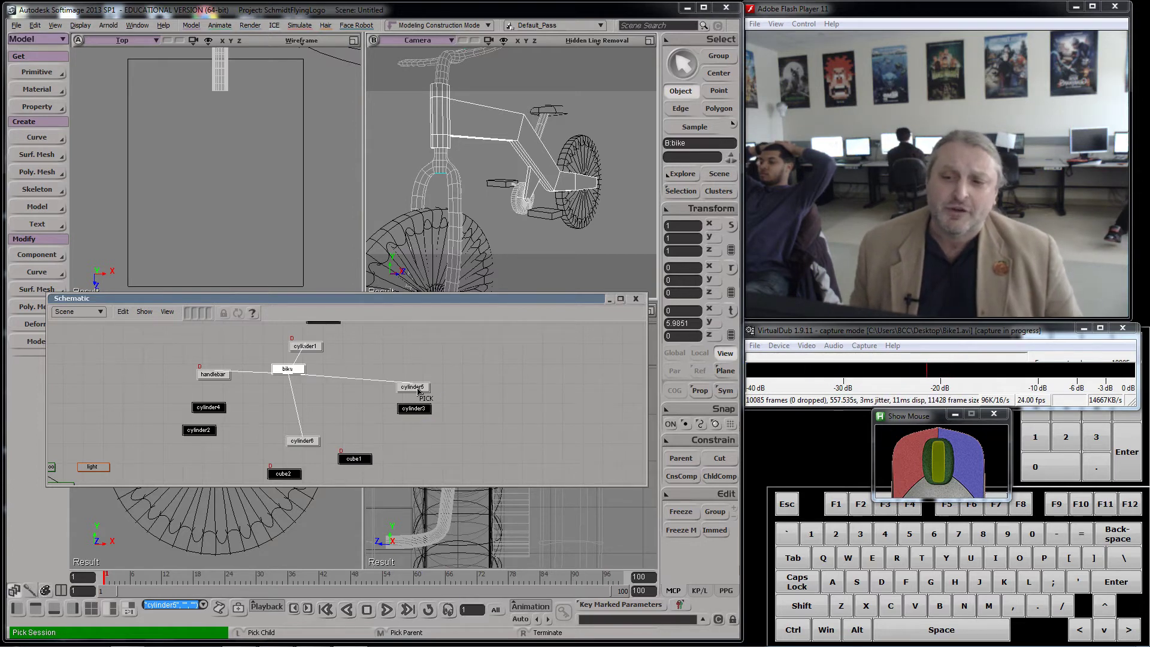
pyautogui.rightClick(486, 372)
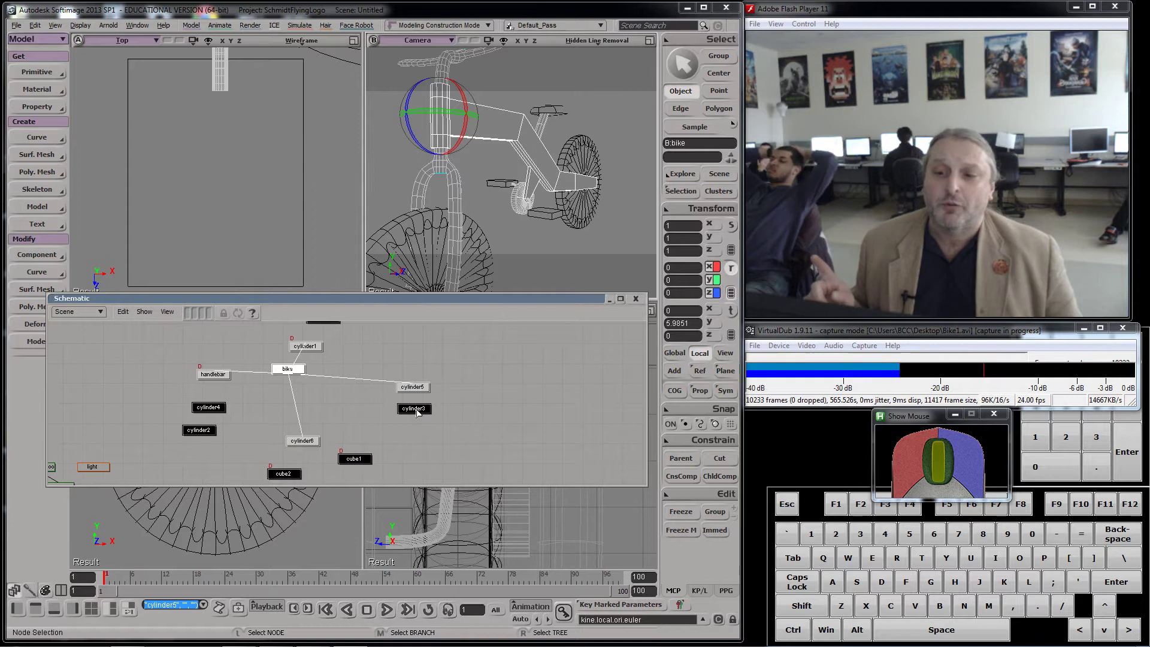
# Select cylinder5 in the schematic
pyautogui.click(419, 412)
pyautogui.click(423, 390)
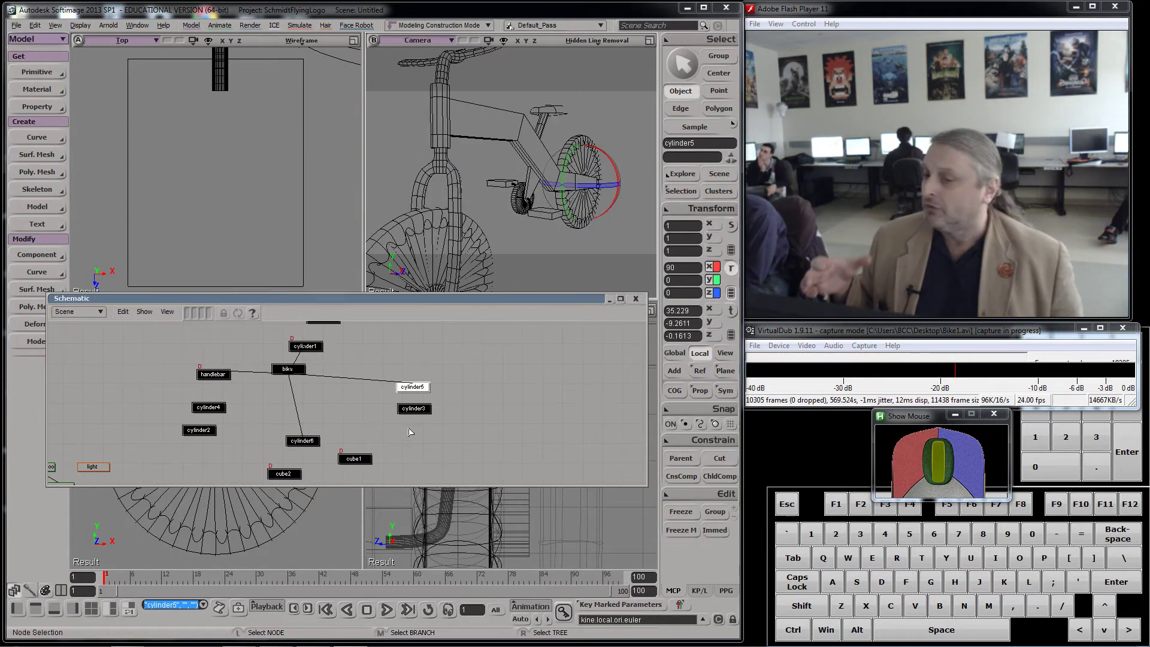
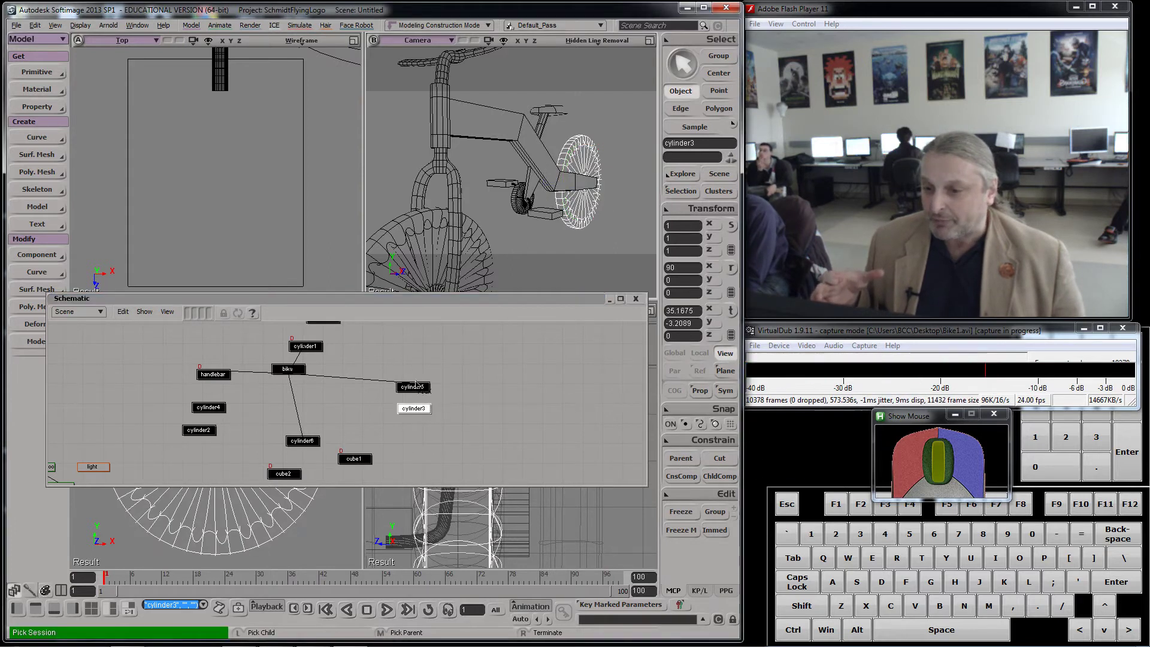
# Make cylinder5 the parent of the rear wheel cylinder3
pyautogui.middleClick(420, 392)
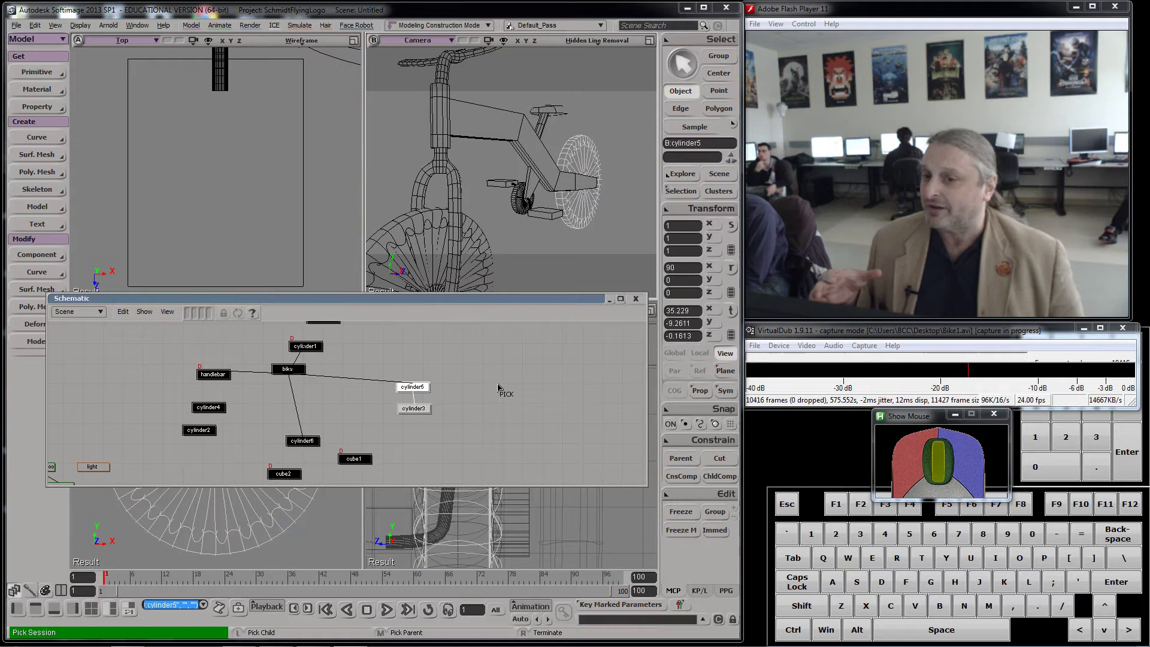
pyautogui.rightClick(503, 387)
pyautogui.click(362, 463)
# Select pedals cube1 and cube2 together and start parenting them to cylinder6
pyautogui.click(297, 479)
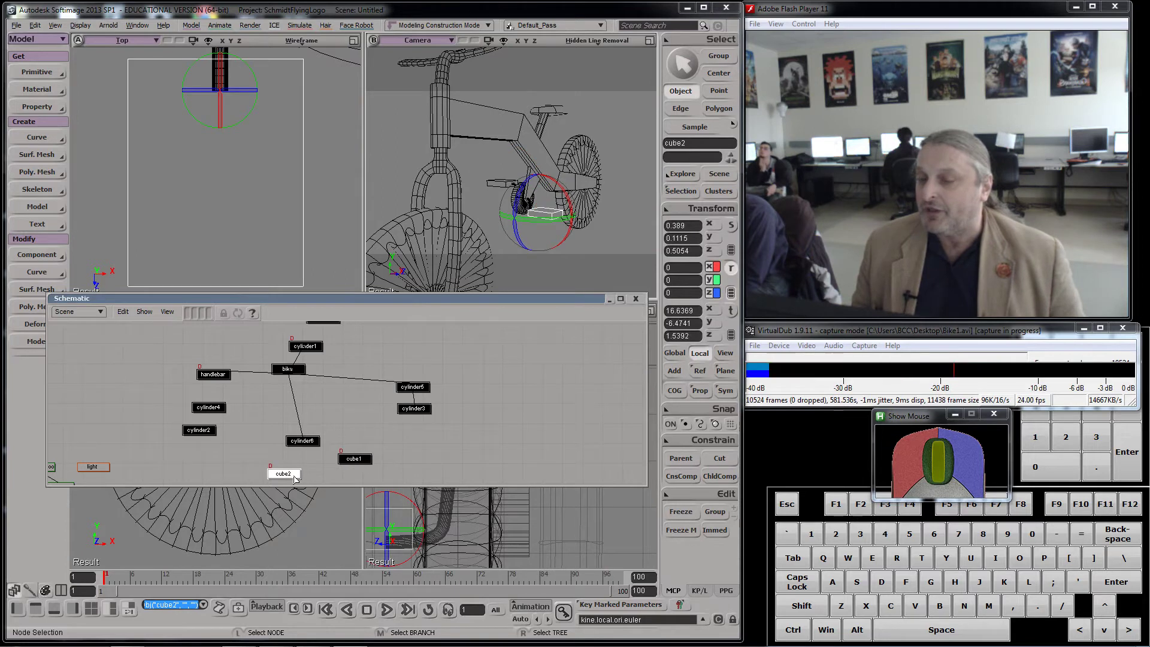
pyautogui.click(310, 444)
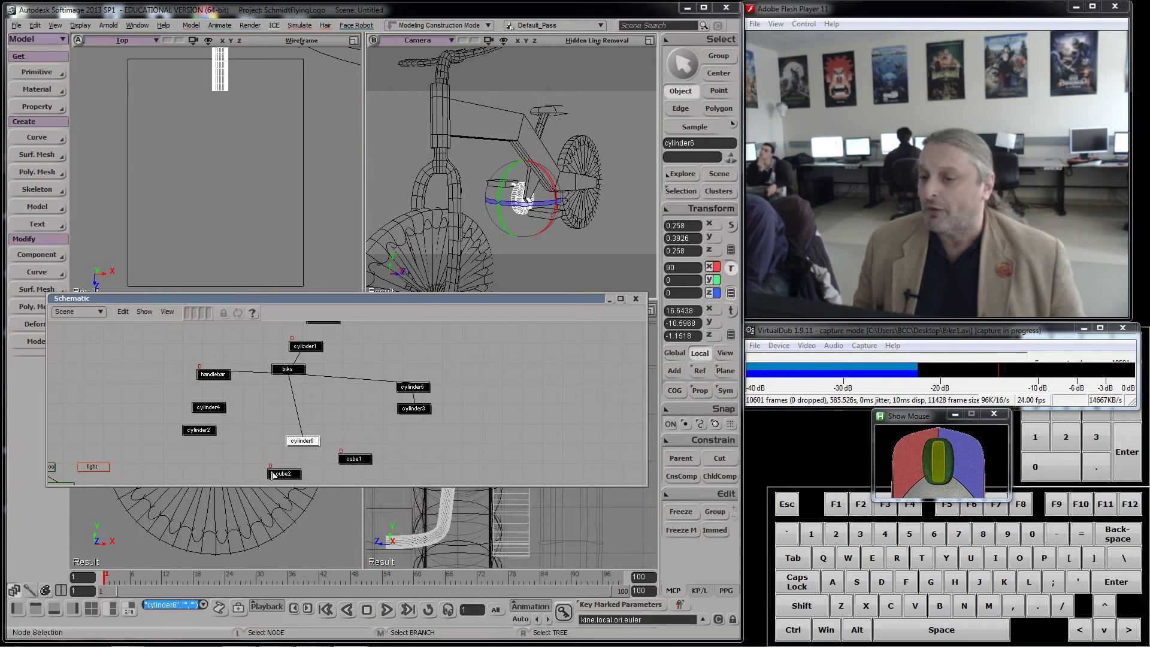
pyautogui.moveTo(281, 475); pyautogui.dragTo(353, 473)
pyautogui.click(369, 464)
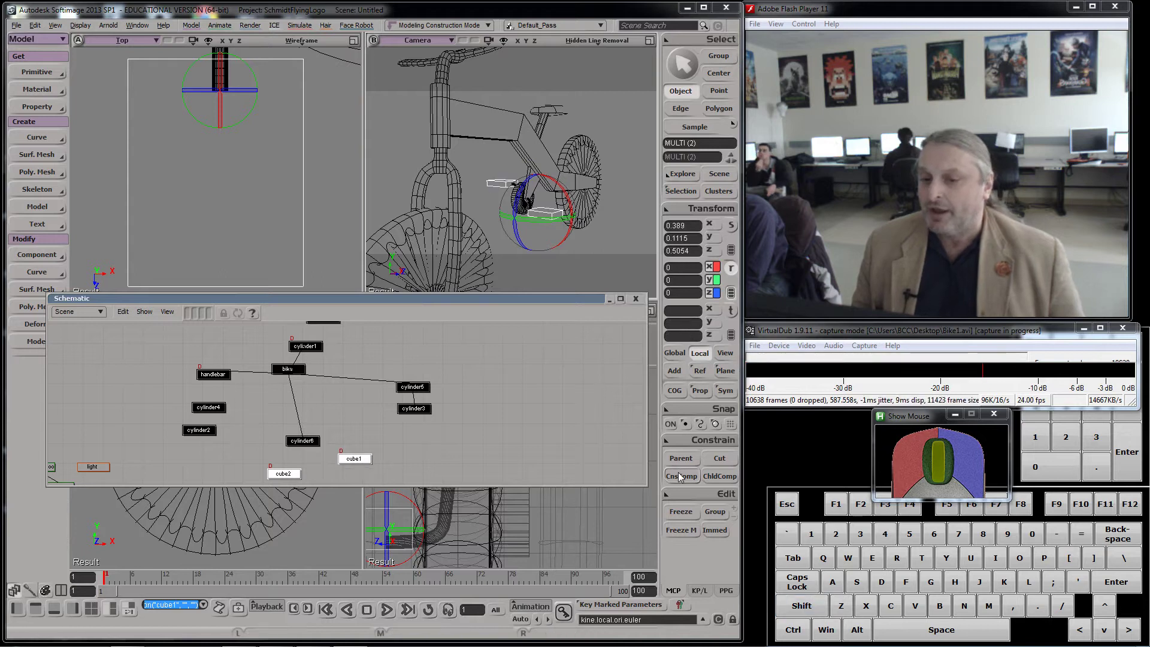
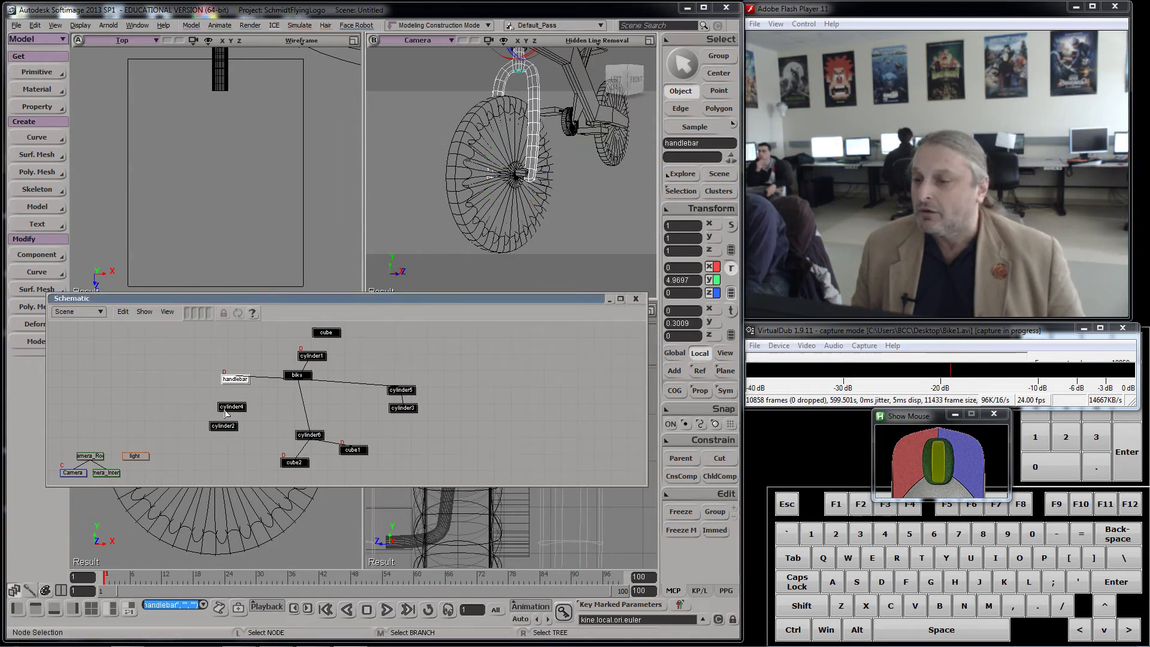
# Make cylinder4 the parent of cylinder2 in the schematic
pyautogui.click(226, 429)
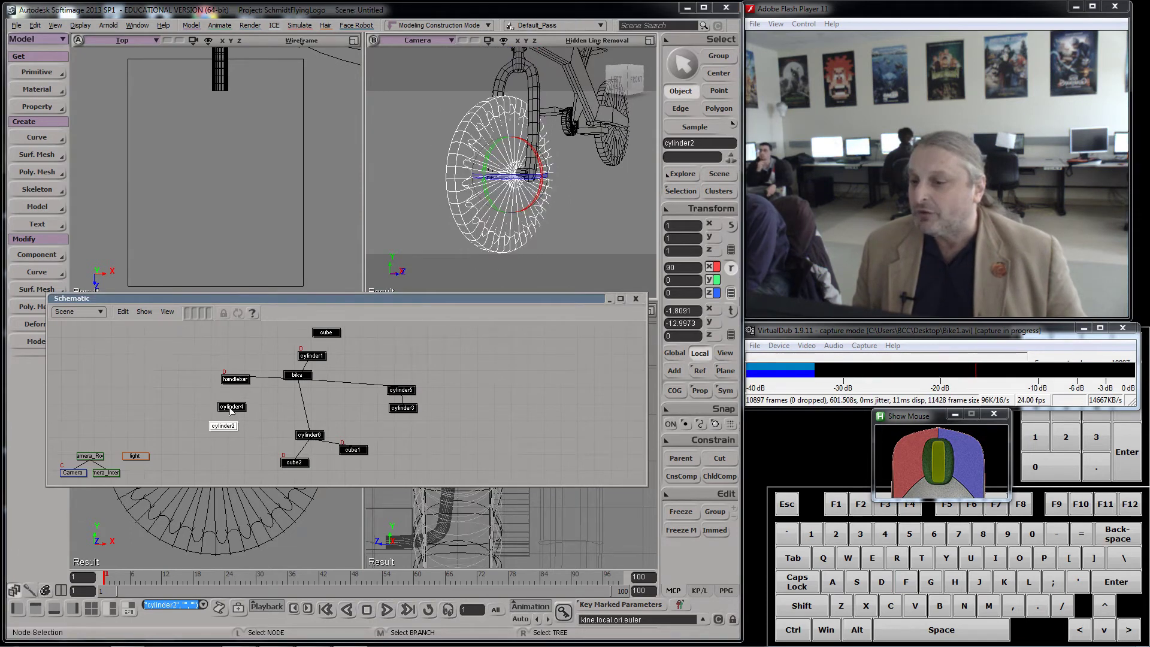
pyautogui.moveTo(233, 410); pyautogui.dragTo(232, 414)
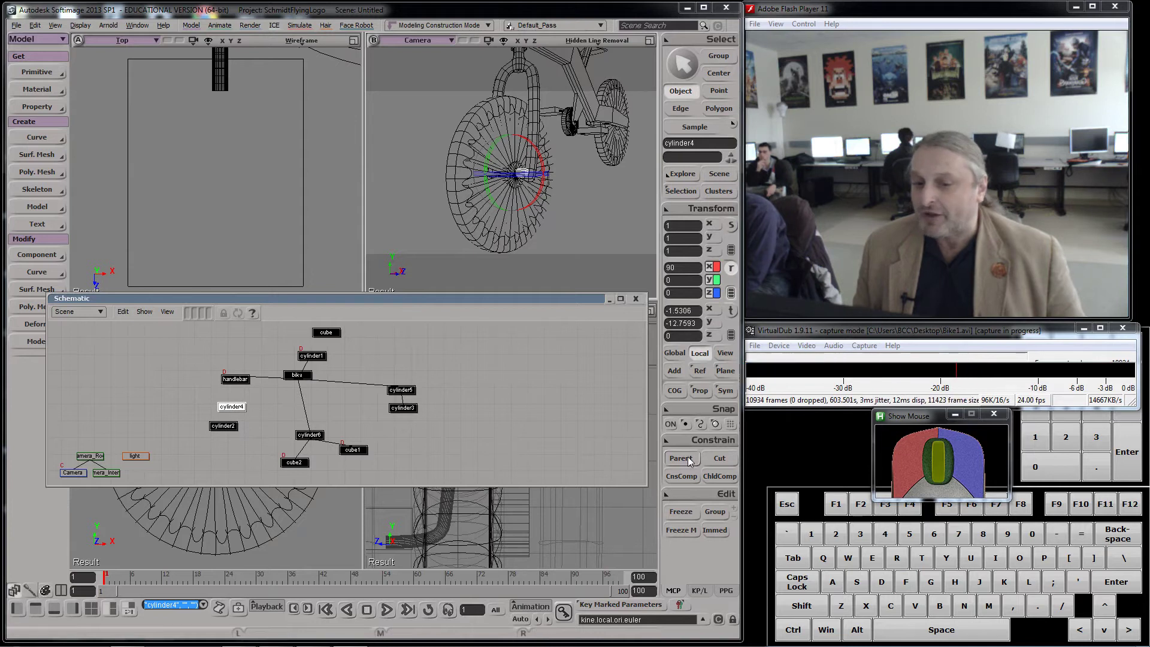
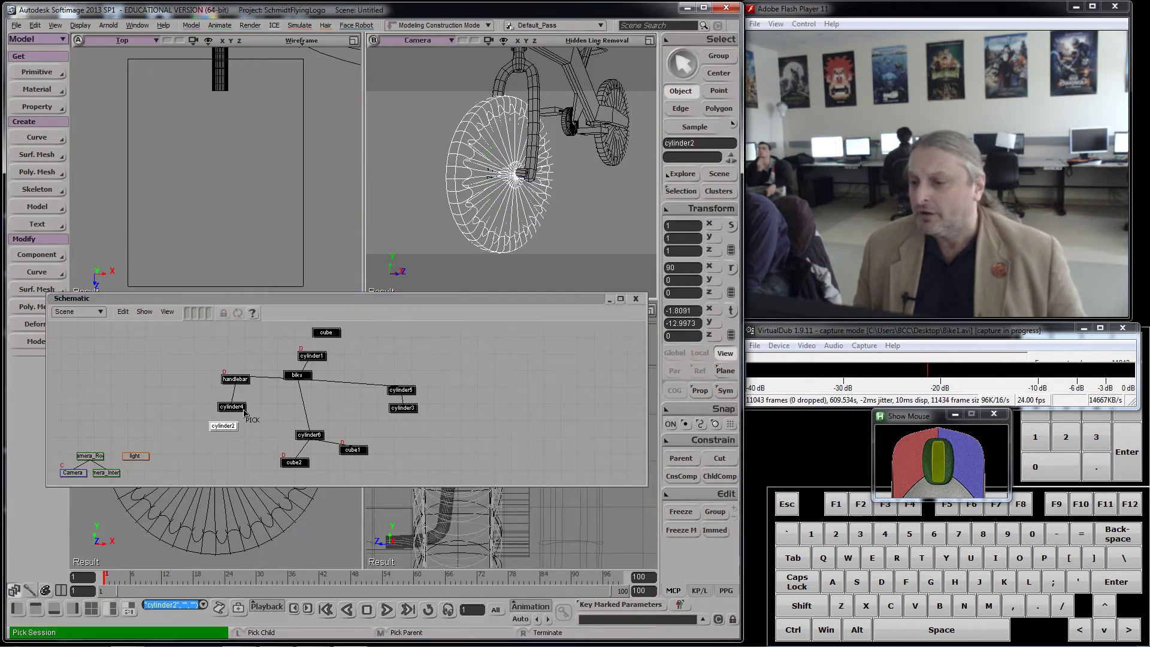
pyautogui.middleClick(242, 411)
pyautogui.rightClick(177, 379)
# Select the seat cube node and prepare to rotate it
pyautogui.scroll(-3)
pyautogui.click(334, 338)
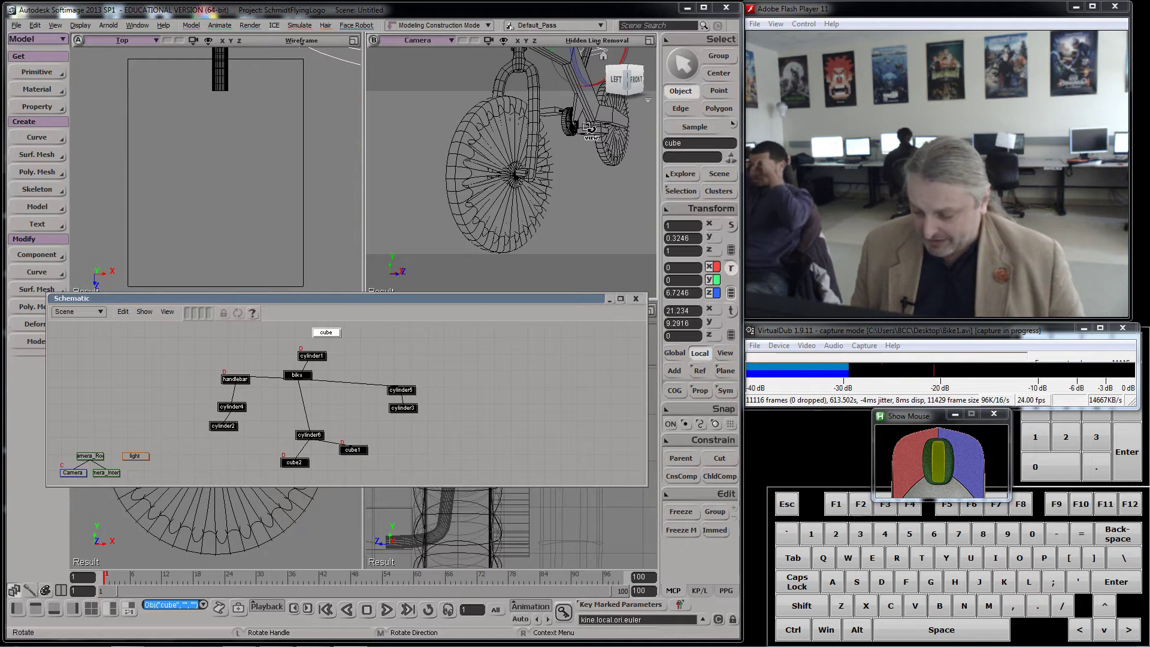
pyautogui.press('f')
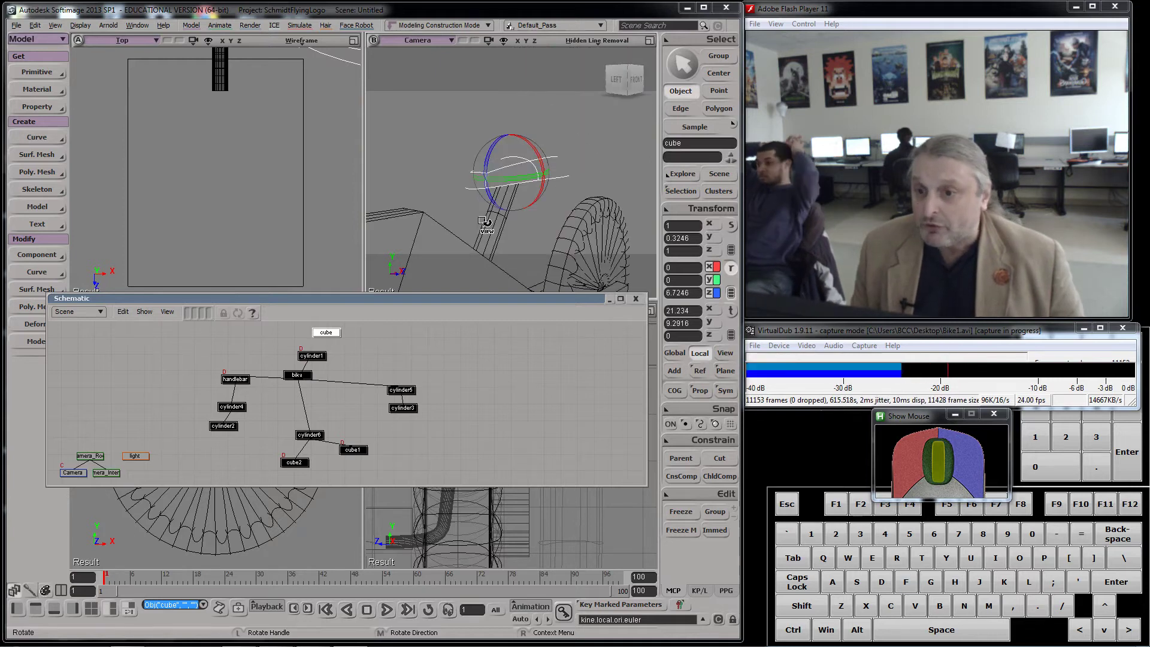
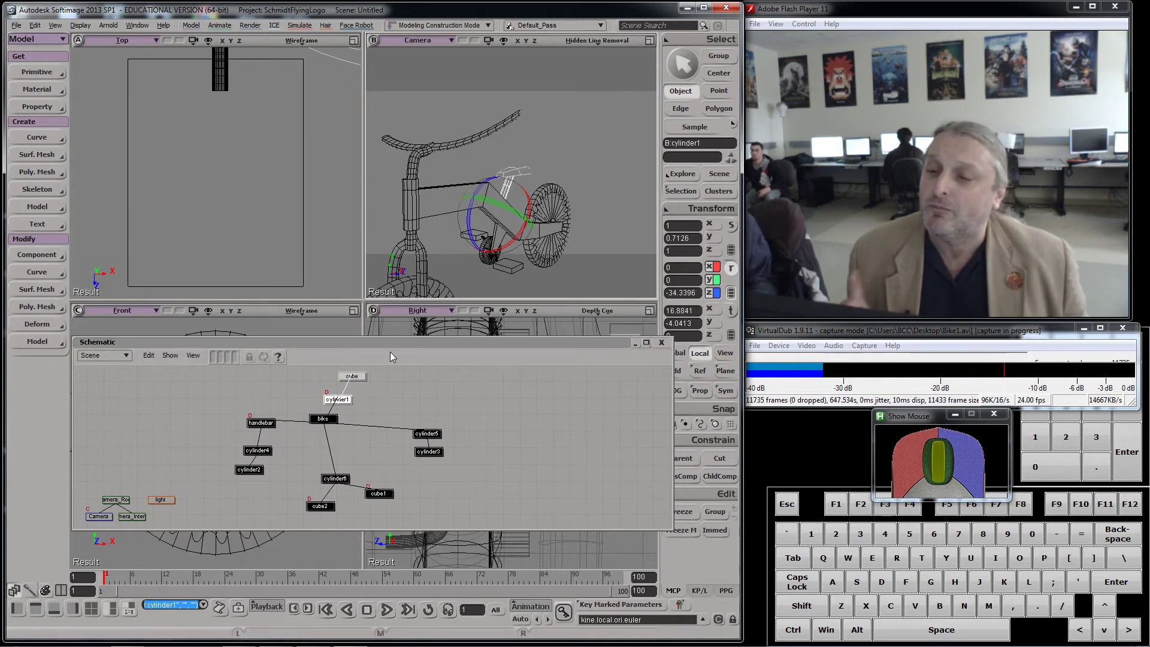
# Attach the seat cube under cylinder1 and bring up the Save Scene dialog
pyautogui.moveTo(403, 347); pyautogui.dragTo(406, 329)
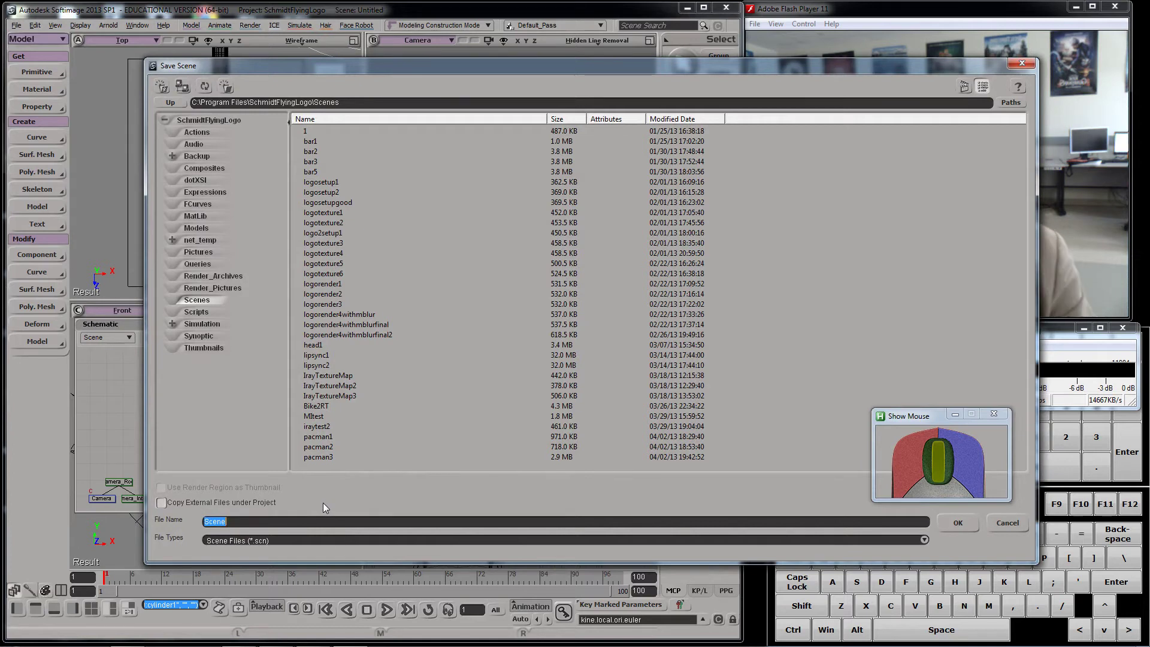
# Save the scene as bike1 in the project's Scenes folder
pyautogui.press('b')
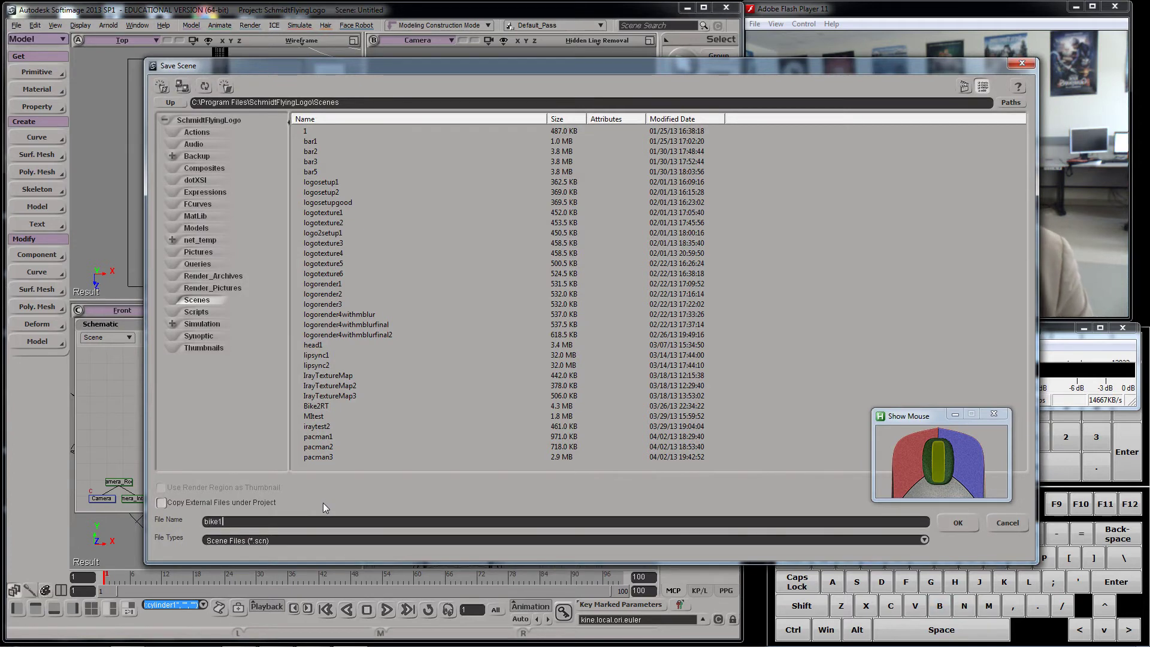
pyautogui.press('Return')
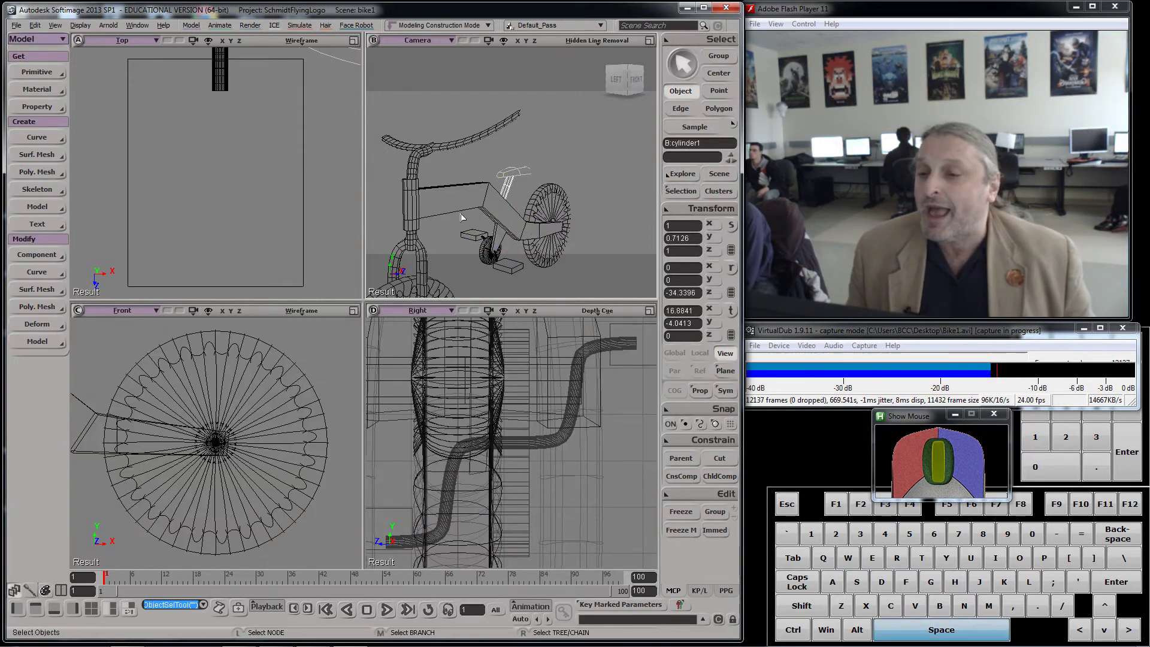
# Branch-select the bike with all its child parts and switch to the Rotate tool
pyautogui.middleClick(417, 204)
pyautogui.middleClick(457, 193)
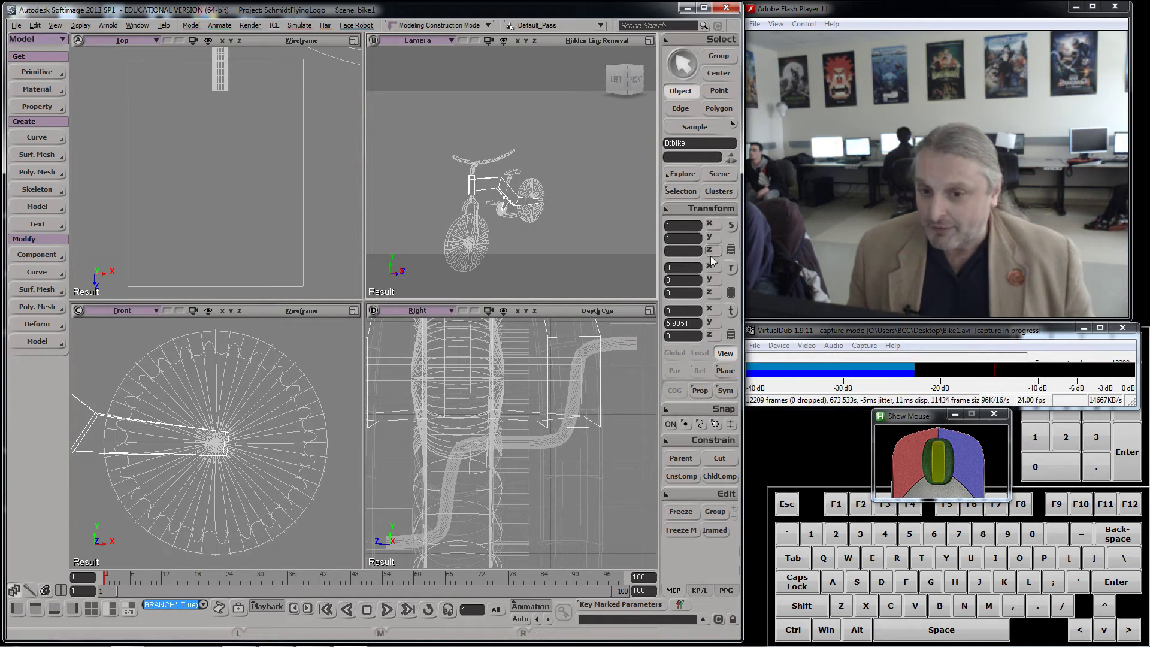
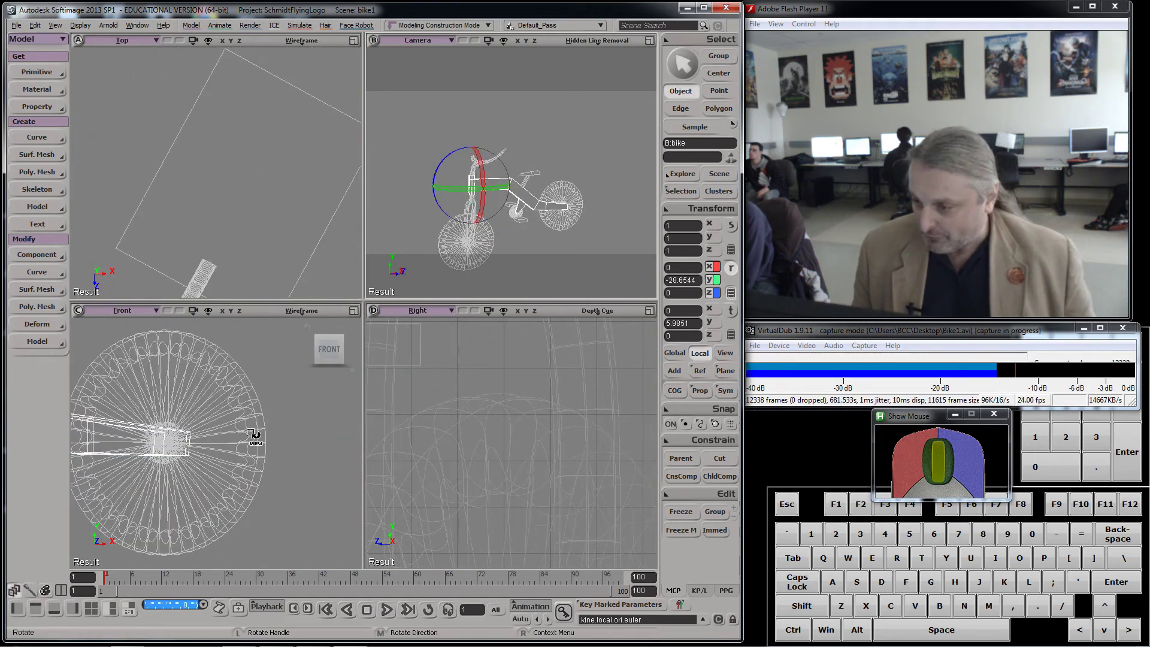
pyautogui.press('a')
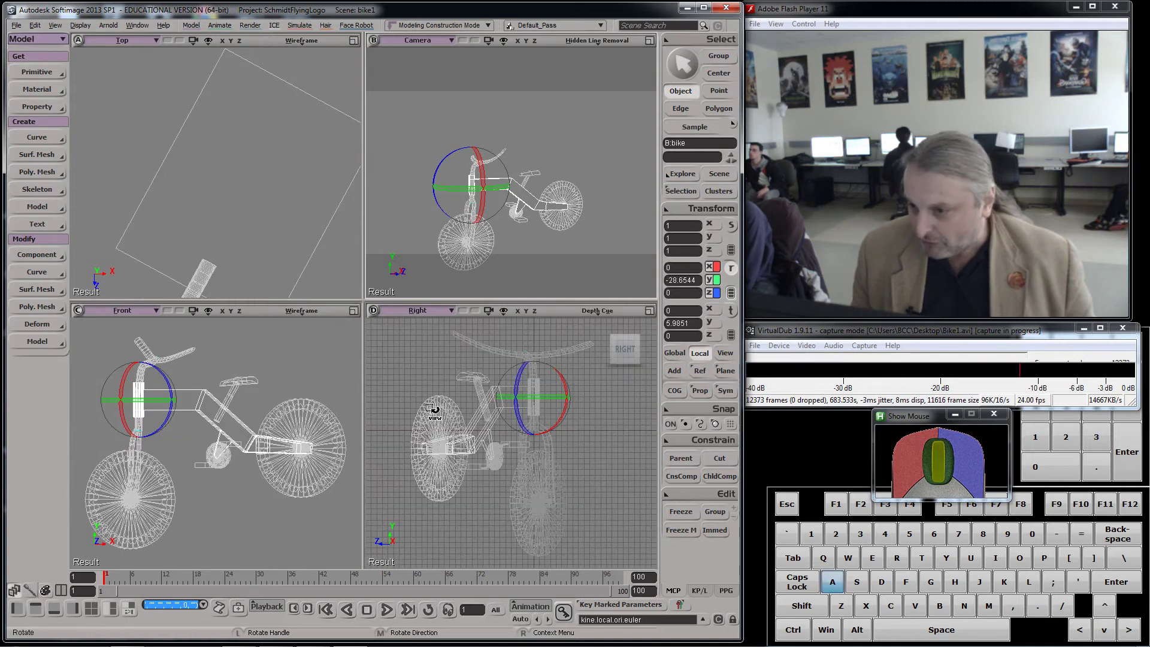
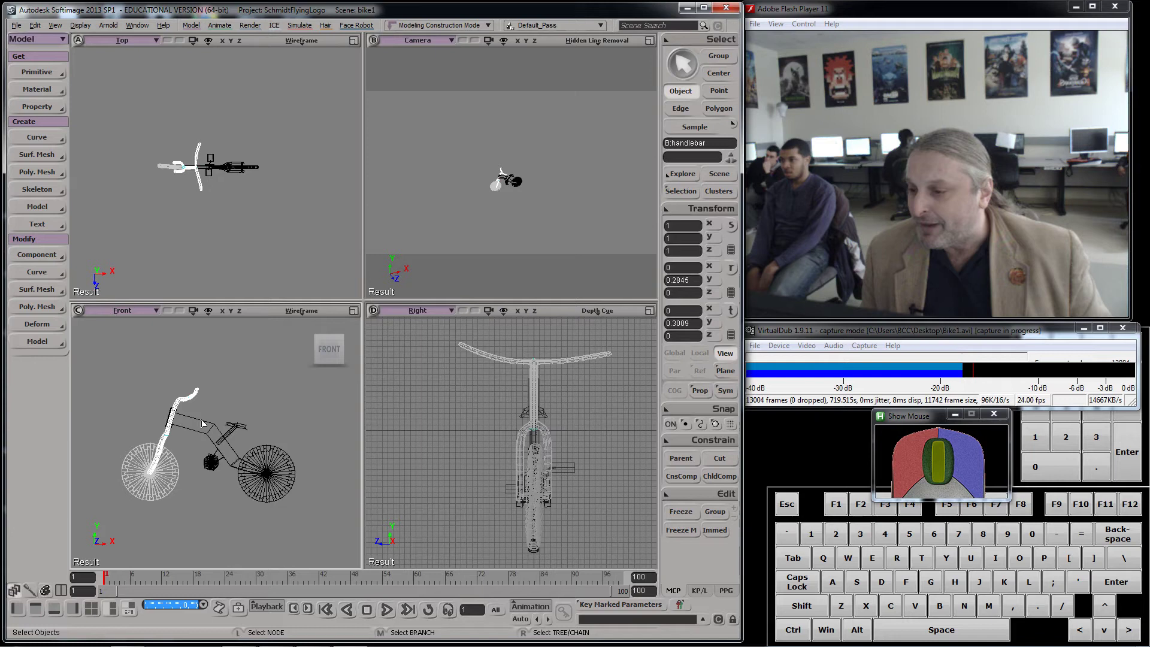
# Branch-select the handlebar with its children in the viewport
pyautogui.middleClick(198, 431)
pyautogui.scroll(-3)
pyautogui.middleClick(233, 252)
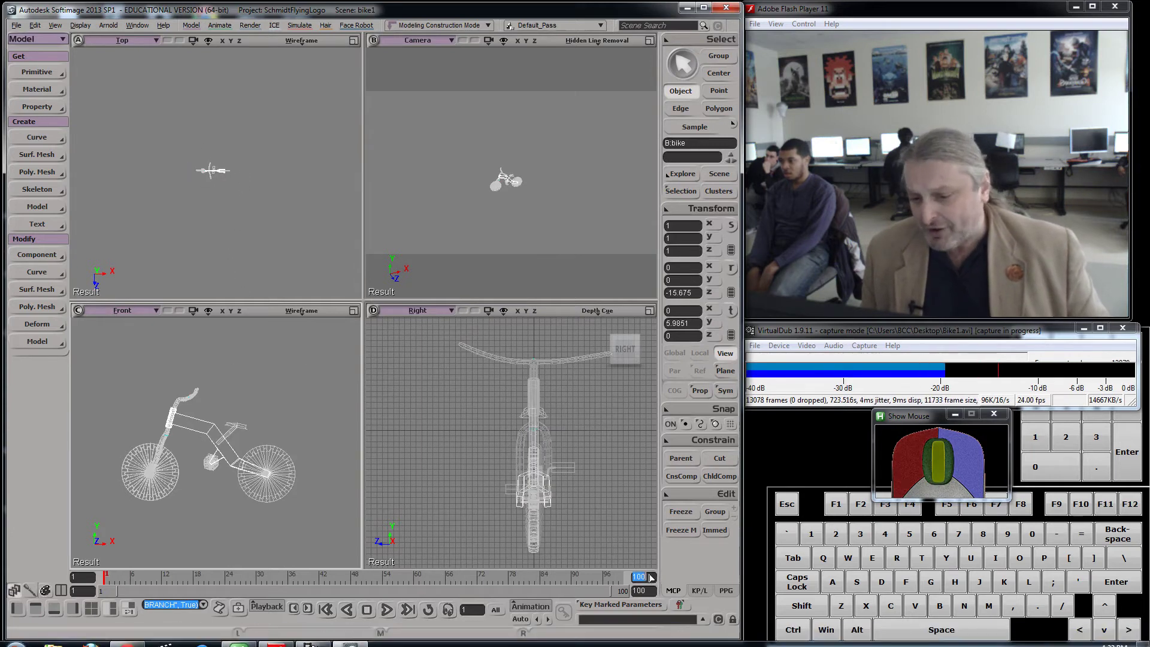
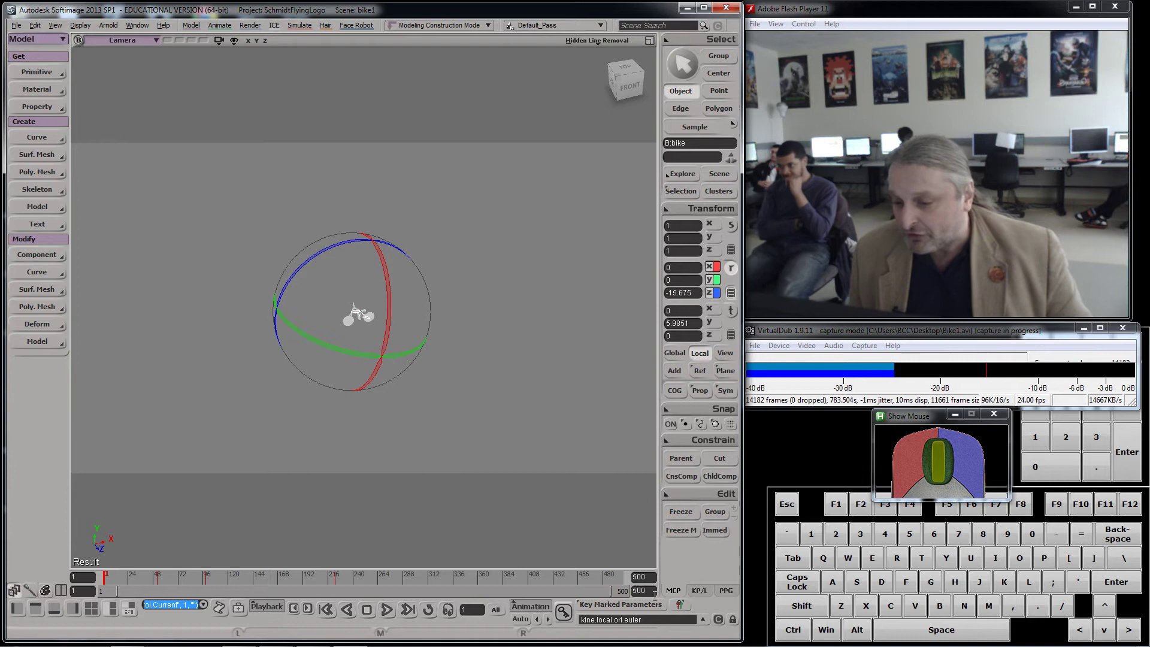
# Key the bike's starting rotation and restore the four-viewport layout
pyautogui.click(571, 618)
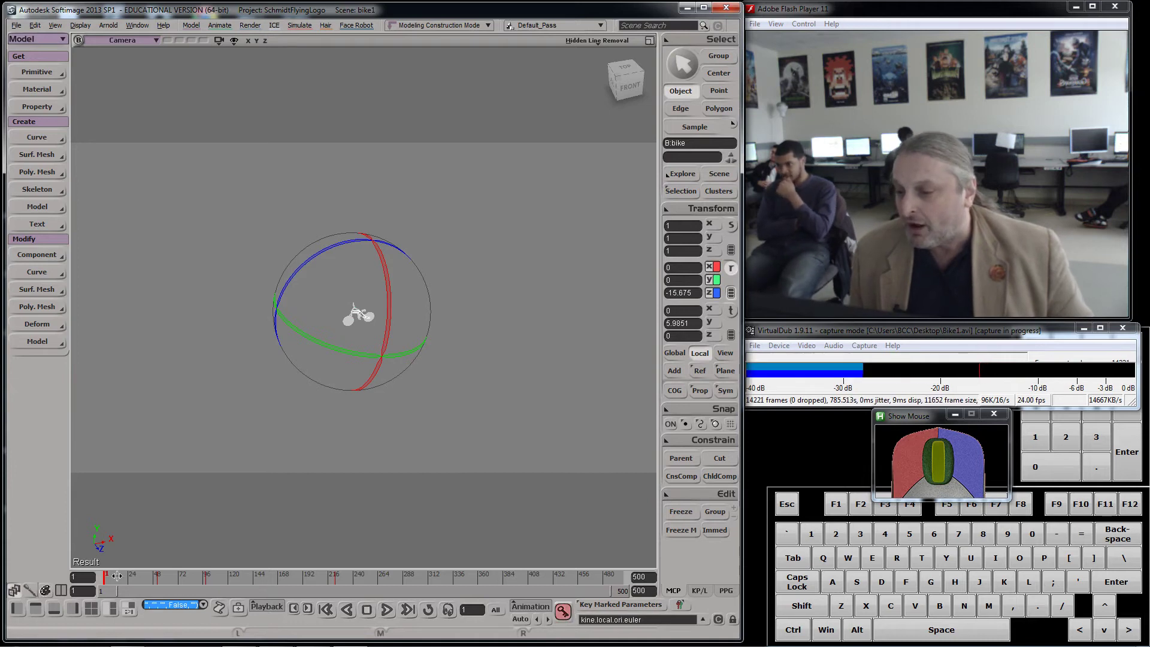
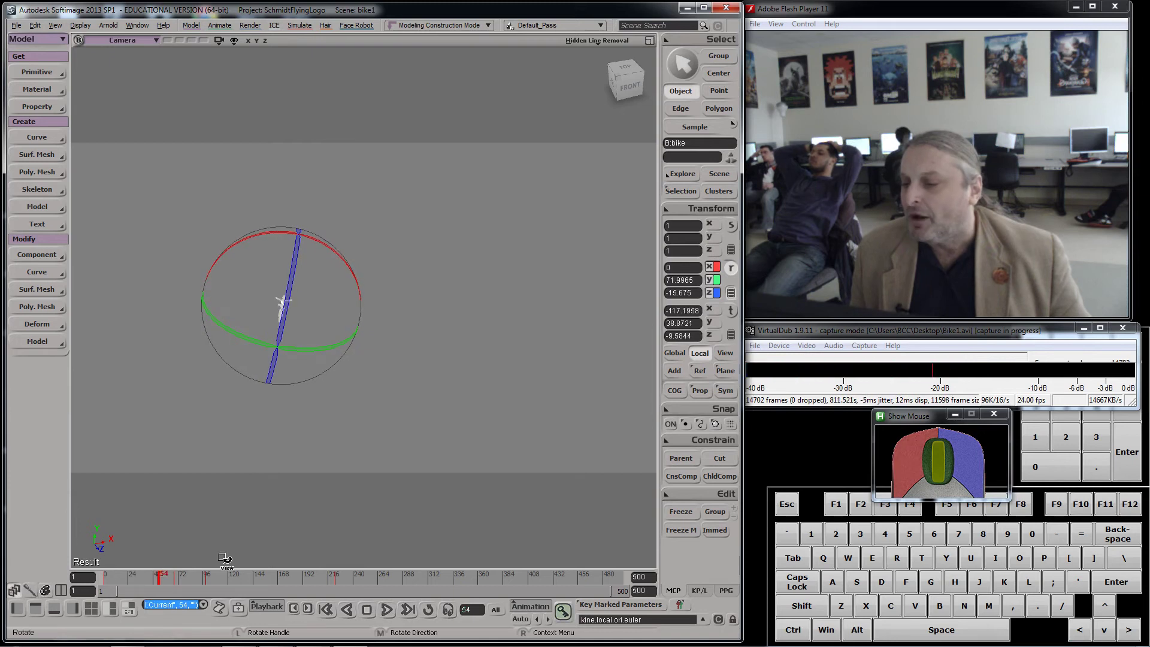
pyautogui.click(653, 40)
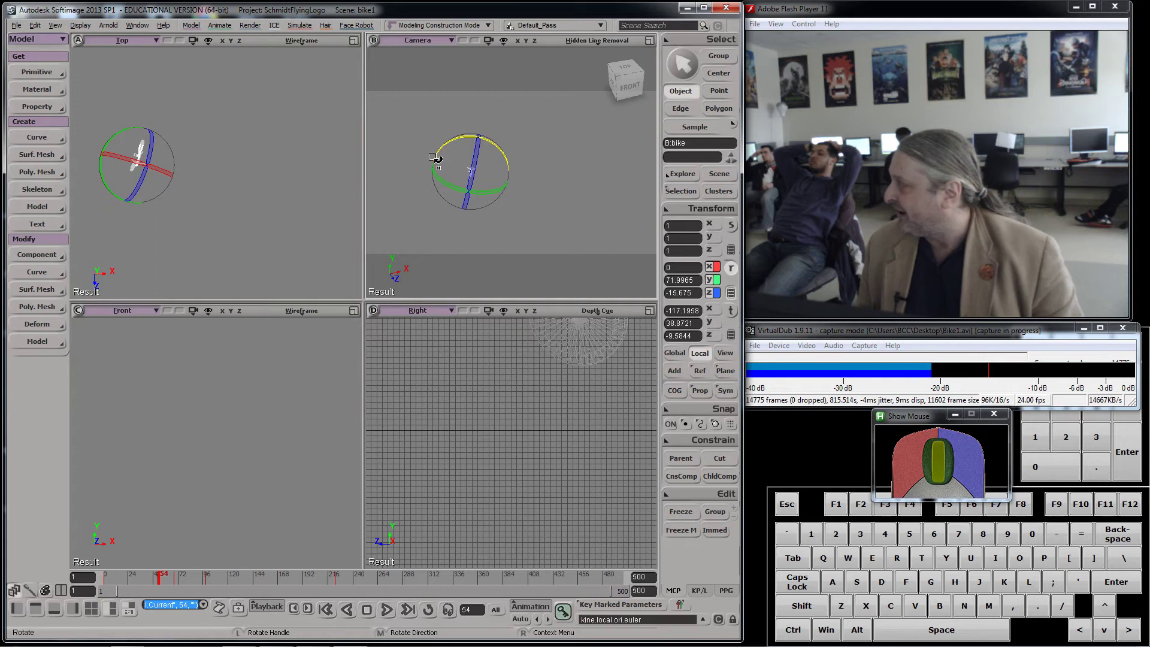
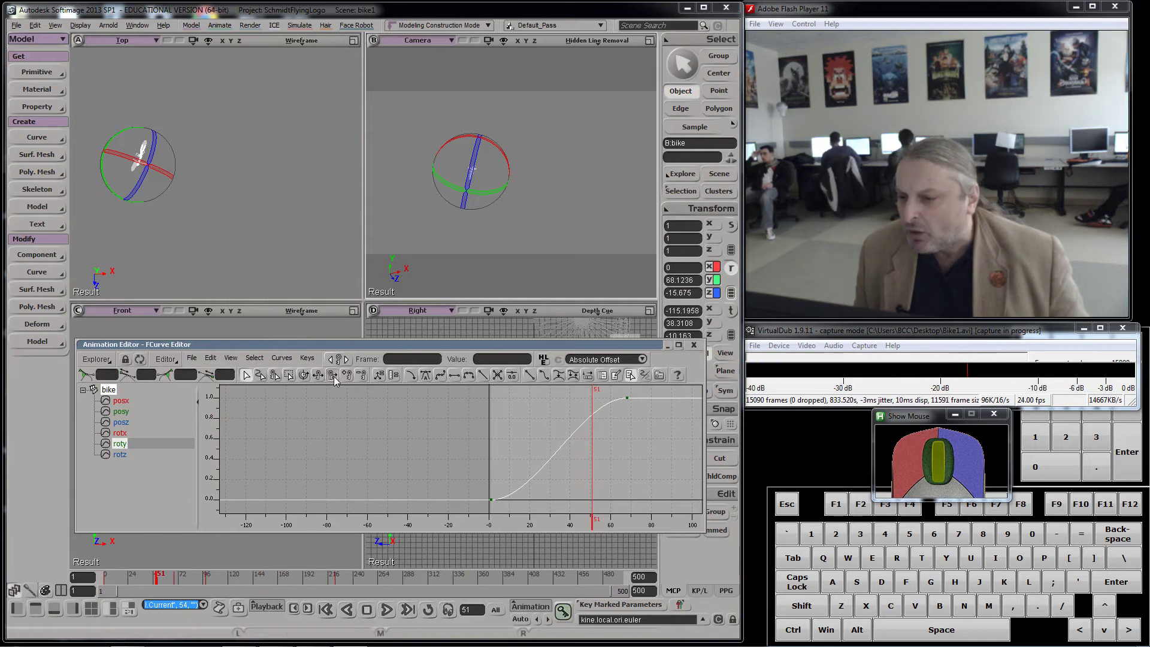
# Adjust the bike's roty curve so it eases in from frame 0 to about frame 68
pyautogui.moveTo(347, 380); pyautogui.dragTo(367, 386)
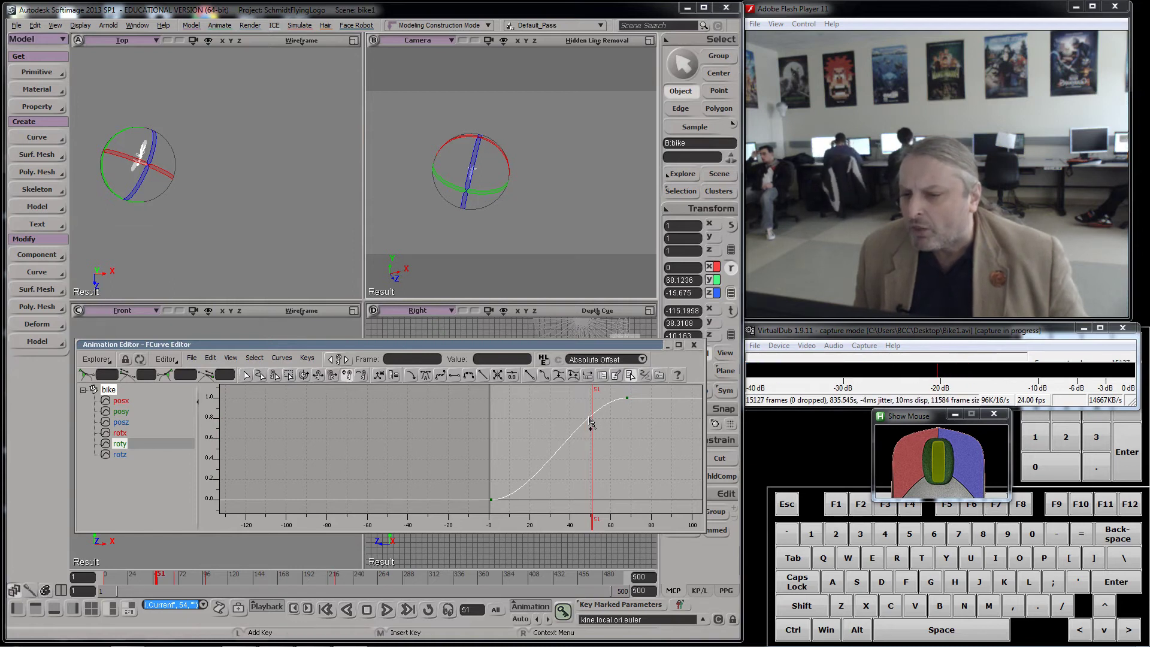
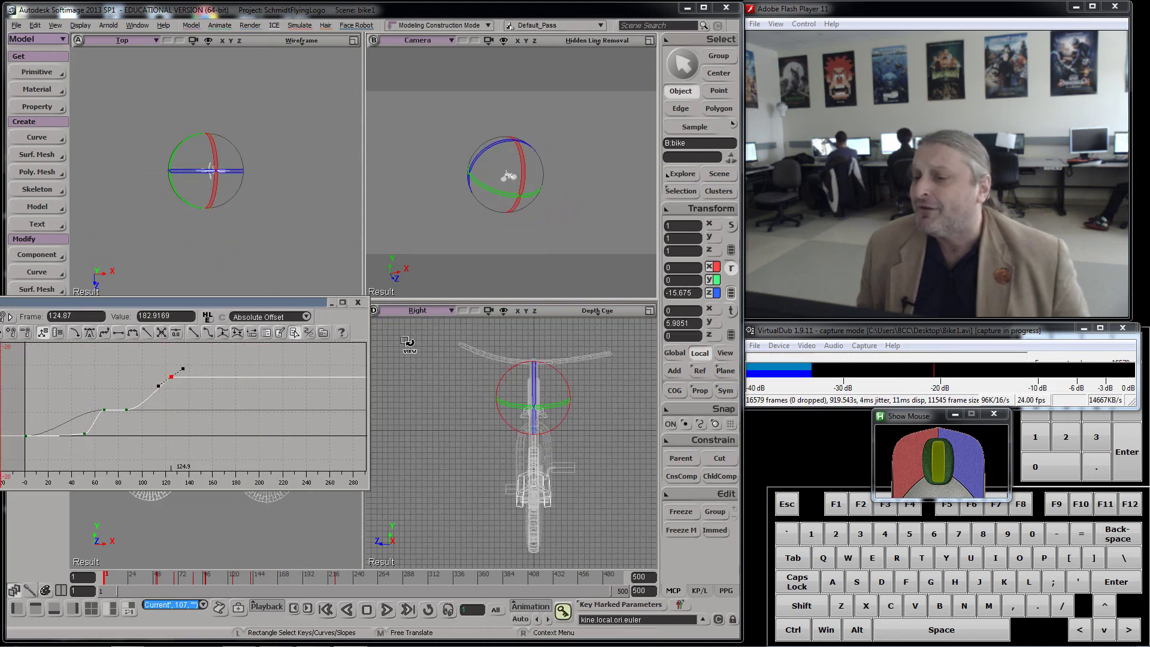
# Key cylinder6's orientation at frame 1 after turning it about 10 degrees
pyautogui.scroll(3)
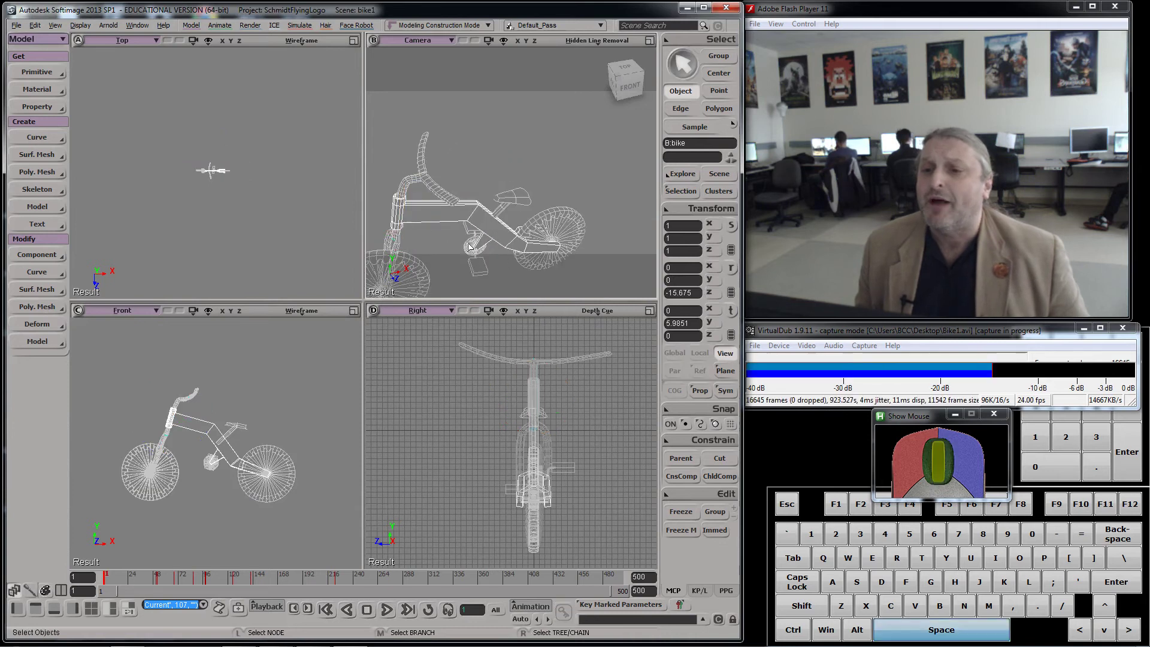
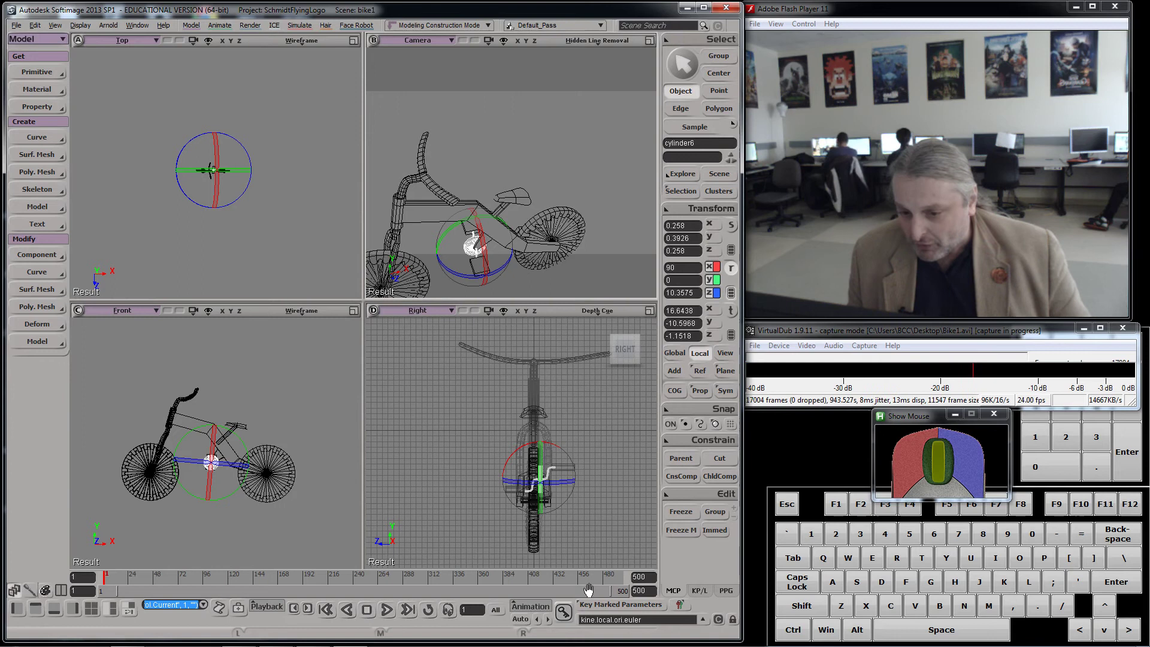
pyautogui.click(567, 622)
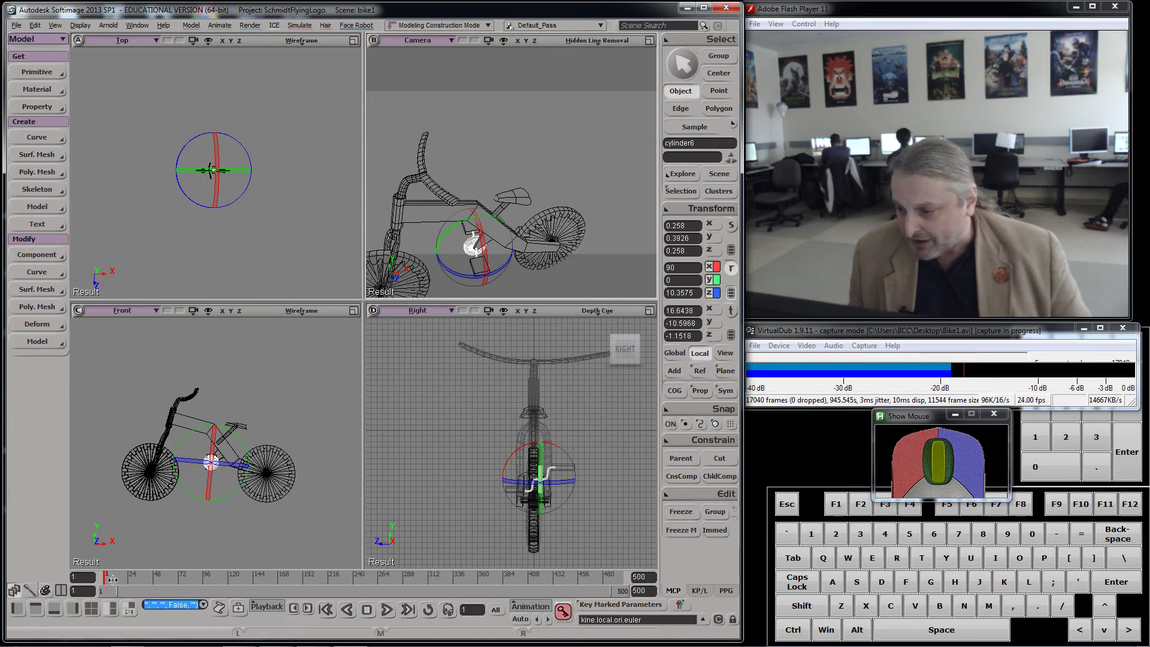
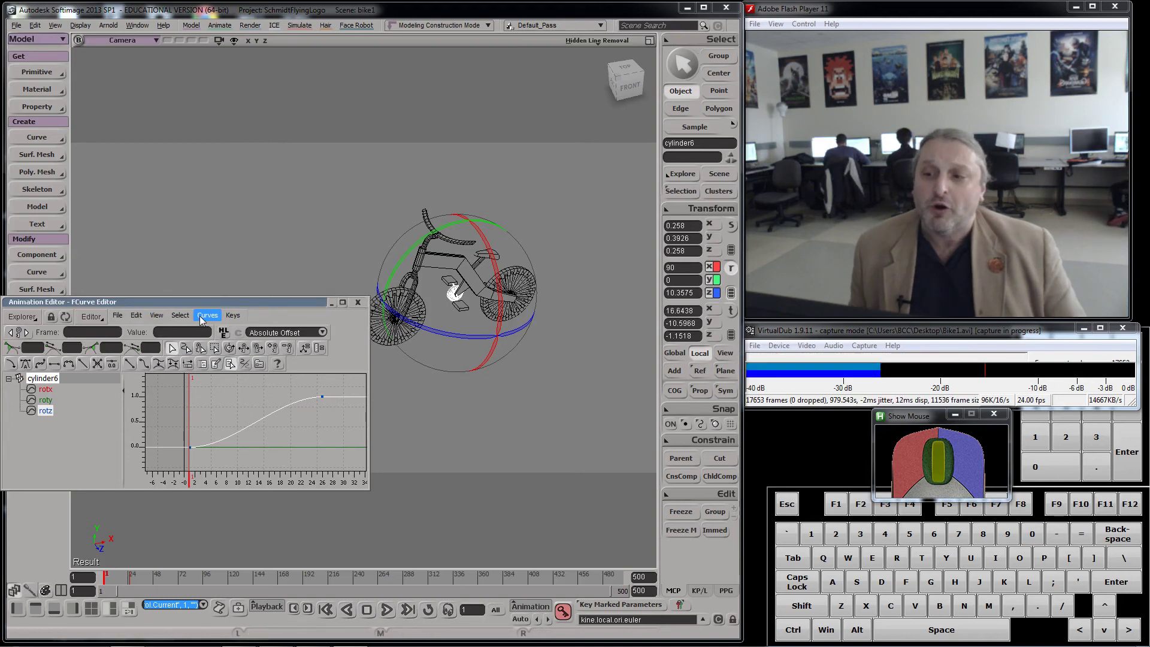
# Give cylinder6's rotation curve Cycle with Offset post-extrapolation and move the editor aside
pyautogui.click(209, 317)
pyautogui.click(230, 361)
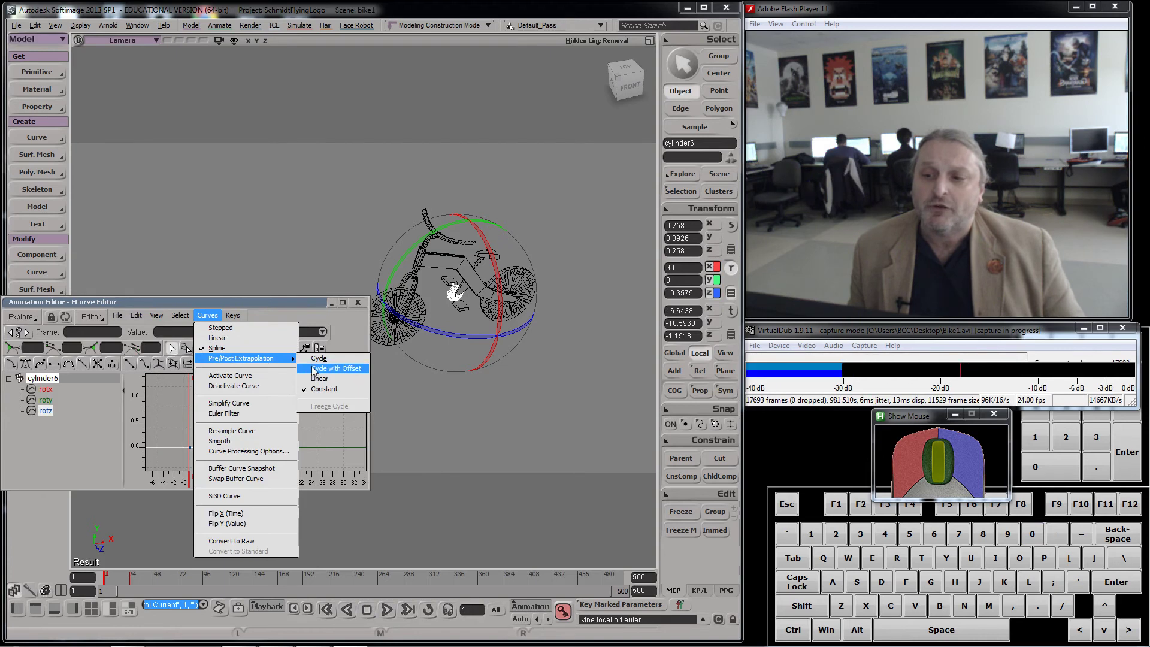
pyautogui.click(316, 371)
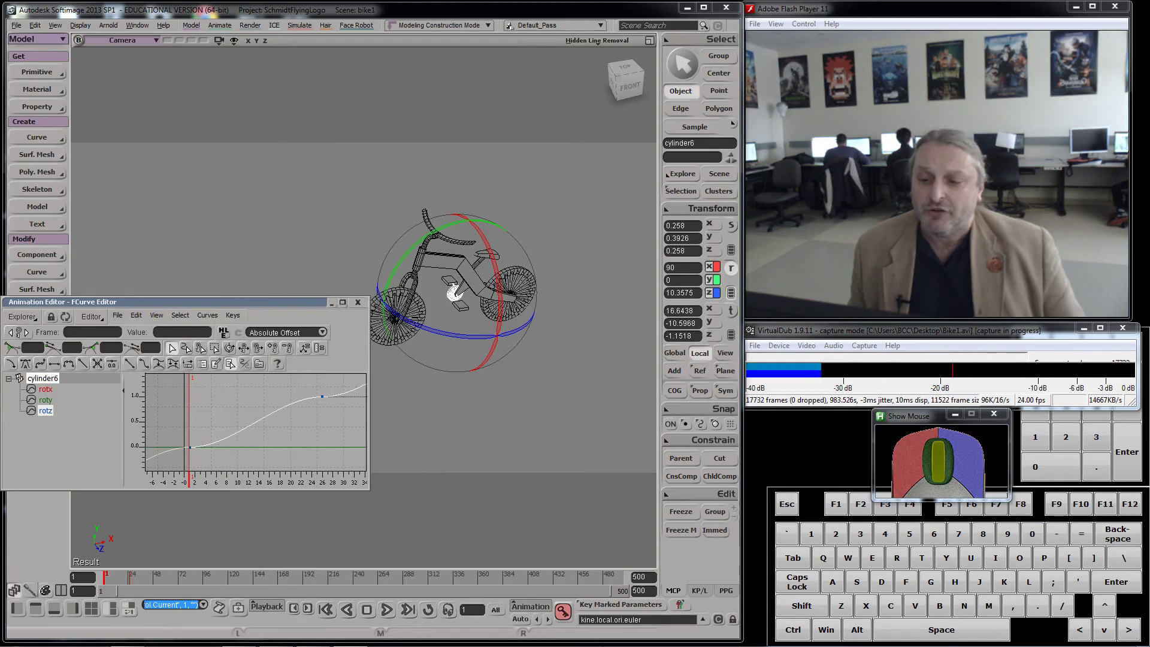
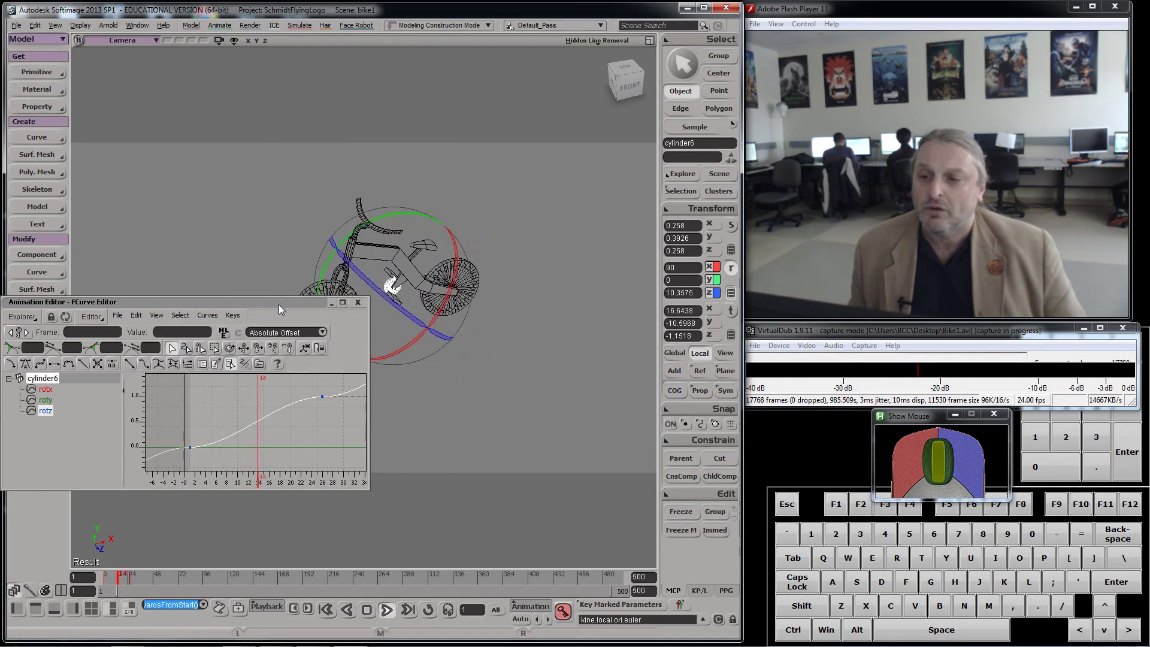
pyautogui.moveTo(279, 312); pyautogui.dragTo(291, 430)
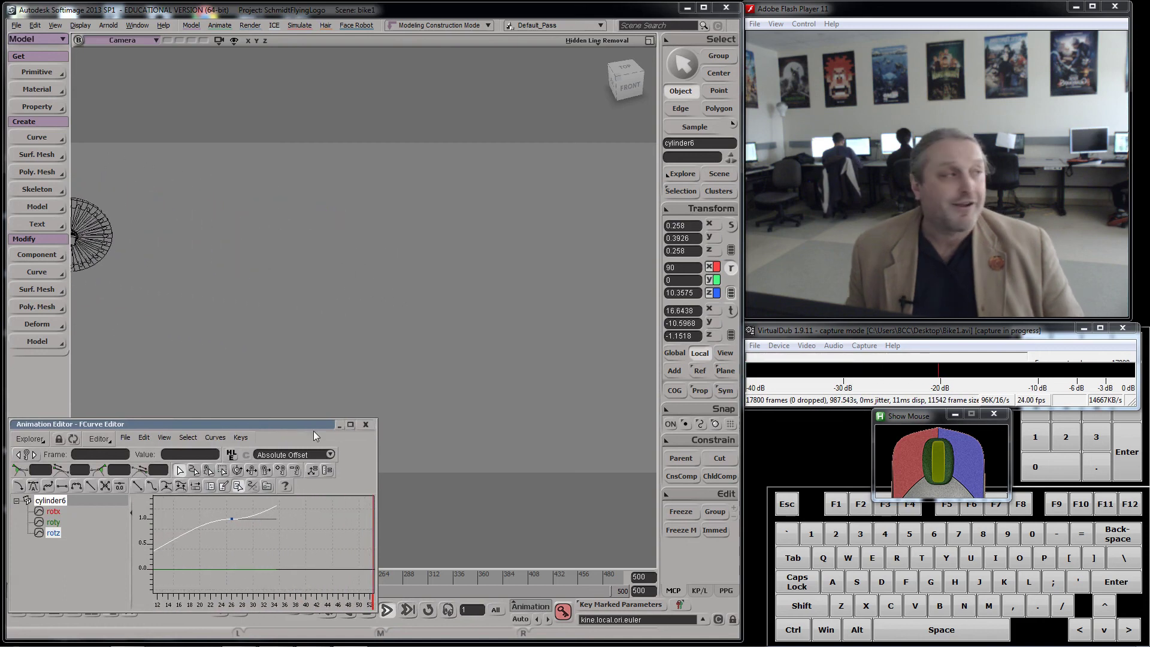
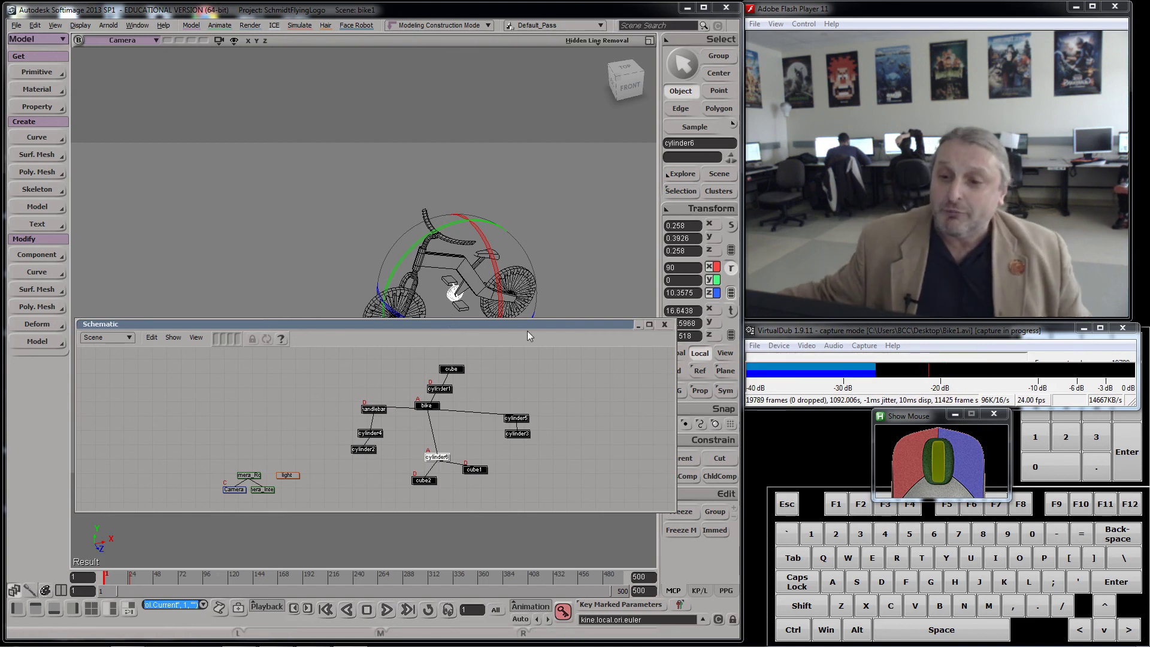
# Pick crank cylinder6 within the parented bike hierarchy in the schematic
pyautogui.click(947, 379)
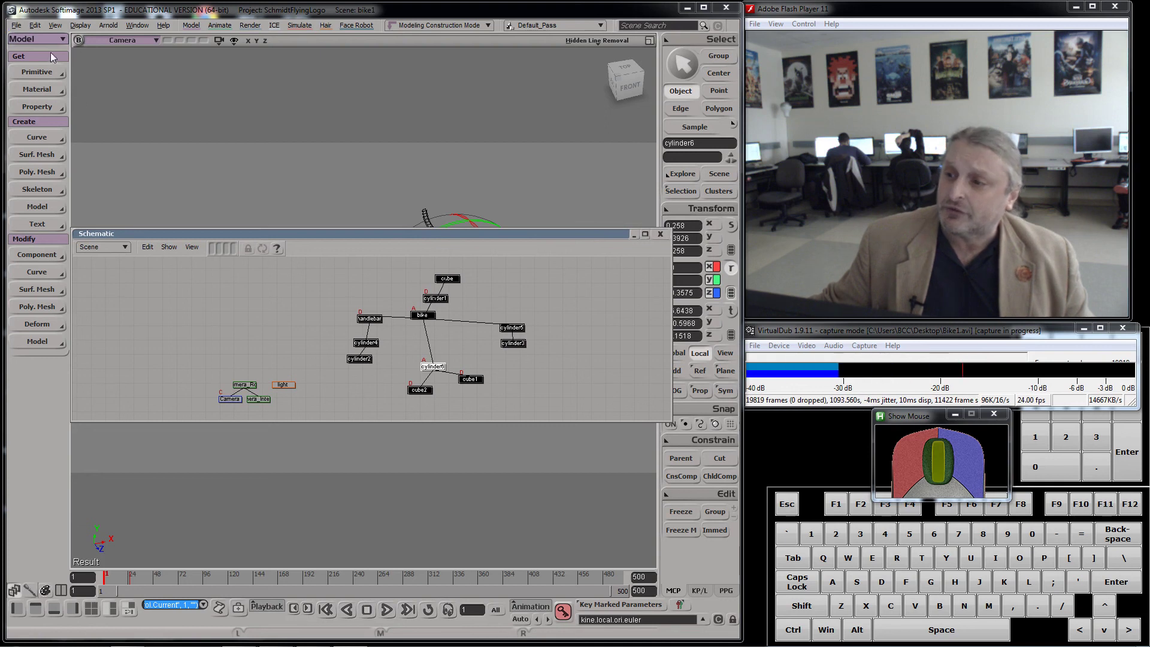
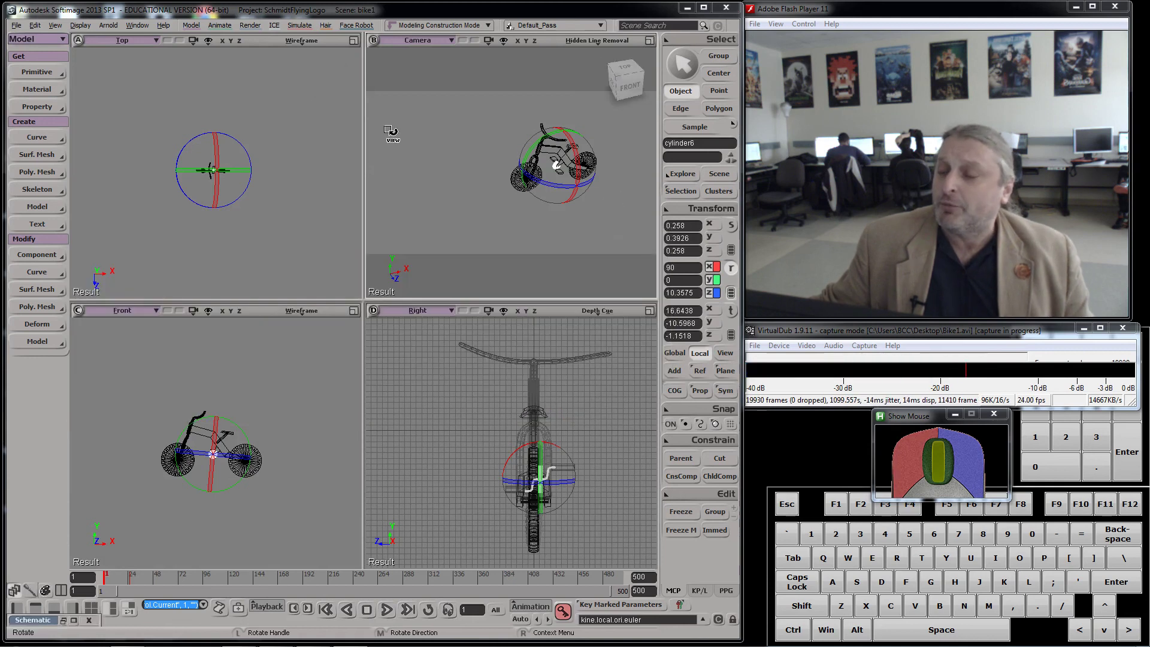
# Add a Biped - Rig from Get > Primitive > Model and frame it in the front view
pyautogui.moveTo(30, 73); pyautogui.dragTo(101, 70)
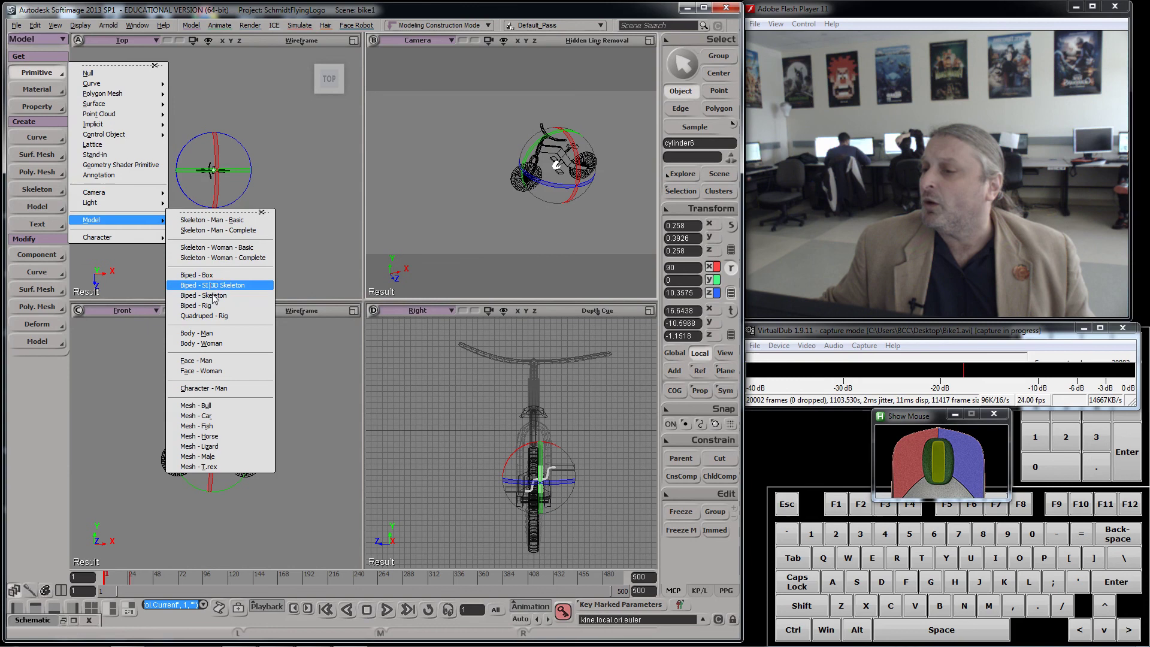
pyautogui.click(216, 312)
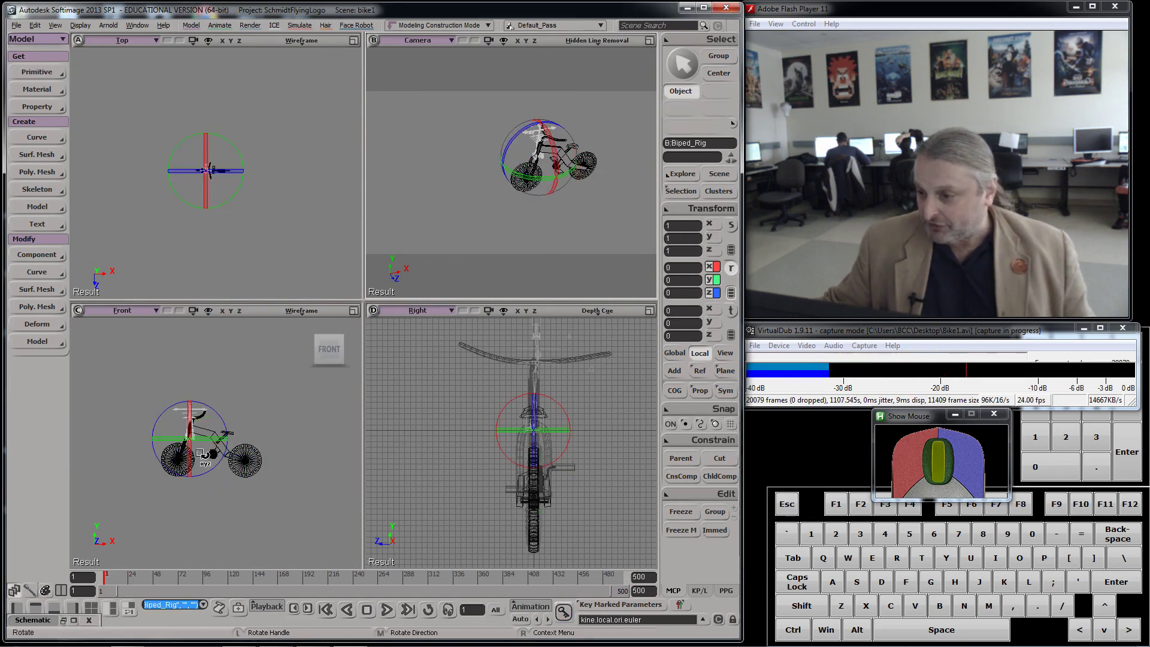
pyautogui.press('f')
pyautogui.scroll(3)
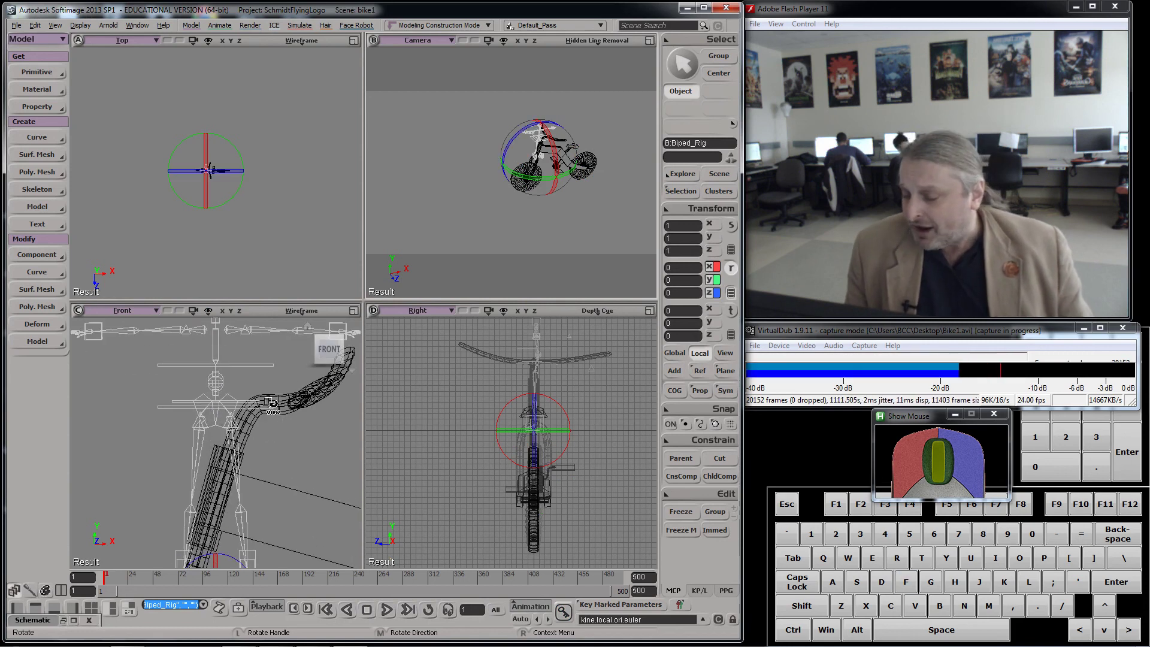
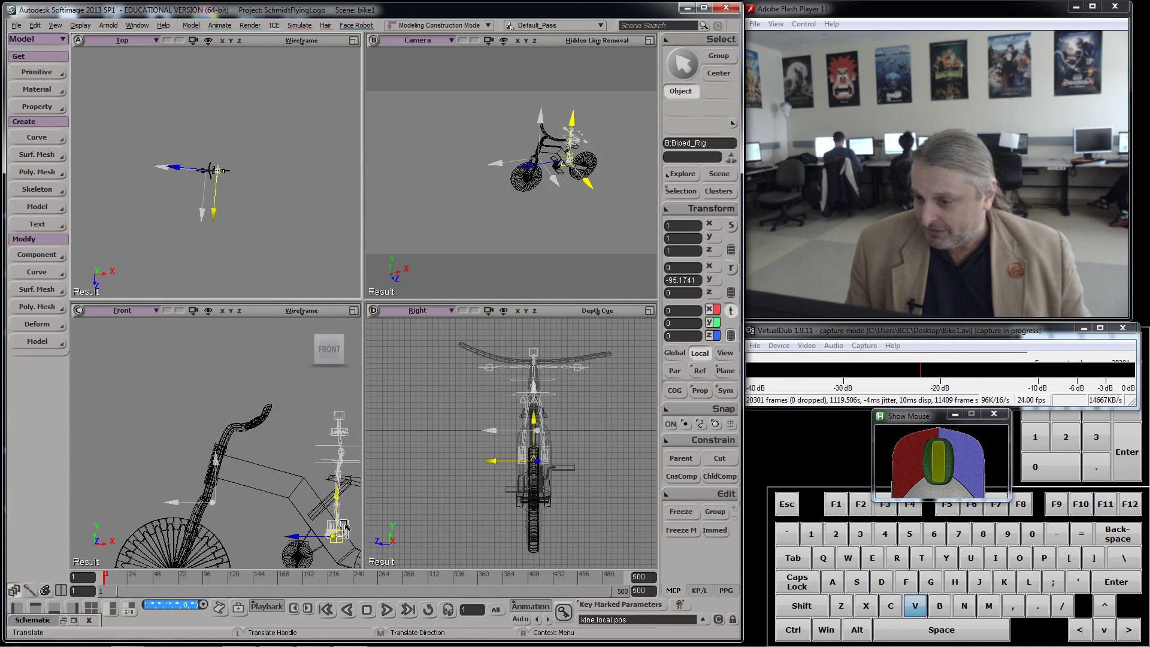
pyautogui.scroll(3)
pyautogui.press('s')
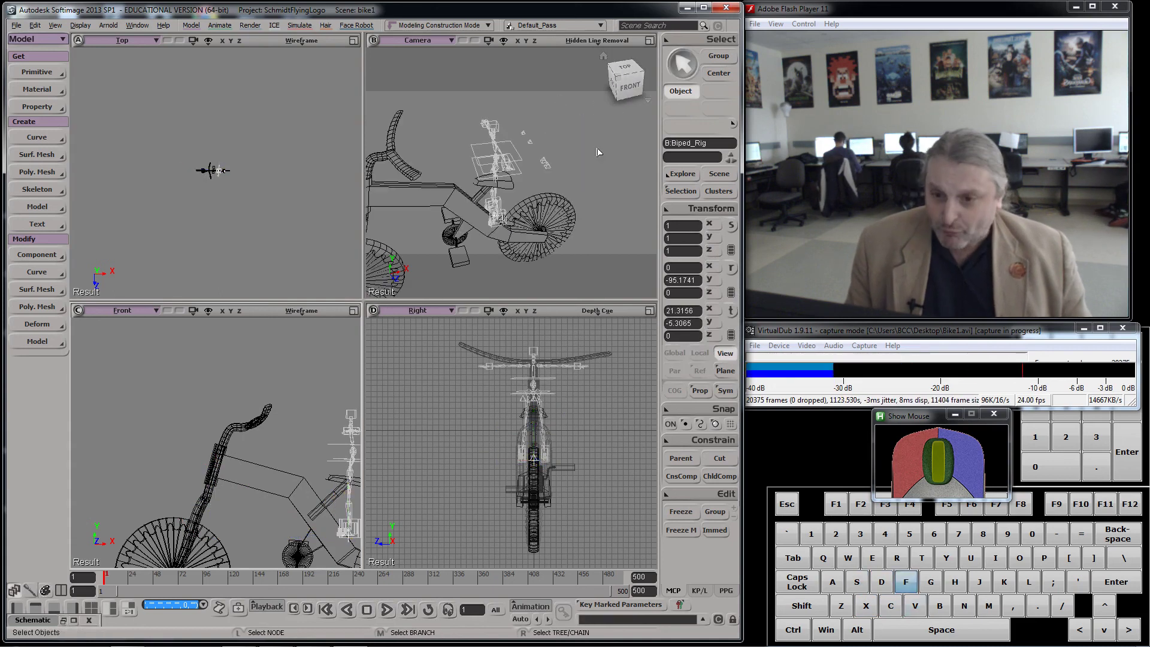
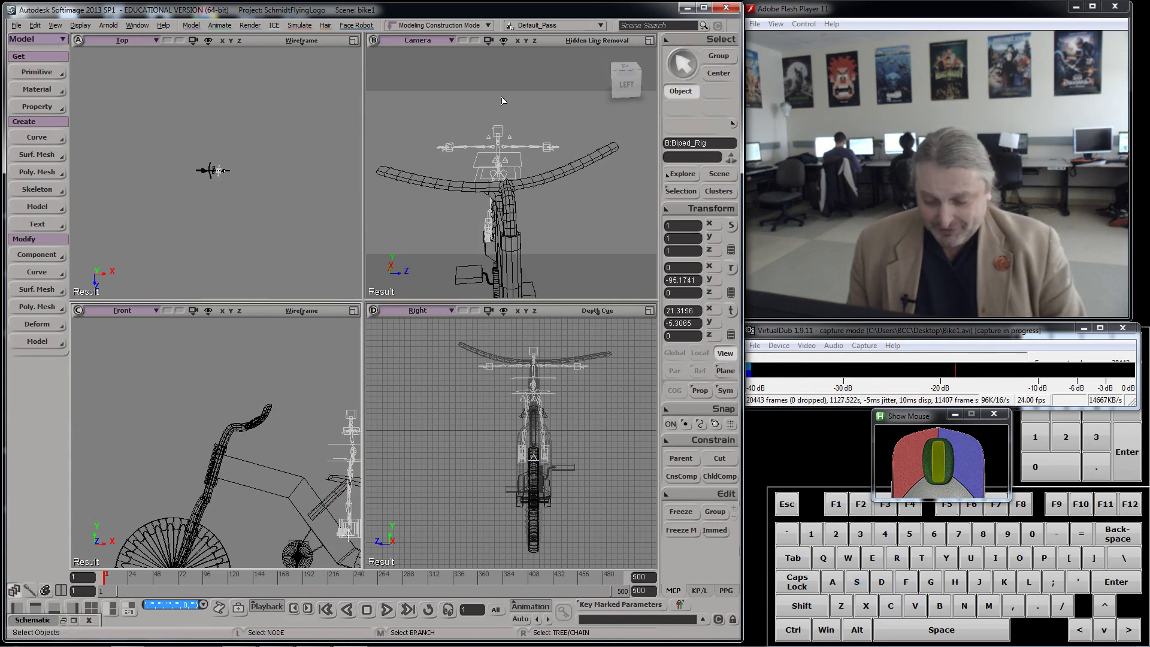
# Show the scene schematic and fit the whole rig hierarchy into it
pyautogui.press('9')
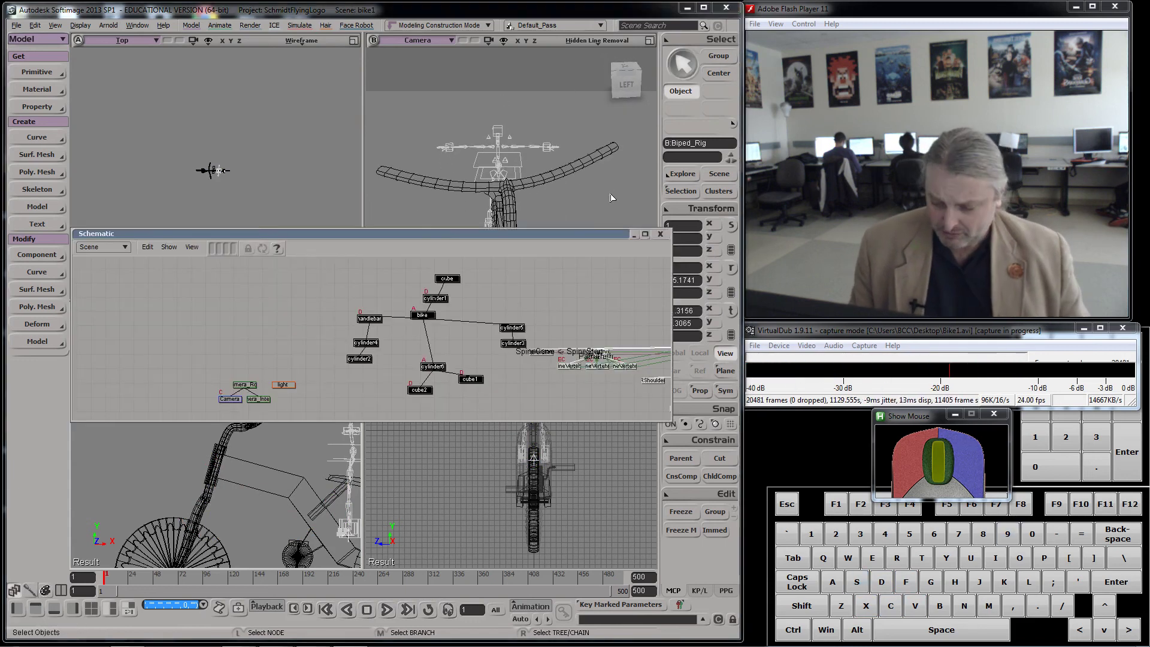
pyautogui.press('f')
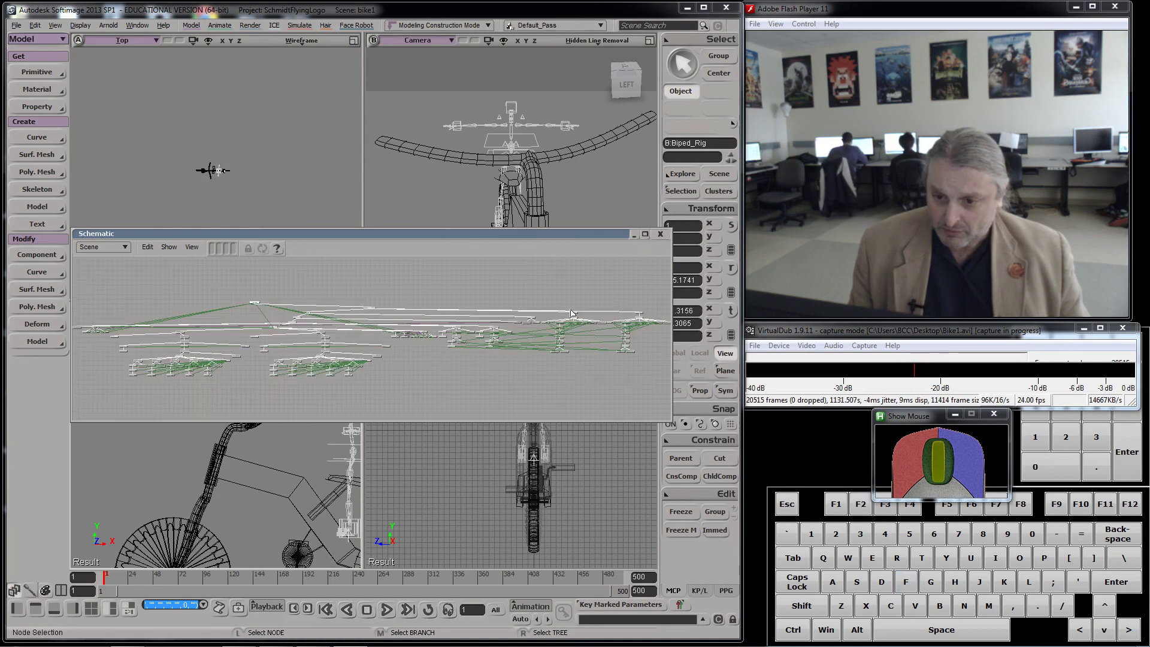